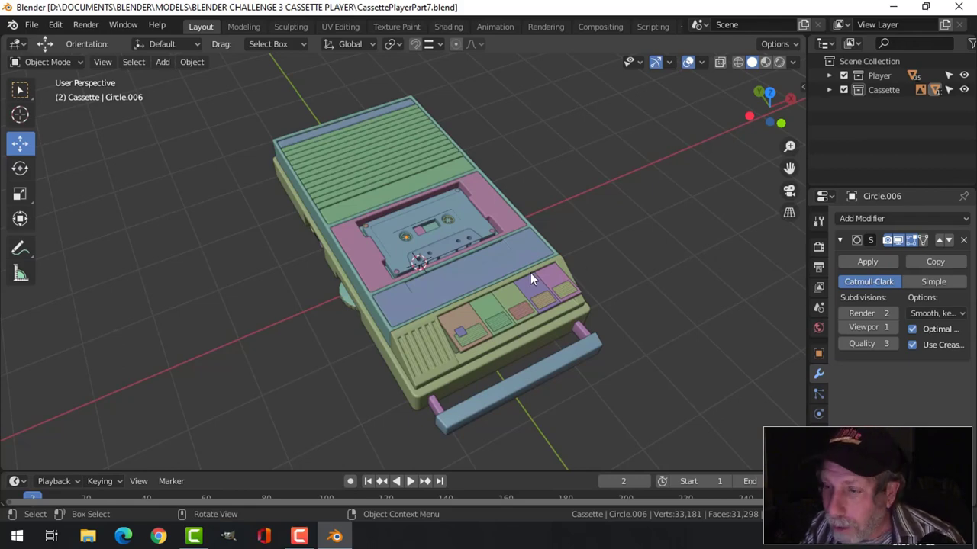
# Orbit and zoom around the finished cassette player, closing in on the cassette well
pyautogui.middleClick(527, 280)
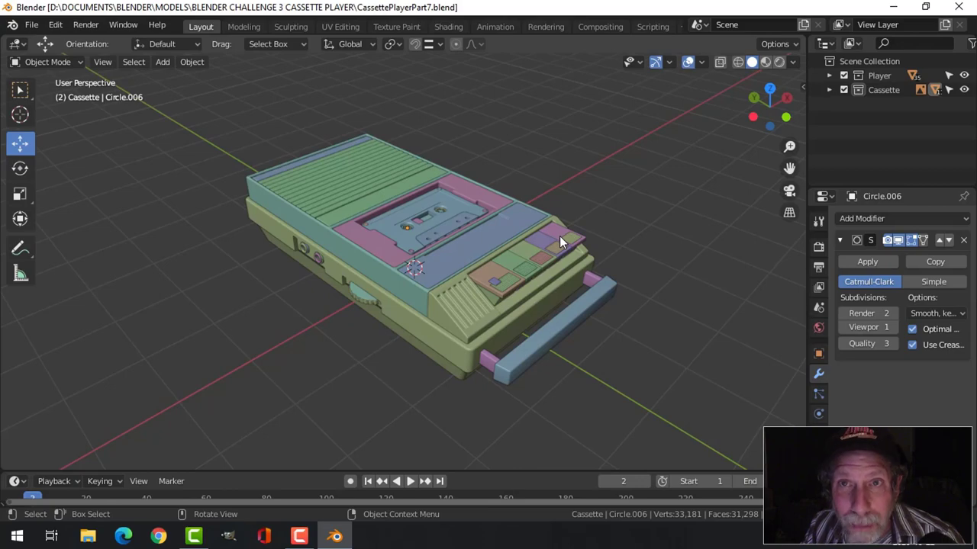
pyautogui.middleClick(572, 216)
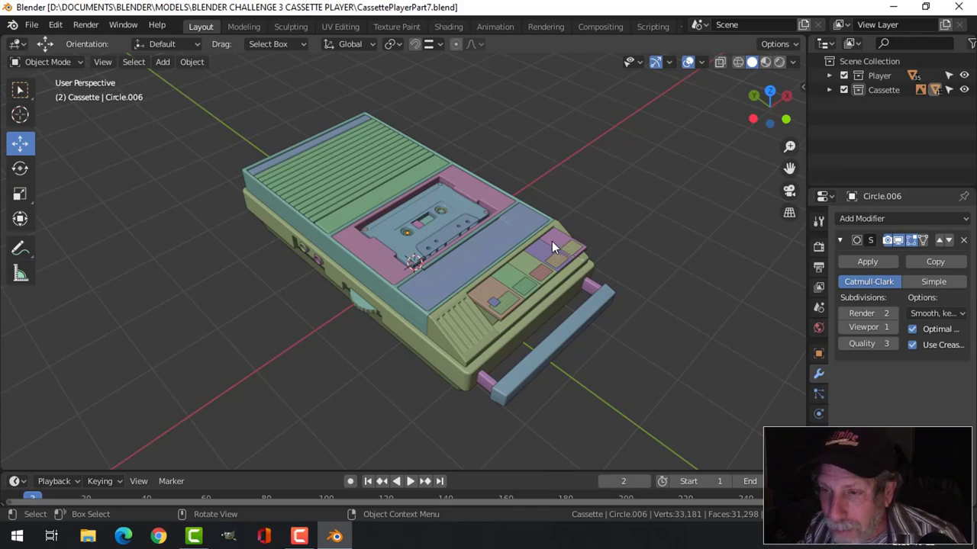
pyautogui.middleClick(575, 236)
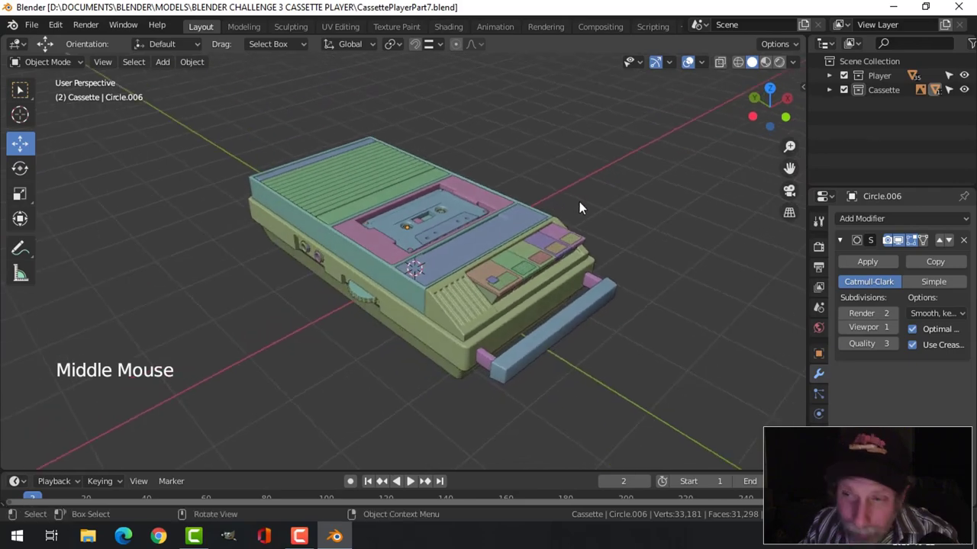
pyautogui.middleClick(577, 213)
pyautogui.scroll(3)
pyautogui.middleClick(558, 271)
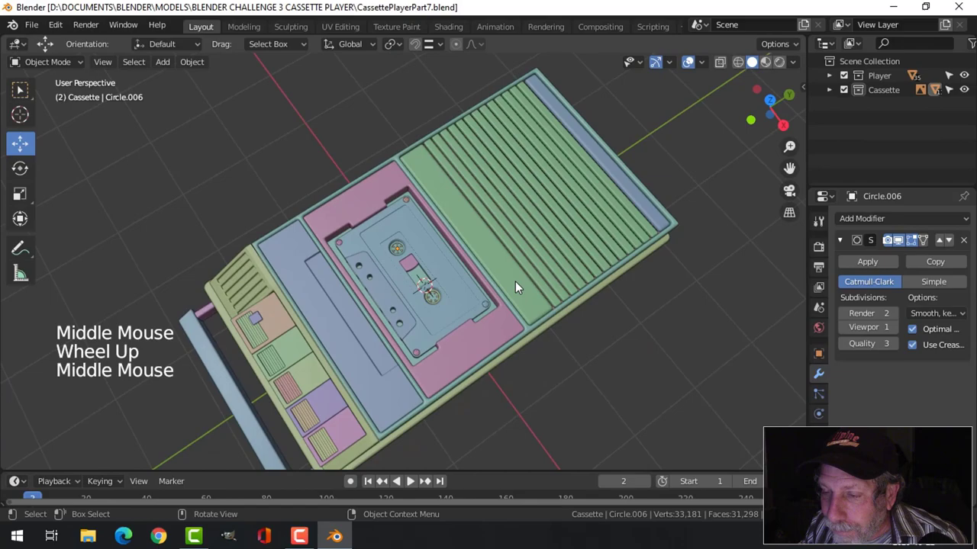
pyautogui.middleClick(516, 268)
pyautogui.middleClick(523, 262)
pyautogui.scroll(3)
pyautogui.middleClick(505, 254)
pyautogui.middleClick(482, 269)
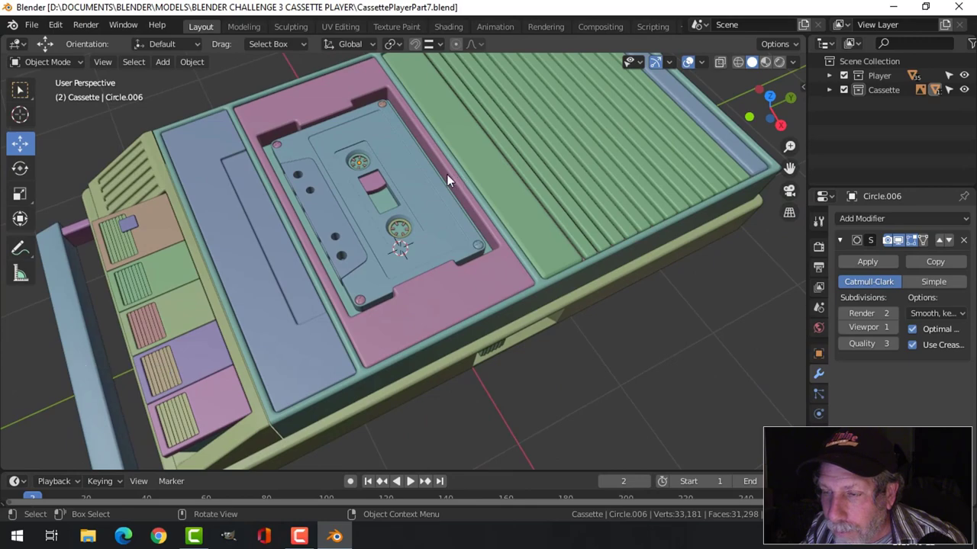
# Select the cassette well piece, enter Edit Mode and bring its back rim into view
pyautogui.click(451, 177)
pyautogui.scroll(3)
pyautogui.press('Tab')
pyautogui.middleClick(481, 145)
pyautogui.middleClick(461, 181)
pyautogui.middleClick(448, 190)
# Pick a point on the well's back rim and snap the 3D cursor to it
pyautogui.press('3')
pyautogui.press('2')
pyautogui.press('3')
pyautogui.click(425, 154)
pyautogui.middleClick(452, 210)
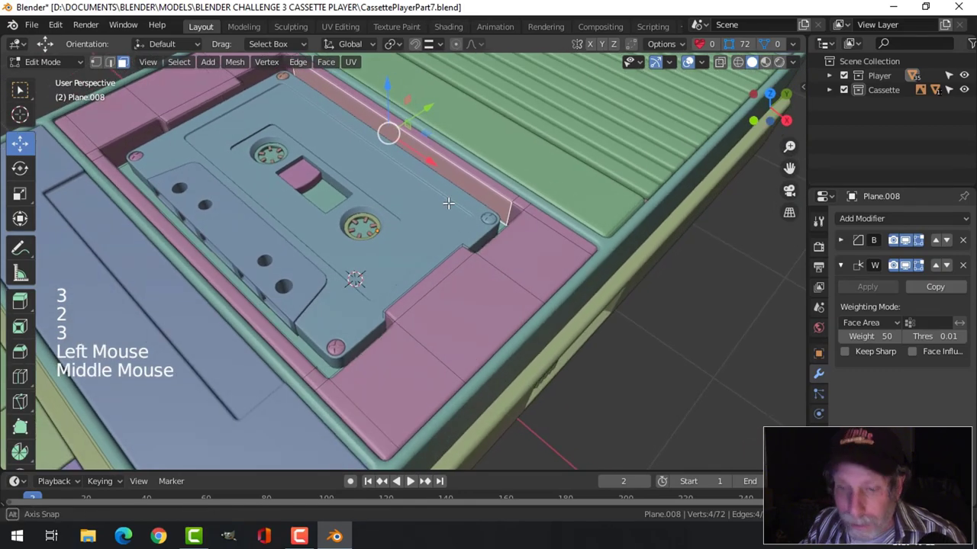
pyautogui.press('shift+s')
pyautogui.press('alt+a')
pyautogui.press('Tab')
# Add a cube at the 3D cursor, shrink it small and stretch it along its width
pyautogui.middleClick(467, 238)
pyautogui.press('shift+a')
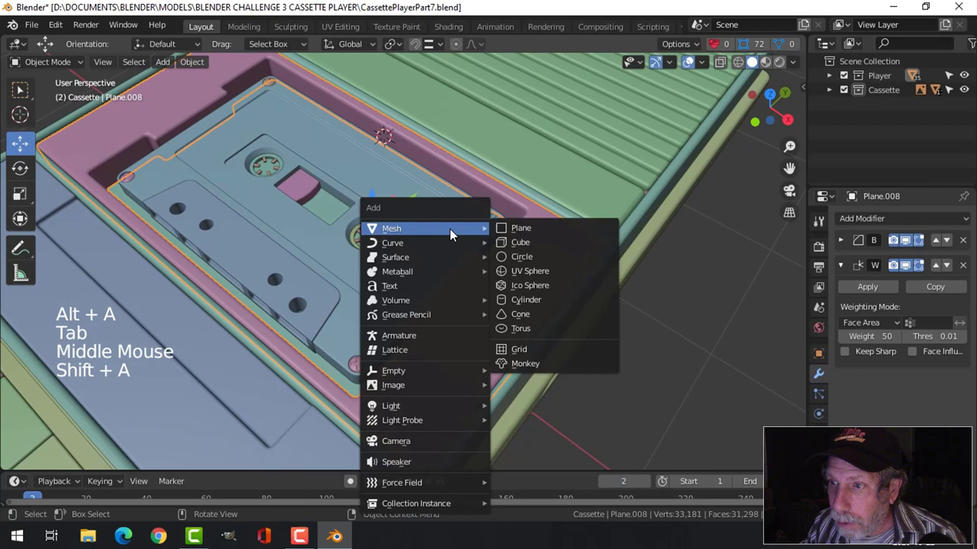
pyautogui.press('Tab')
pyautogui.press('s')
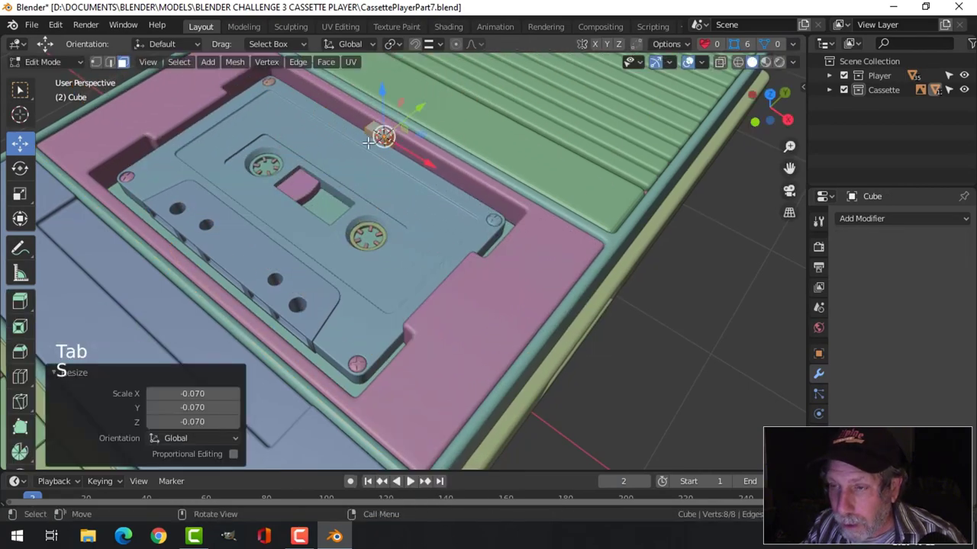
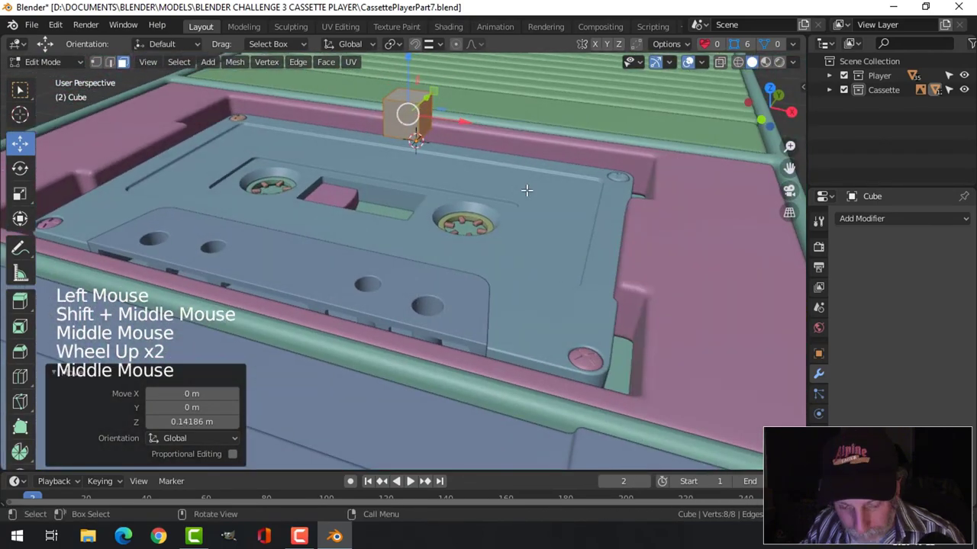
pyautogui.press('s')
pyautogui.middleClick(470, 190)
pyautogui.press('3')
pyautogui.click(400, 155)
pyautogui.middleClick(496, 198)
pyautogui.press('s')
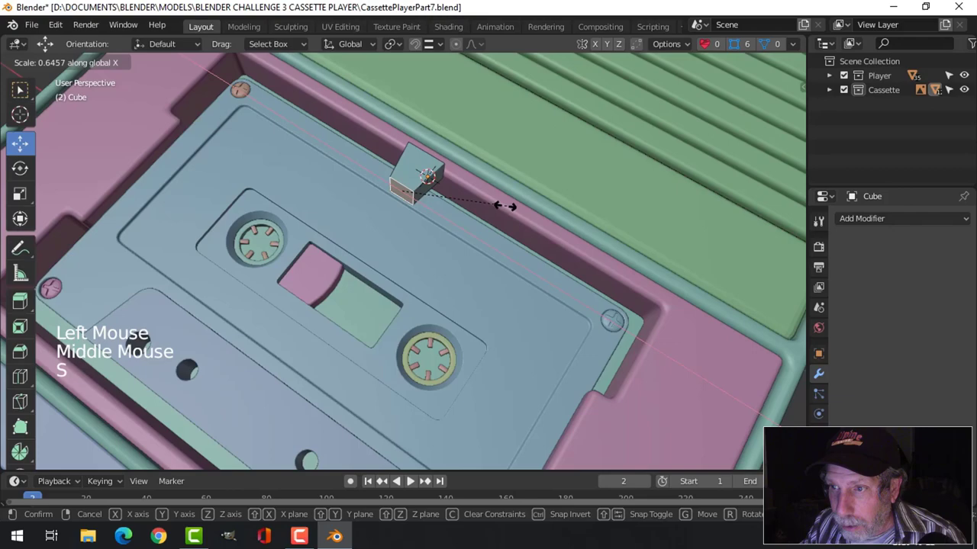
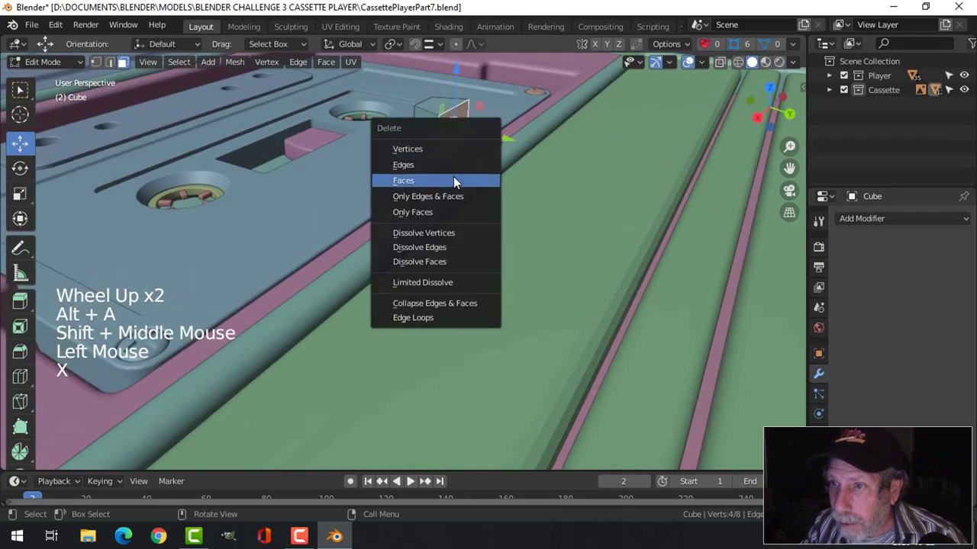
# Delete the cube's unwanted faces and move its top corners to taper it into a tab
pyautogui.press('a')
pyautogui.click(444, 73)
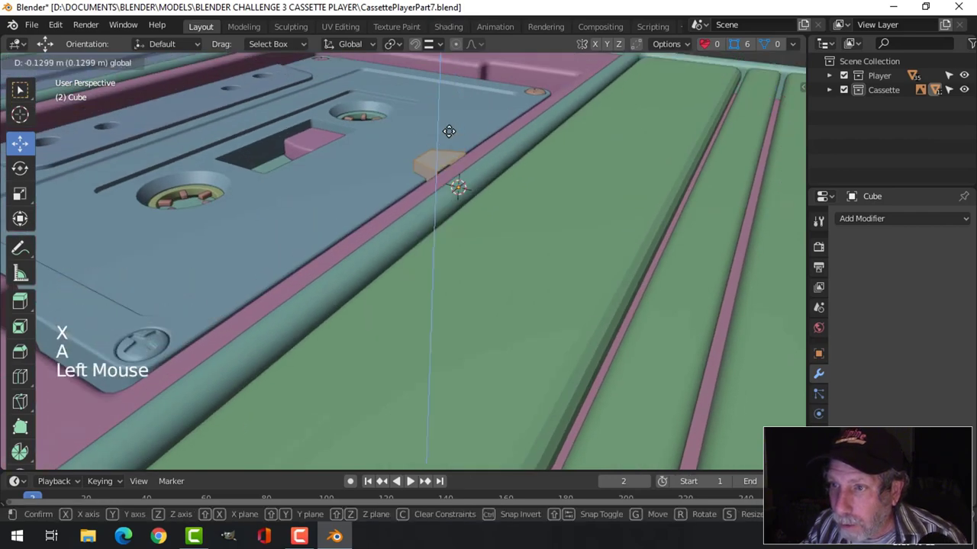
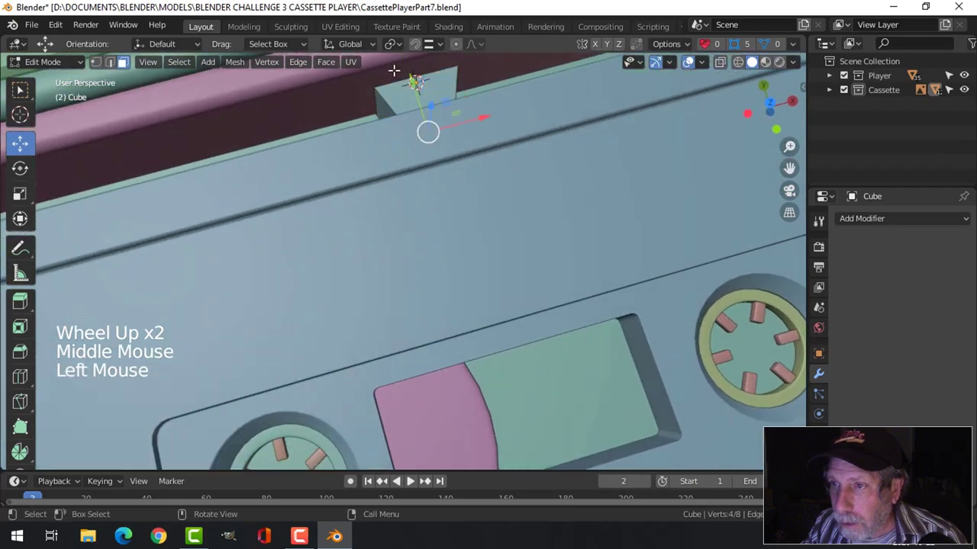
pyautogui.click(415, 80)
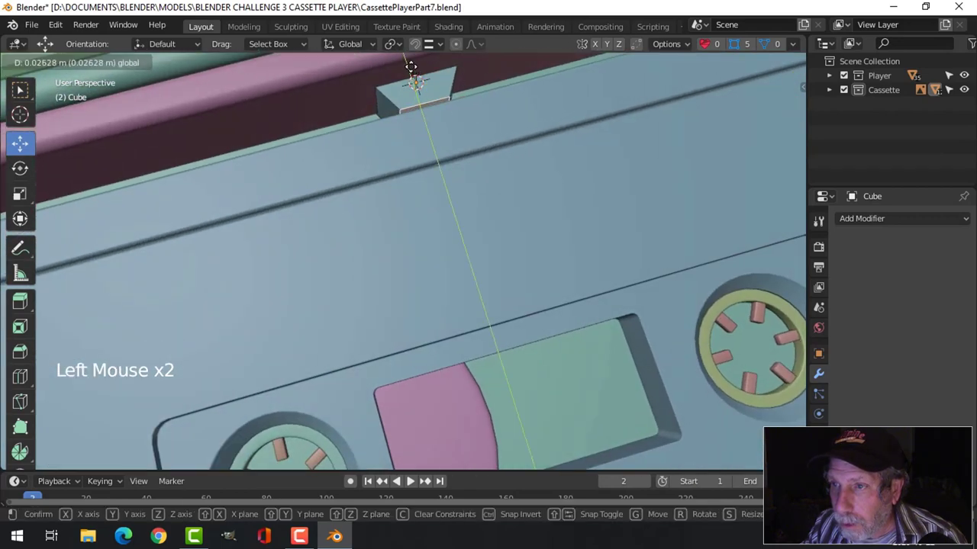
pyautogui.press('KP_7')
pyautogui.scroll(3)
pyautogui.scroll(-3)
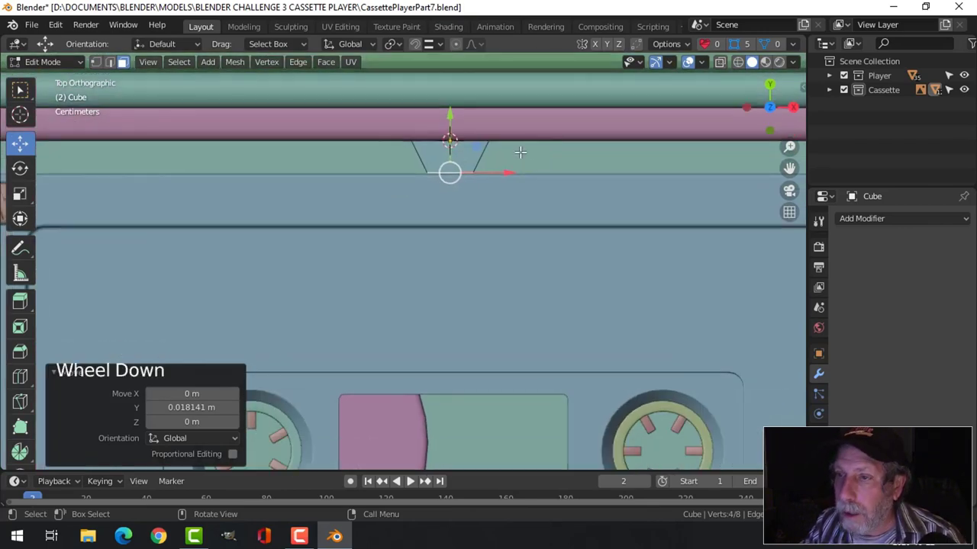
pyautogui.press('Tab')
pyautogui.scroll(-3)
# Check the tab's shape from several angles and reopen it for mesh editing
pyautogui.middleClick(544, 184)
pyautogui.middleClick(559, 172)
pyautogui.middleClick(510, 177)
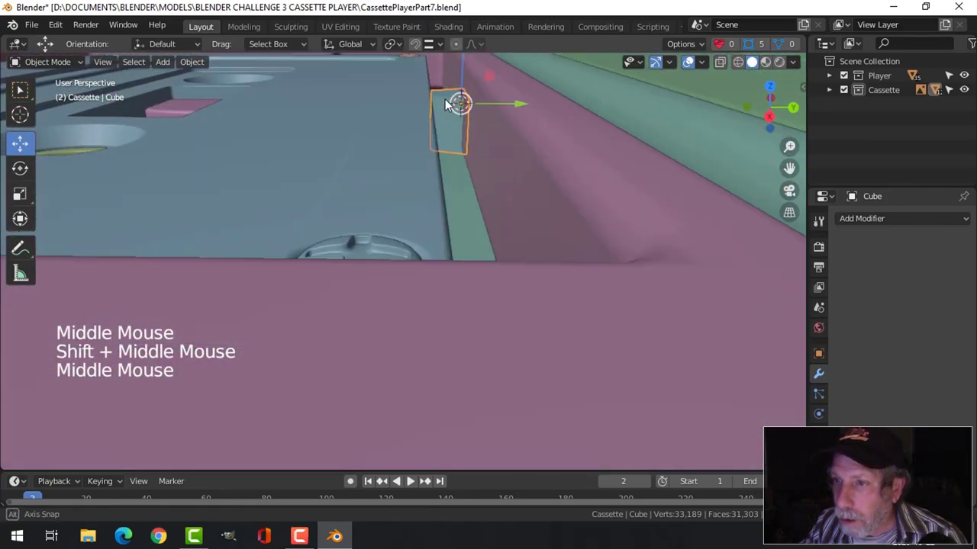
pyautogui.click(467, 69)
pyautogui.press('Tab')
pyautogui.press('a')
pyautogui.middleClick(532, 142)
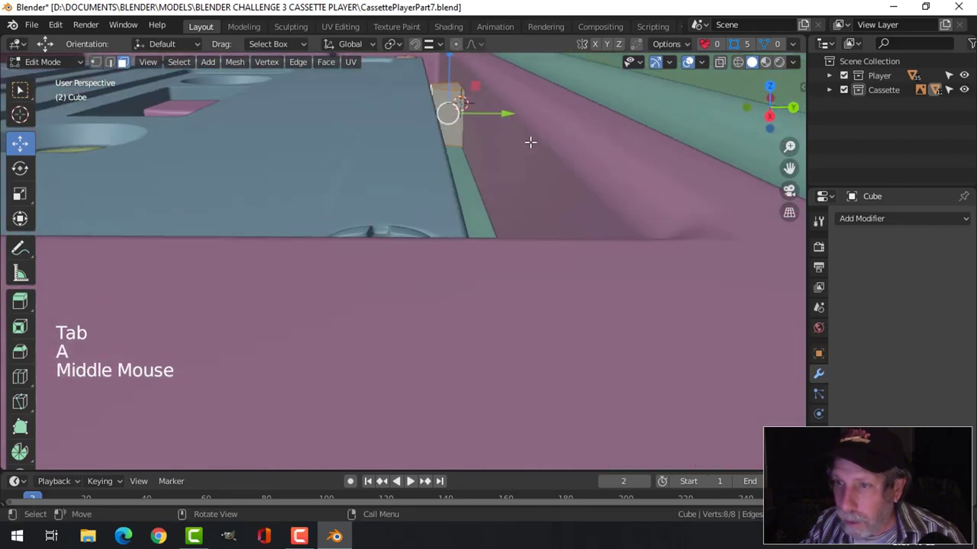
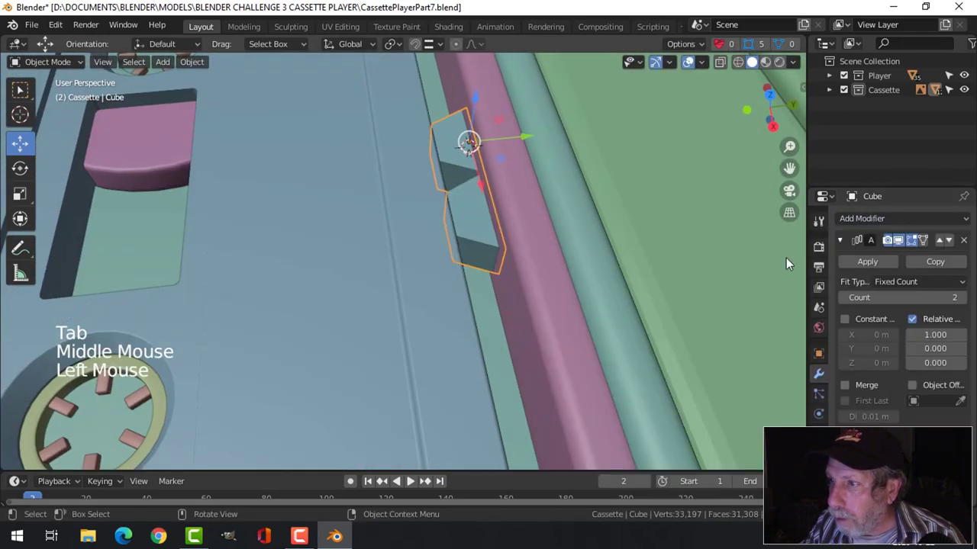
# Add a Bevel modifier (offset 0.01 m, 2 segments) and a sliding loop cut across the tab
pyautogui.click(971, 246)
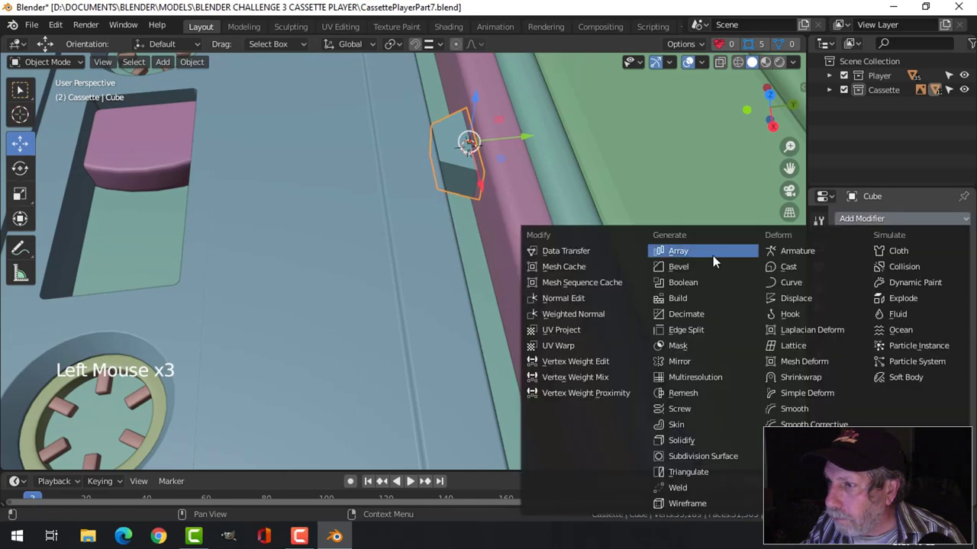
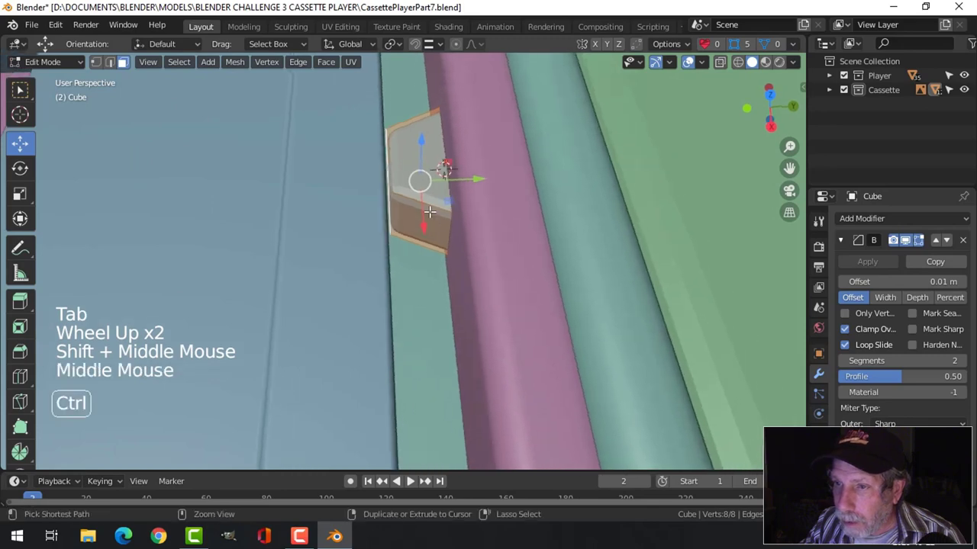
pyautogui.press('ctrl+r')
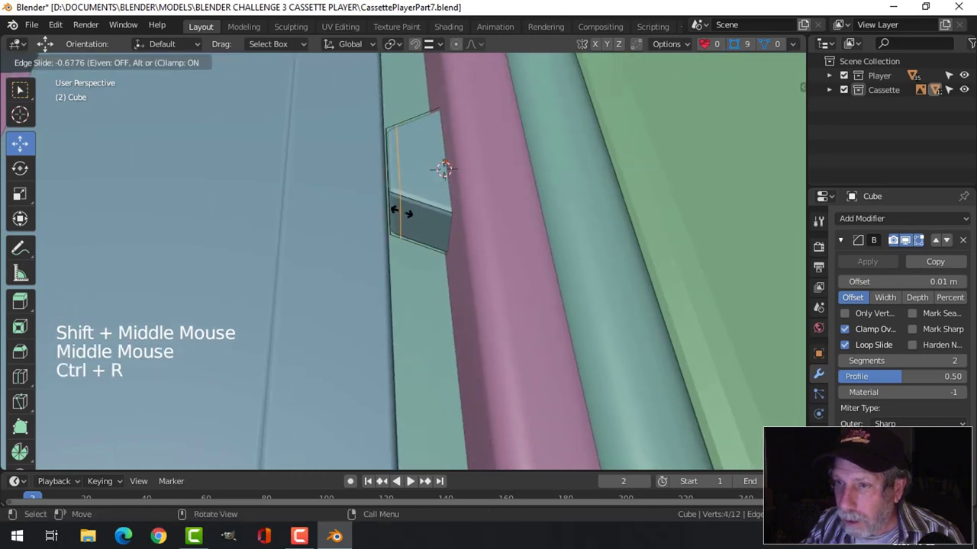
pyautogui.press('Tab')
pyautogui.scroll(-3)
pyautogui.press('alt+a')
pyautogui.middleClick(444, 278)
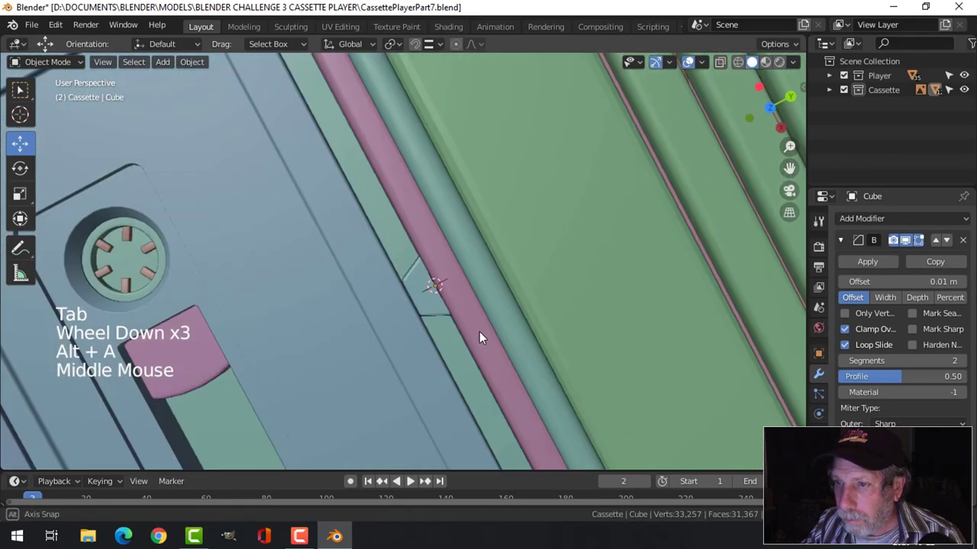
pyautogui.scroll(-3)
pyautogui.middleClick(521, 320)
# From top view, reposition the beveled tab on the well's back edge in Object Mode
pyautogui.press('KP_7')
pyautogui.scroll(3)
pyautogui.click(444, 267)
pyautogui.scroll(3)
pyautogui.click(492, 249)
pyautogui.scroll(-3)
pyautogui.scroll(-3)
pyautogui.click(394, 253)
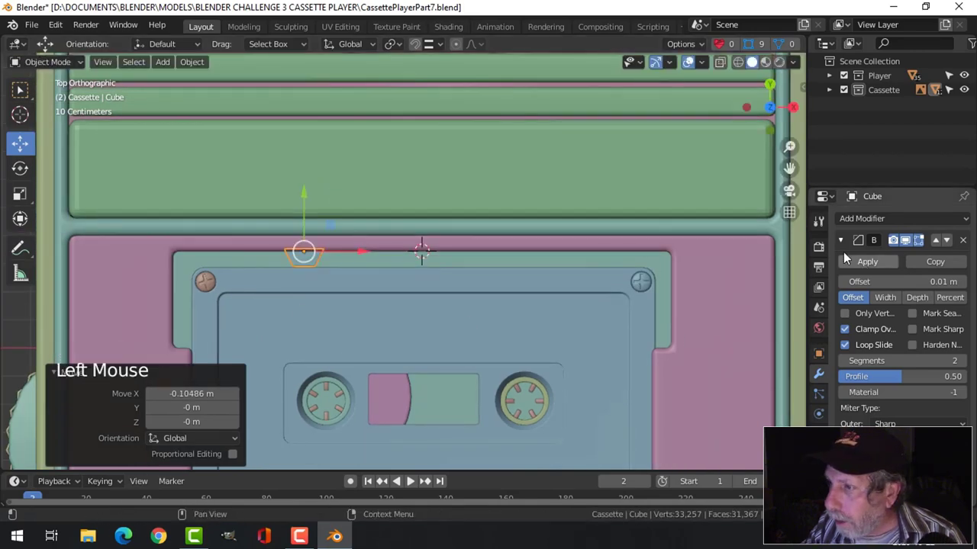
# Set the tab's origin to the 3D cursor and add a Mirror modifier across X, checking both tabs
pyautogui.click(847, 244)
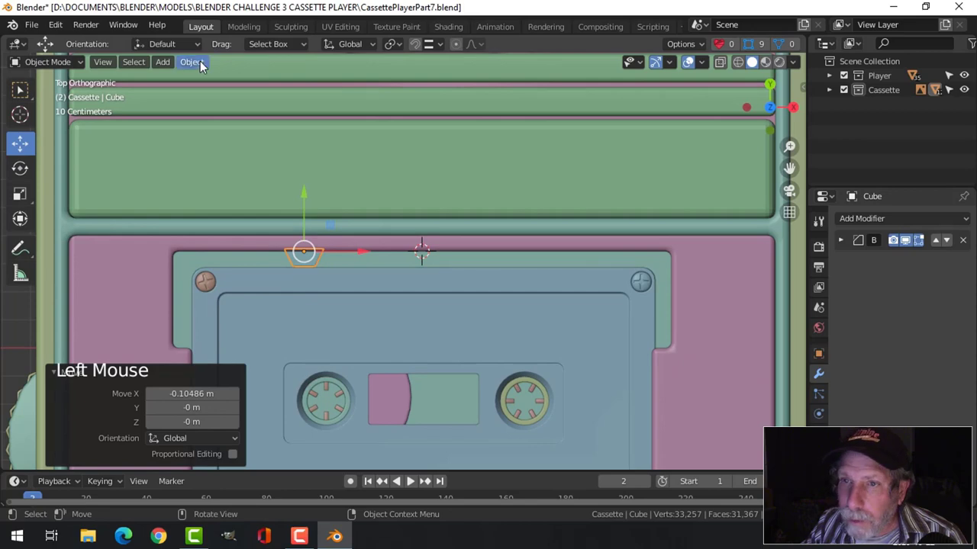
pyautogui.click(203, 66)
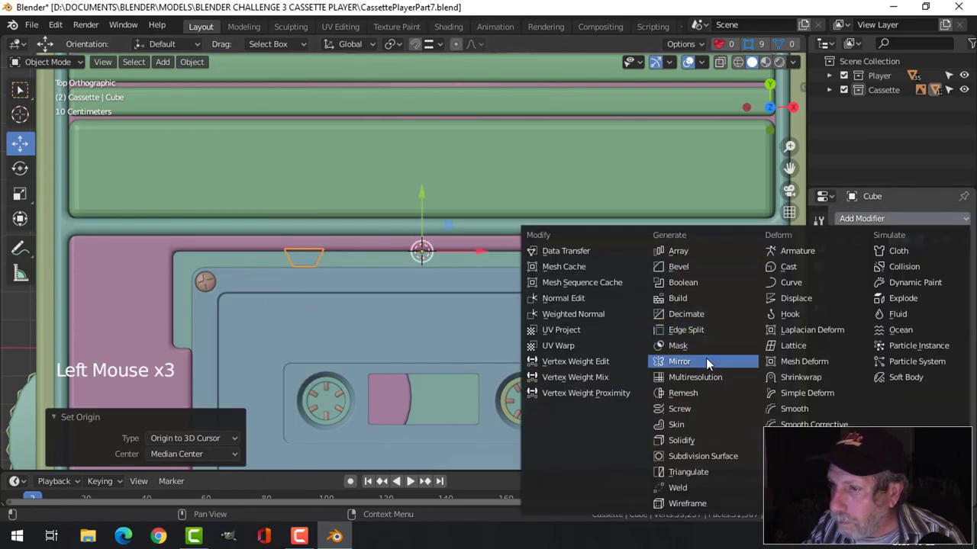
pyautogui.press('alt+a')
pyautogui.scroll(-3)
pyautogui.middleClick(515, 330)
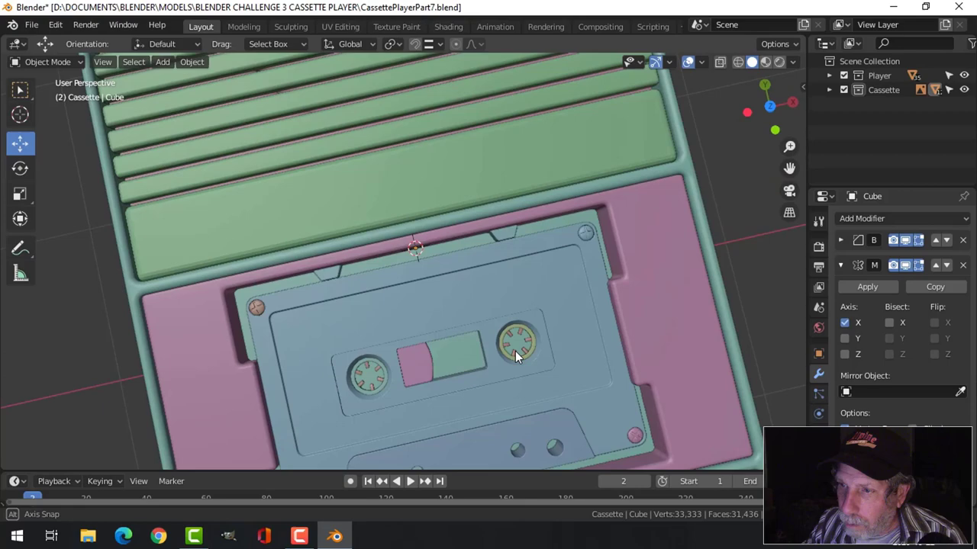
pyautogui.scroll(-3)
pyautogui.middleClick(491, 342)
pyautogui.middleClick(434, 303)
pyautogui.scroll(3)
pyautogui.middleClick(437, 299)
pyautogui.middleClick(405, 341)
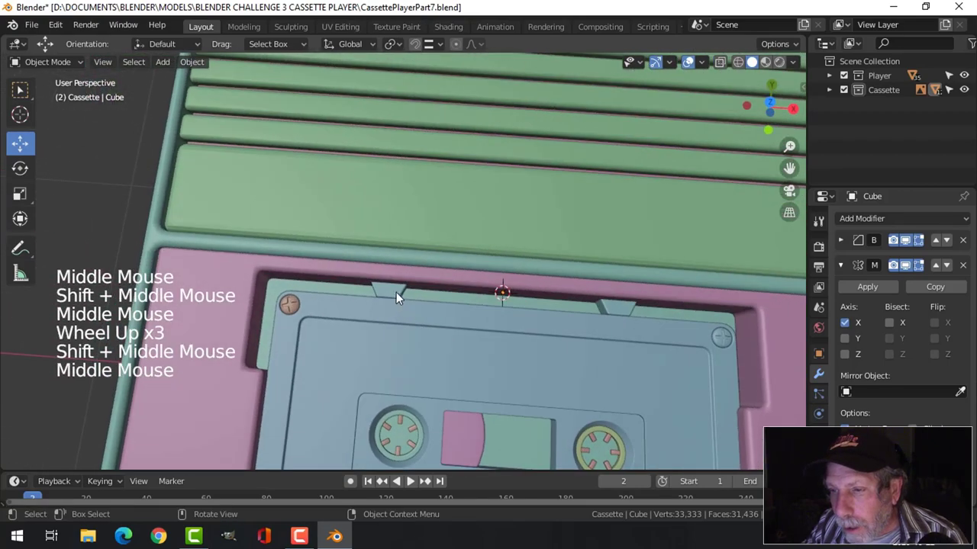
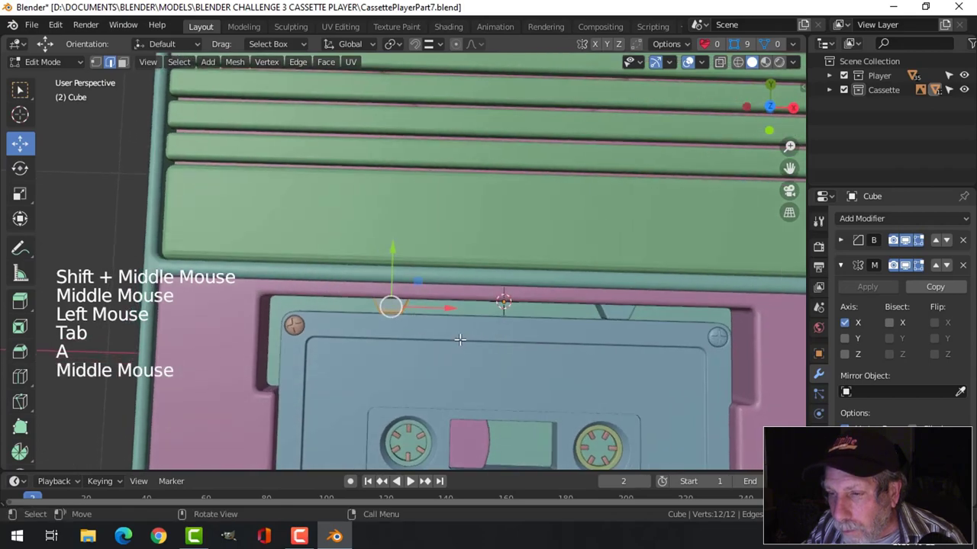
# Widen the tab along X in Edit Mode and save the file
pyautogui.scroll(3)
pyautogui.press('s')
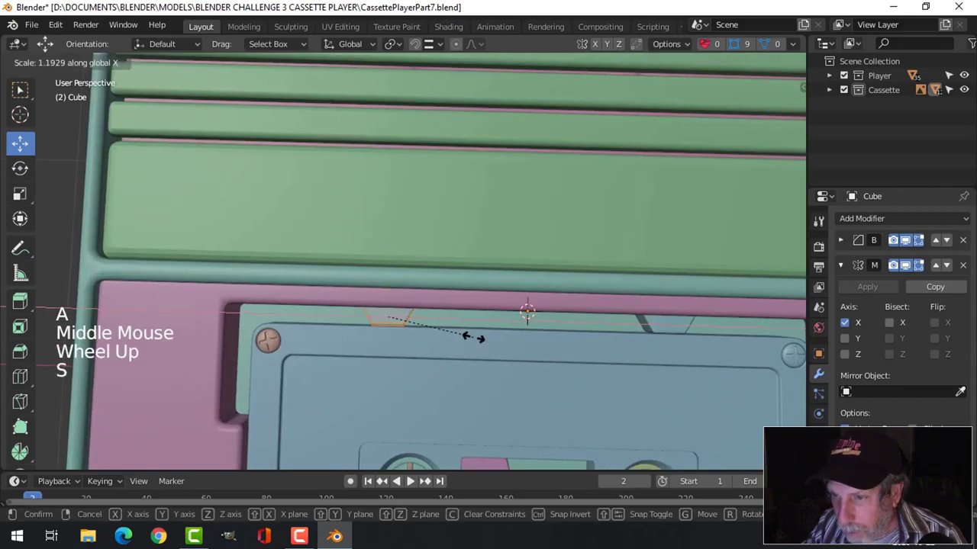
pyautogui.press('alt+a')
pyautogui.press('Tab')
pyautogui.scroll(-3)
pyautogui.press('alt+a')
pyautogui.scroll(-3)
pyautogui.middleClick(491, 359)
pyautogui.press('ctrl+s')
# Move over to the cassette tape, select the tape window piece and delete it
pyautogui.scroll(-3)
pyautogui.scroll(3)
pyautogui.middleClick(509, 260)
pyautogui.middleClick(490, 277)
pyautogui.click(456, 199)
pyautogui.scroll(3)
pyautogui.middleClick(528, 254)
pyautogui.middleClick(497, 269)
pyautogui.press('alt+a')
pyautogui.click(309, 113)
pyautogui.scroll(-3)
pyautogui.middleClick(376, 215)
pyautogui.press('alt+a')
pyautogui.middleClick(409, 230)
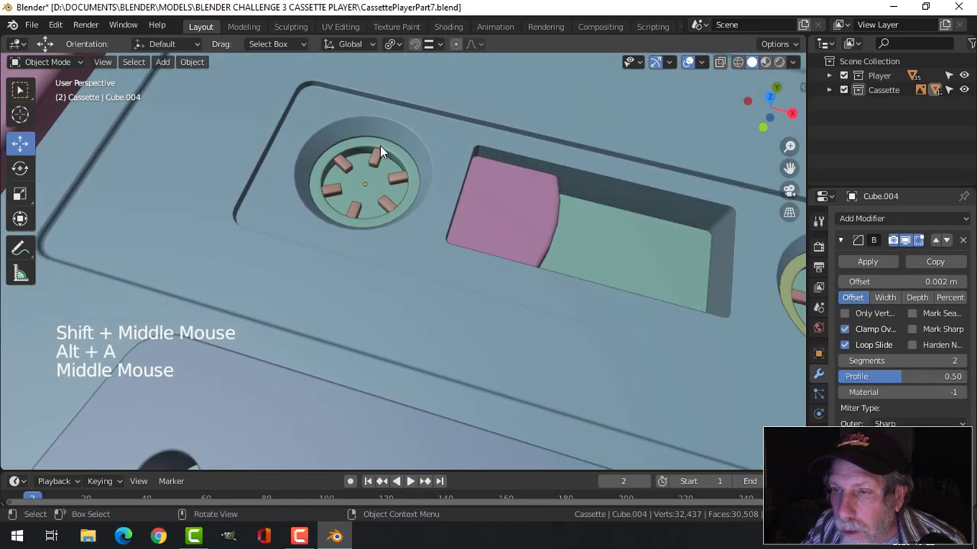
# Snap the 3D cursor to the reel centre, add a cylinder there and shrink it to hub size
pyautogui.click(375, 164)
pyautogui.press('shift+s')
pyautogui.press('alt+a')
pyautogui.middleClick(470, 265)
pyautogui.middleClick(479, 262)
pyautogui.press('shift+a')
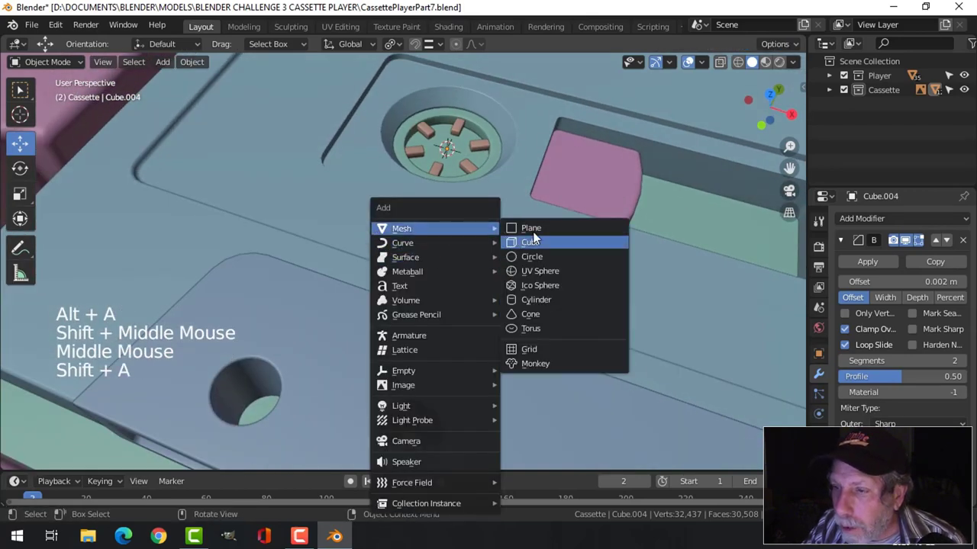
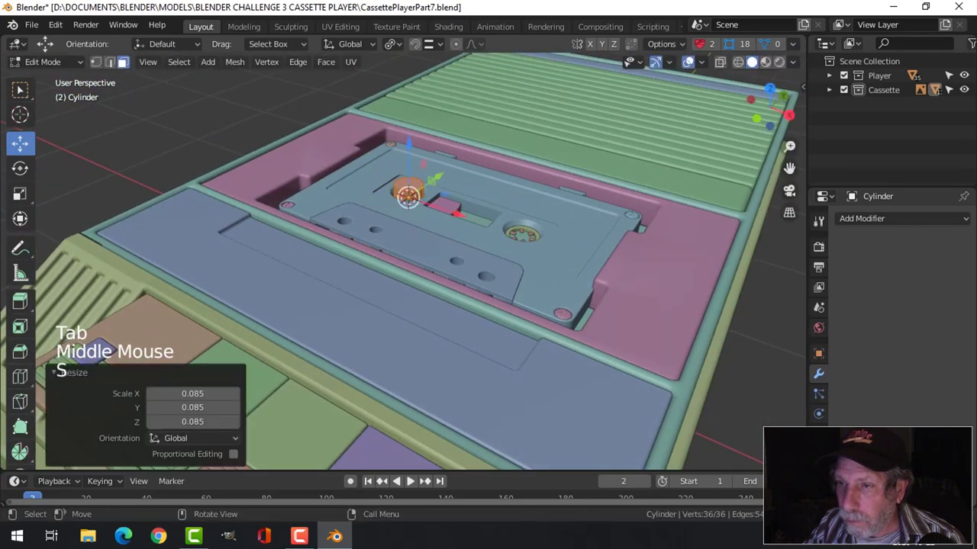
pyautogui.press('KP_Decimal')
pyautogui.press('s')
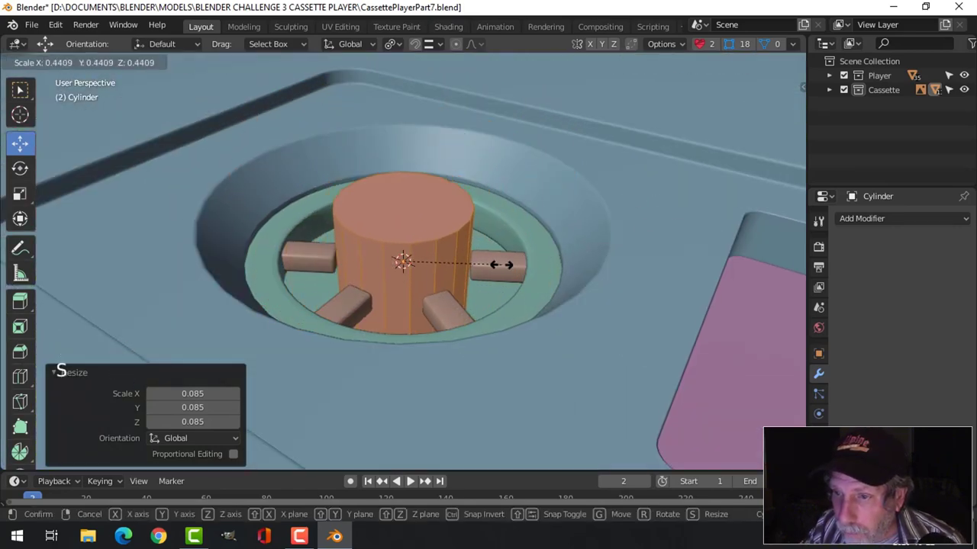
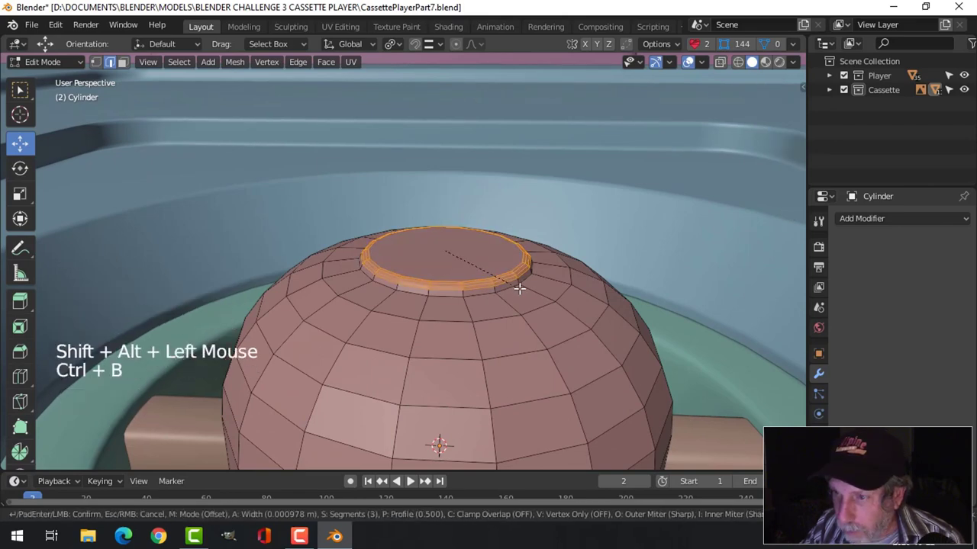
# Inset the hub's top face and extrude side faces outward along their normals into teeth
pyautogui.press('alt+a')
pyautogui.scroll(-3)
pyautogui.middleClick(547, 291)
pyautogui.middleClick(551, 271)
pyautogui.middleClick(515, 313)
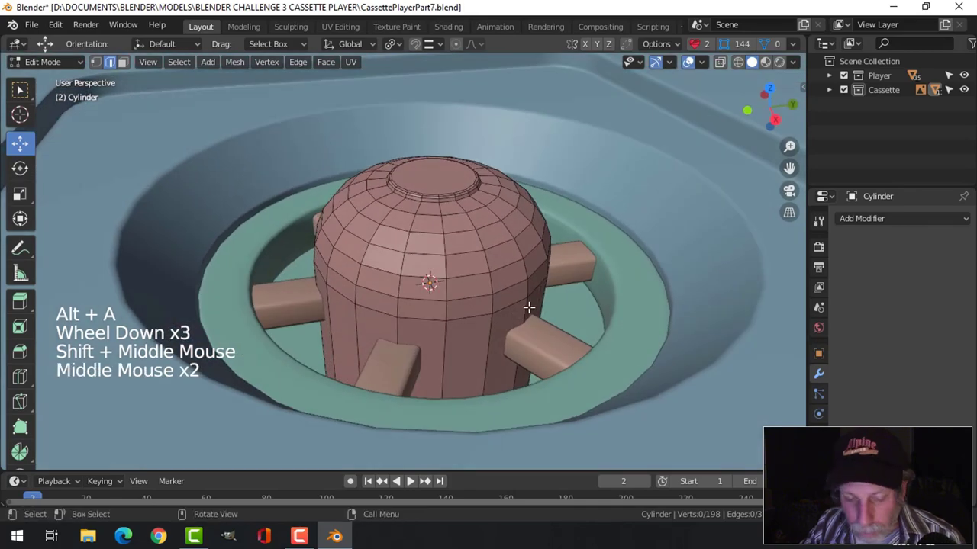
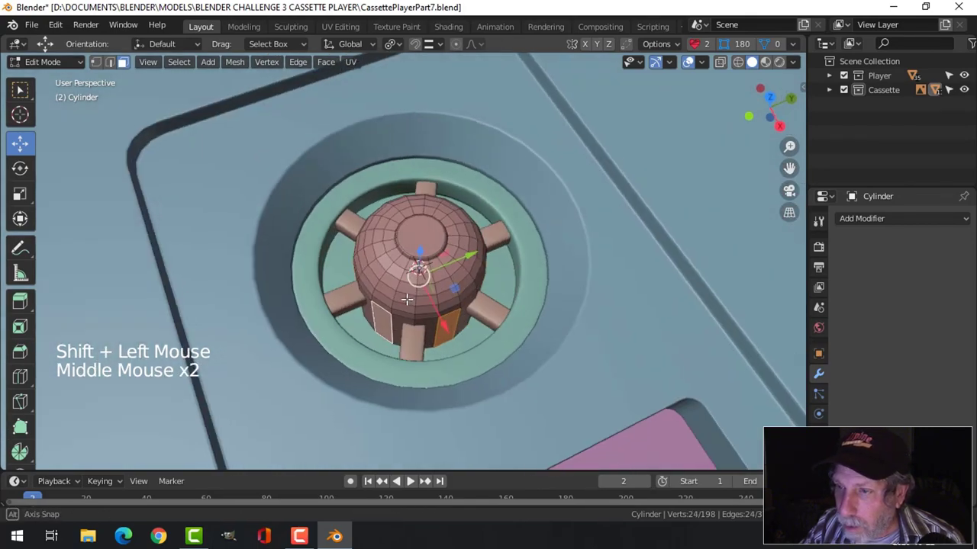
pyautogui.press('e')
pyautogui.press('alt+s')
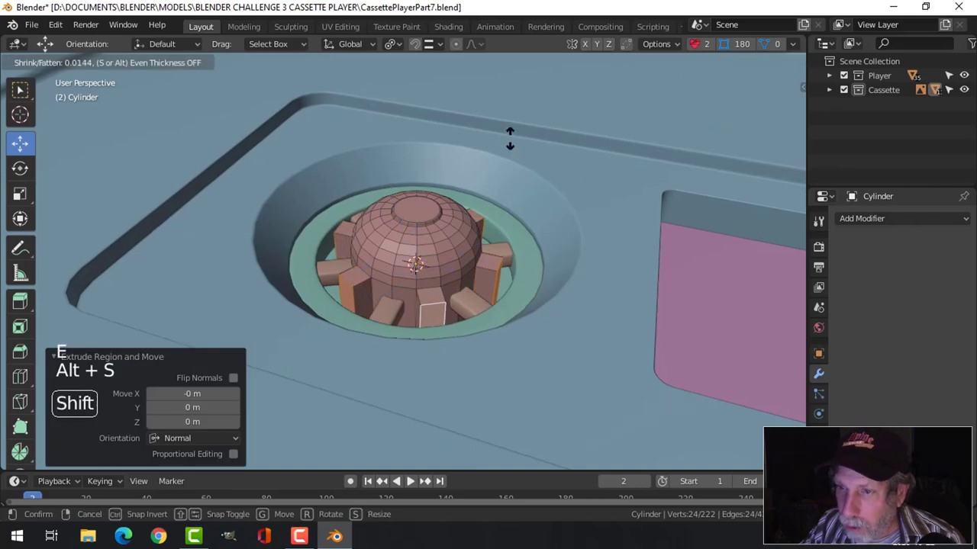
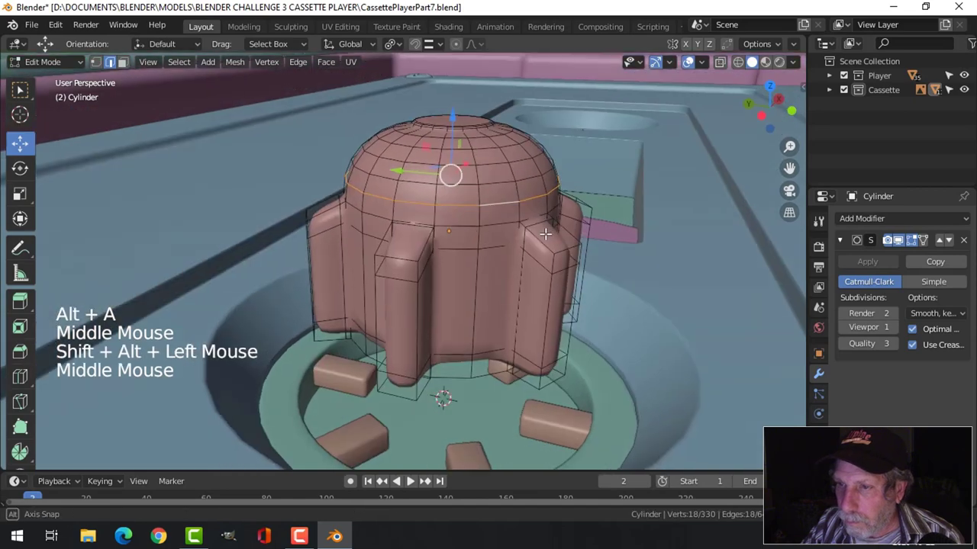
# Smooth the hub with a Subdivision Surface modifier and slide an edge loop around it
pyautogui.press('e')
pyautogui.press('alt+s')
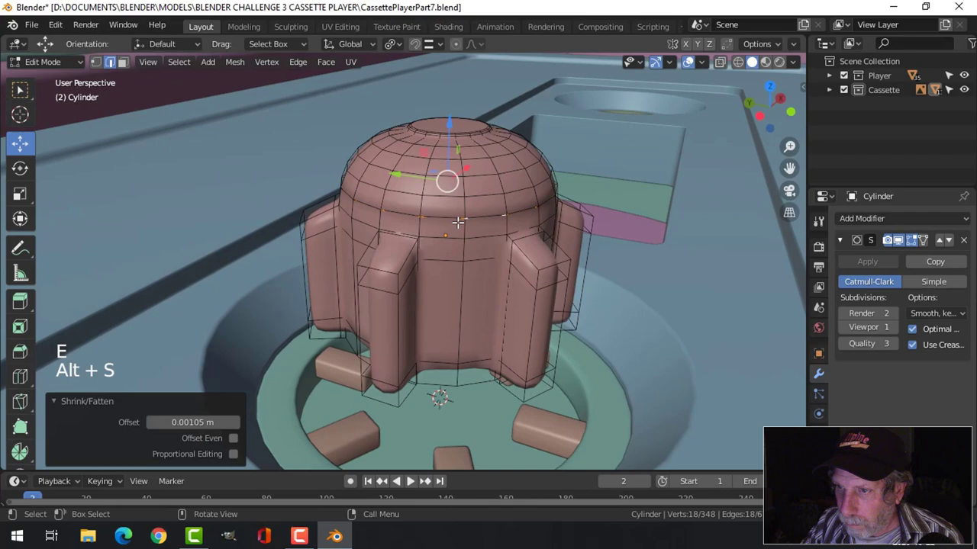
pyautogui.press('ctrl+r')
pyautogui.press('Tab')
pyautogui.scroll(-3)
# Lower the finished hub into the cassette's reel socket
pyautogui.middleClick(546, 252)
pyautogui.scroll(-3)
pyautogui.middleClick(512, 238)
pyautogui.scroll(-3)
pyautogui.middleClick(515, 285)
pyautogui.middleClick(539, 229)
pyautogui.click(540, 229)
pyautogui.click(435, 197)
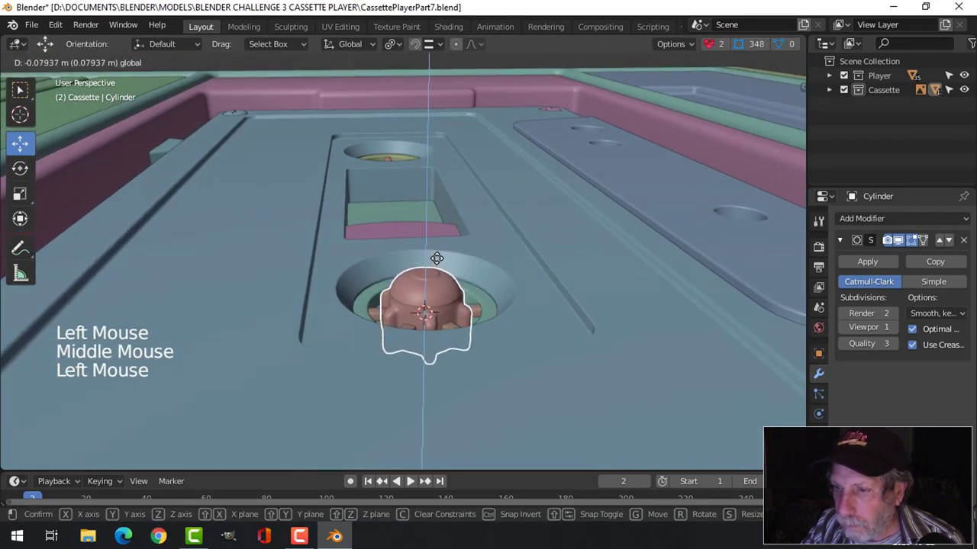
# Look straight down on the reel and select the reel hub cylinder
pyautogui.middleClick(554, 273)
pyautogui.press('alt+a')
pyautogui.middleClick(516, 271)
pyautogui.scroll(3)
pyautogui.middleClick(558, 279)
pyautogui.middleClick(522, 269)
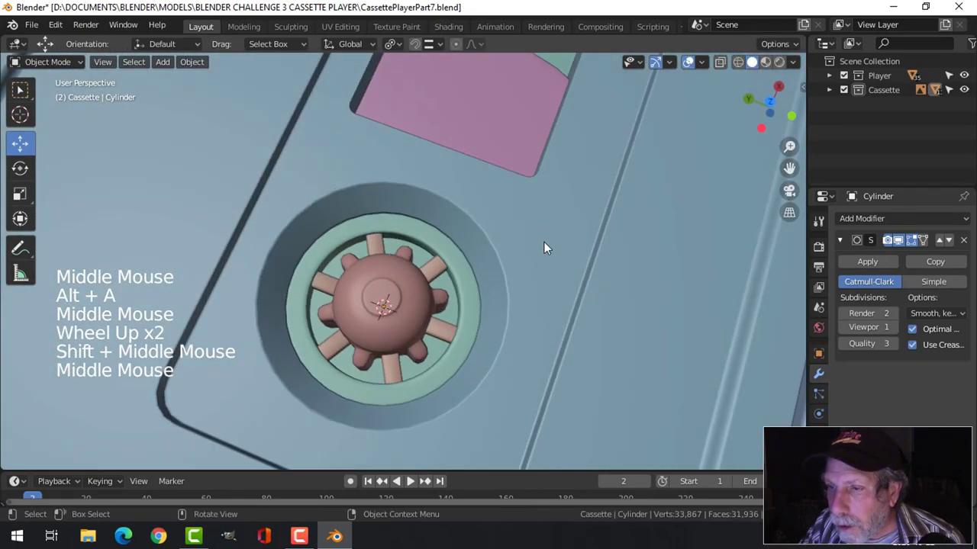
pyautogui.middleClick(495, 273)
pyautogui.press('KP_7')
pyautogui.scroll(3)
pyautogui.middleClick(427, 195)
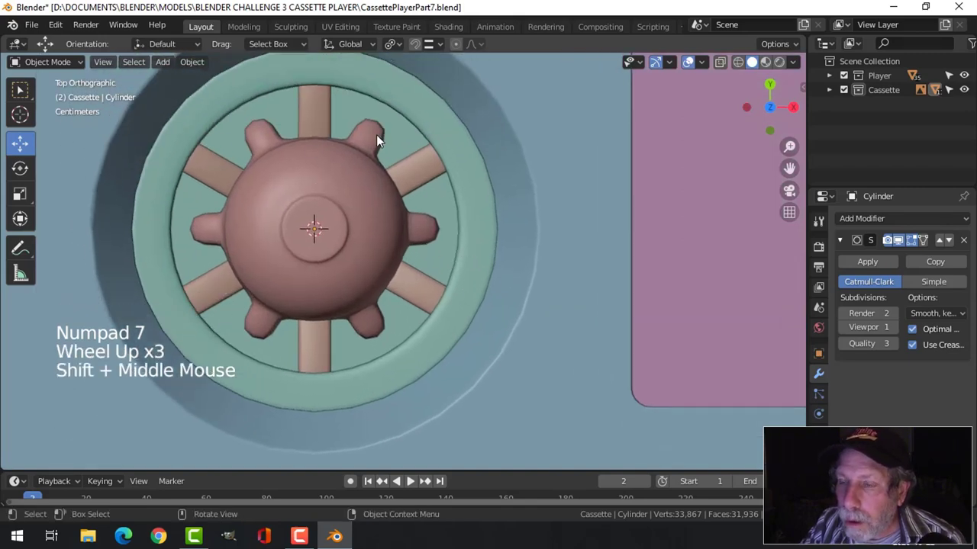
pyautogui.click(380, 141)
pyautogui.middleClick(507, 195)
pyautogui.middleClick(467, 271)
pyautogui.middleClick(493, 298)
pyautogui.middleClick(490, 289)
pyautogui.middleClick(441, 204)
pyautogui.click(376, 125)
pyautogui.press('ctrl+z')
pyautogui.scroll(-3)
pyautogui.middleClick(451, 376)
pyautogui.middleClick(472, 370)
# Isolate the hub in Local View and enter Edit Mode with face selection
pyautogui.press('/')
pyautogui.press('Tab')
pyautogui.middleClick(411, 480)
pyautogui.press('3')
pyautogui.click(412, 480)
pyautogui.click(411, 480)
pyautogui.click(411, 480)
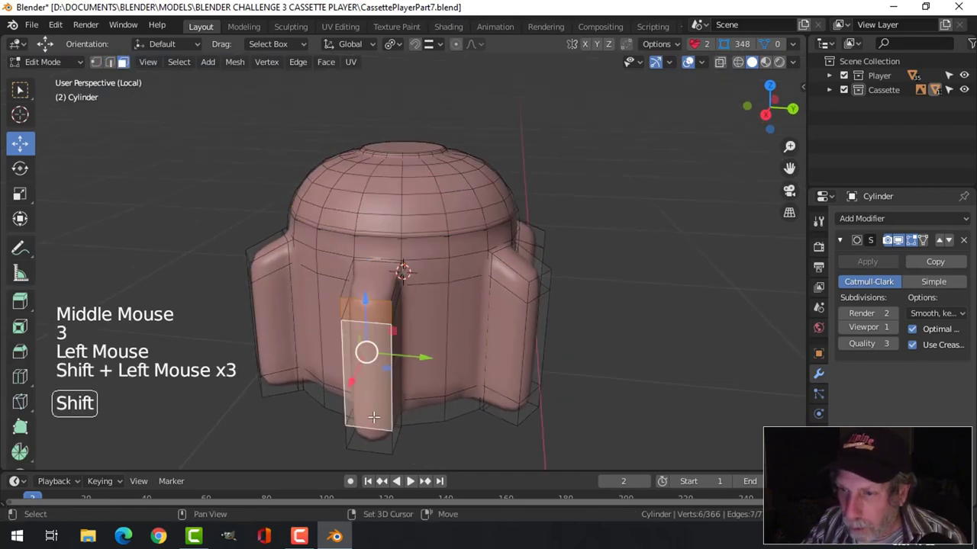
# Select the faces along each hub tooth and every tooth's end face
pyautogui.doubleClick(412, 480)
pyautogui.middleClick(411, 480)
pyautogui.doubleClick(411, 480)
pyautogui.middleClick(412, 480)
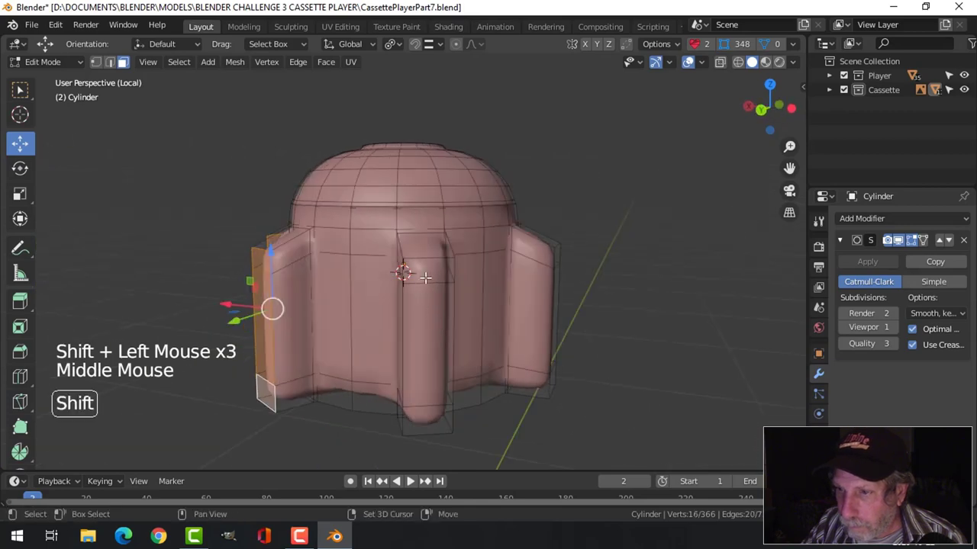
pyautogui.doubleClick(411, 480)
pyautogui.middleClick(411, 480)
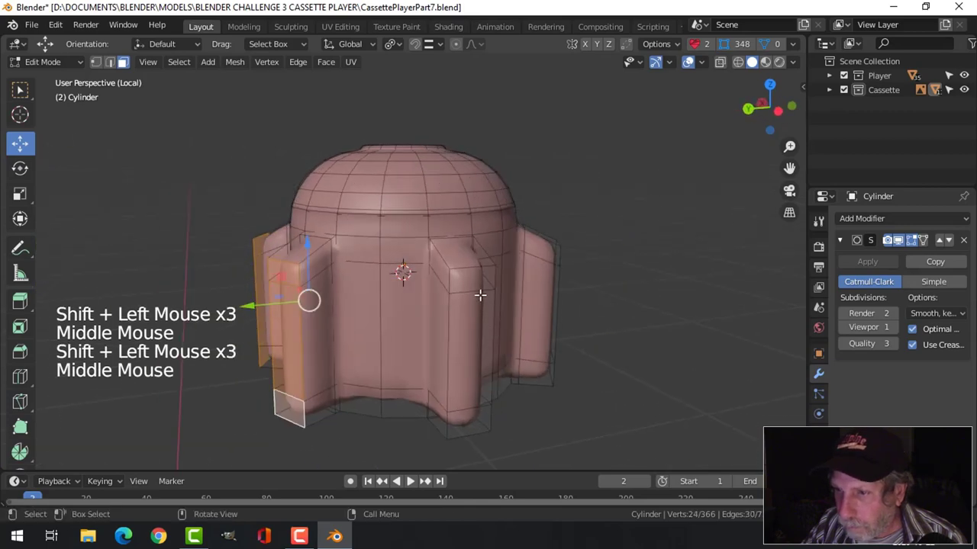
pyautogui.doubleClick(411, 479)
pyautogui.middleClick(411, 480)
pyautogui.click(412, 480)
pyautogui.middleClick(411, 480)
pyautogui.click(411, 479)
pyautogui.click(411, 480)
pyautogui.click(412, 480)
pyautogui.middleClick(411, 480)
pyautogui.click(411, 480)
pyautogui.click(411, 480)
pyautogui.scroll(-3)
pyautogui.middleClick(411, 480)
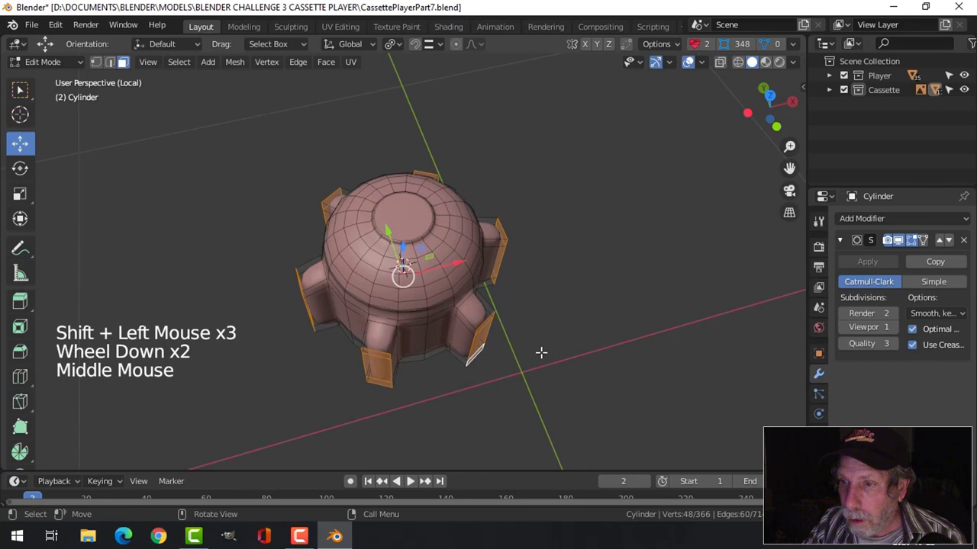
# Shrink the tooth ends inward into tapered points, then leave Edit Mode and Local View
pyautogui.press('alt+s')
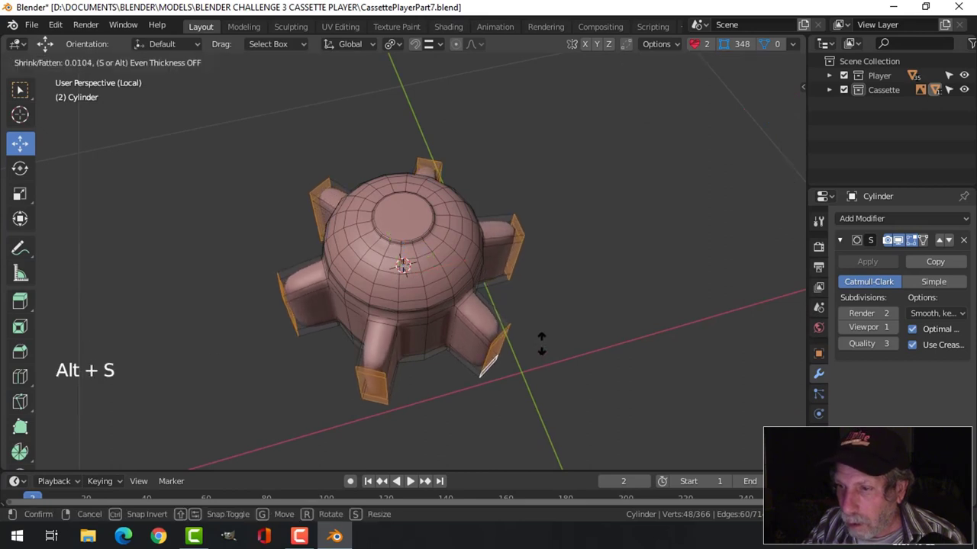
pyautogui.press('s')
pyautogui.press('alt+a')
pyautogui.press('Tab')
pyautogui.press('alt+a')
pyautogui.middleClick(411, 480)
pyautogui.press('/')
pyautogui.scroll(-3)
pyautogui.press('alt+a')
# Return to a top-down view of the full cassette and select the spokes around the hub
pyautogui.middleClick(433, 295)
pyautogui.scroll(3)
pyautogui.middleClick(390, 317)
pyautogui.middleClick(422, 340)
pyautogui.press('KP_7')
pyautogui.scroll(3)
pyautogui.middleClick(381, 302)
pyautogui.click(355, 273)
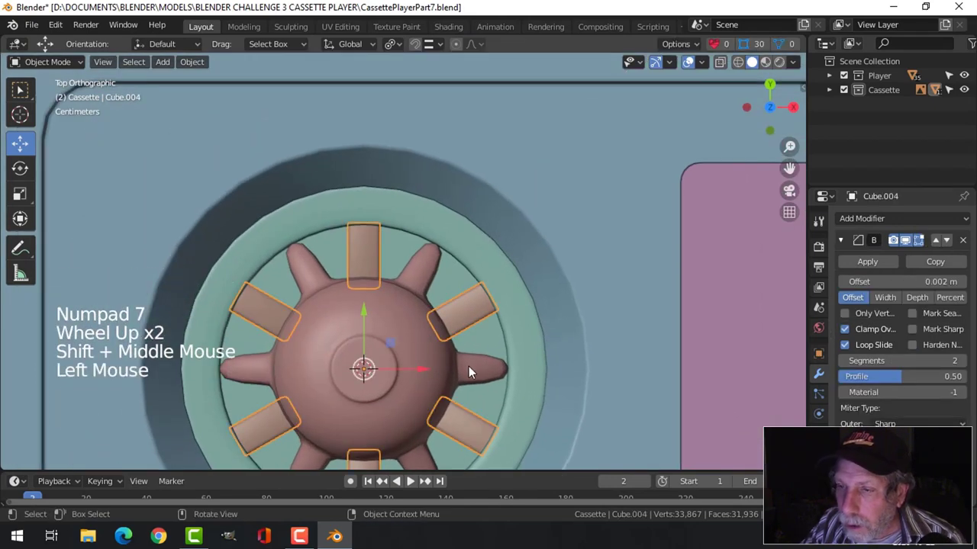
# Select the spokes and hub together and isolate them in a top-down Local View
pyautogui.scroll(-3)
pyautogui.press('s')
pyautogui.click(416, 334)
pyautogui.press('s')
pyautogui.middleClick(502, 387)
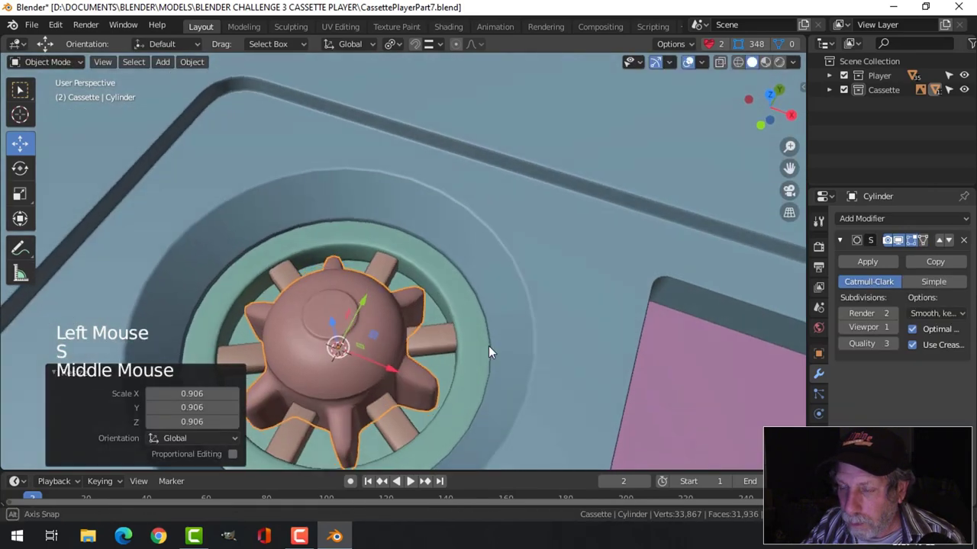
pyautogui.click(392, 280)
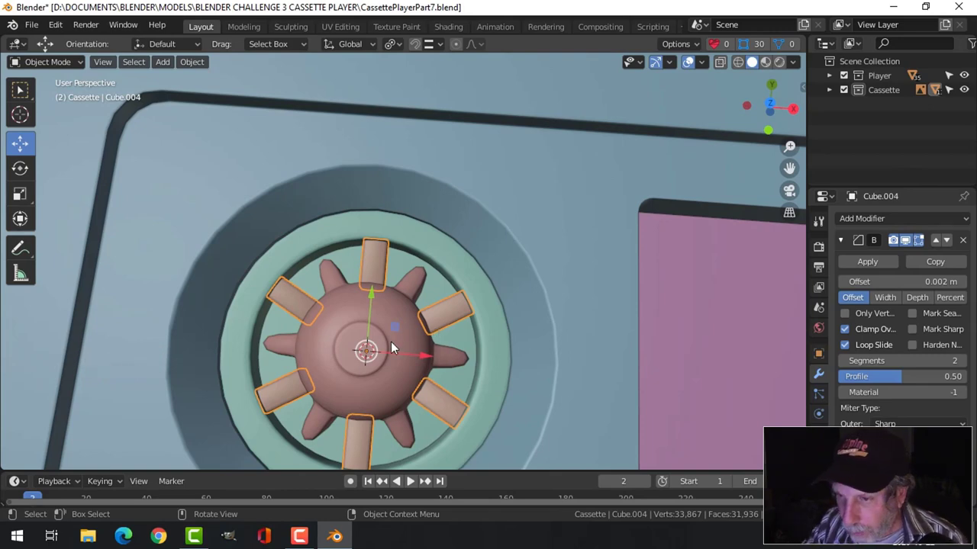
pyautogui.click(399, 350)
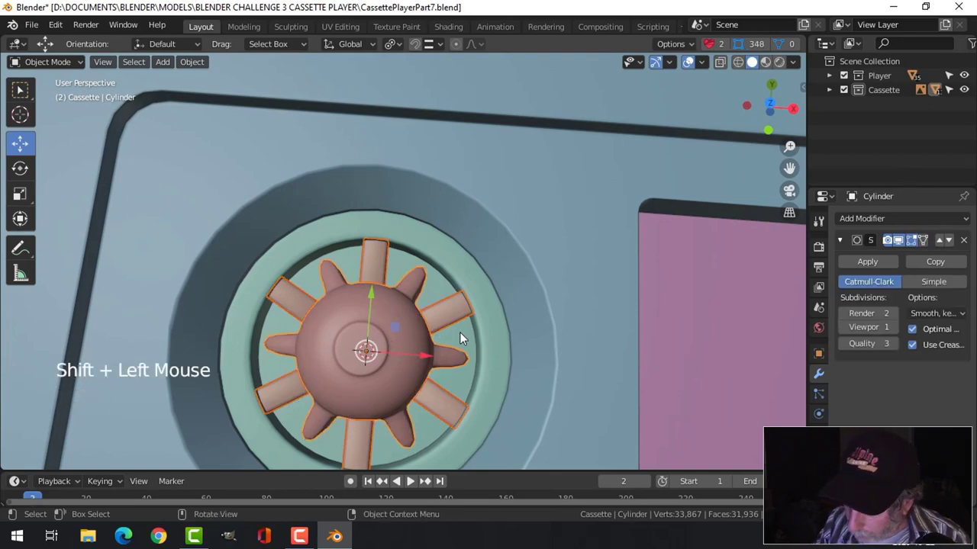
pyautogui.press('/')
pyautogui.middleClick(480, 266)
pyautogui.press('KP_7')
pyautogui.press('End')
pyautogui.scroll(3)
# Switch to wireframe shading and enter Edit Mode on the spoke blocks
pyautogui.press('Tab')
pyautogui.scroll(3)
pyautogui.press('Tab')
pyautogui.click(413, 120)
pyautogui.press('Tab')
pyautogui.press('z')
pyautogui.press('alt+a')
pyautogui.press('b')
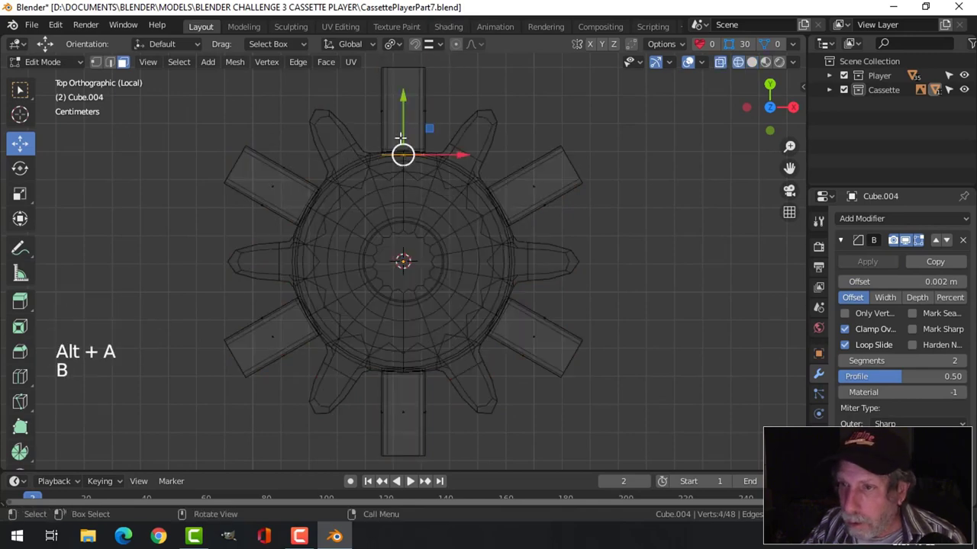
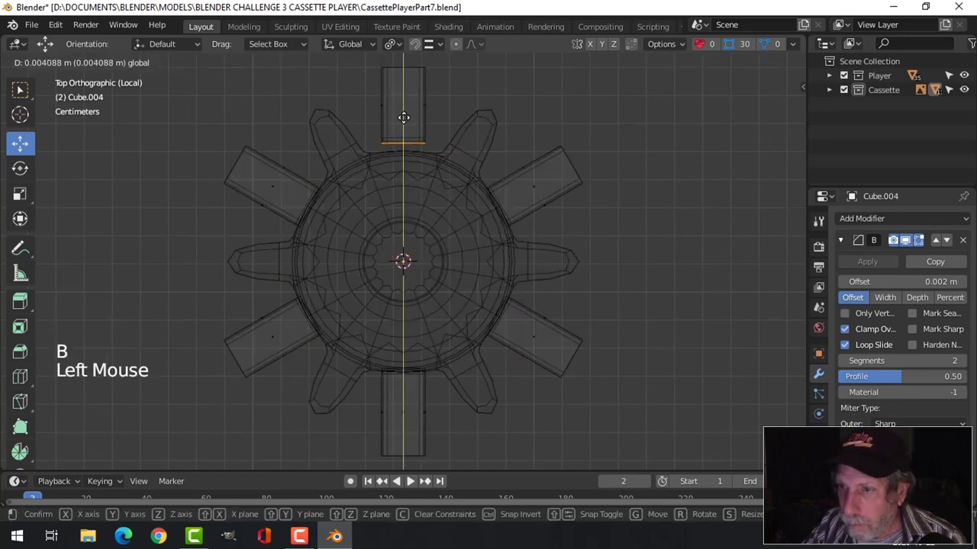
# Move the top spoke's inner edge into place and finish editing the spokes' mesh
pyautogui.press('alt+a')
pyautogui.press('Tab')
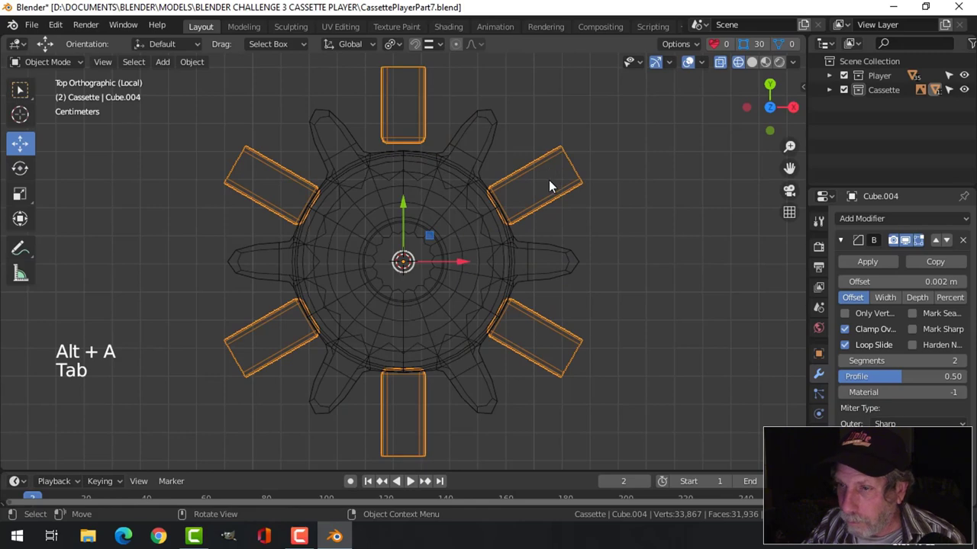
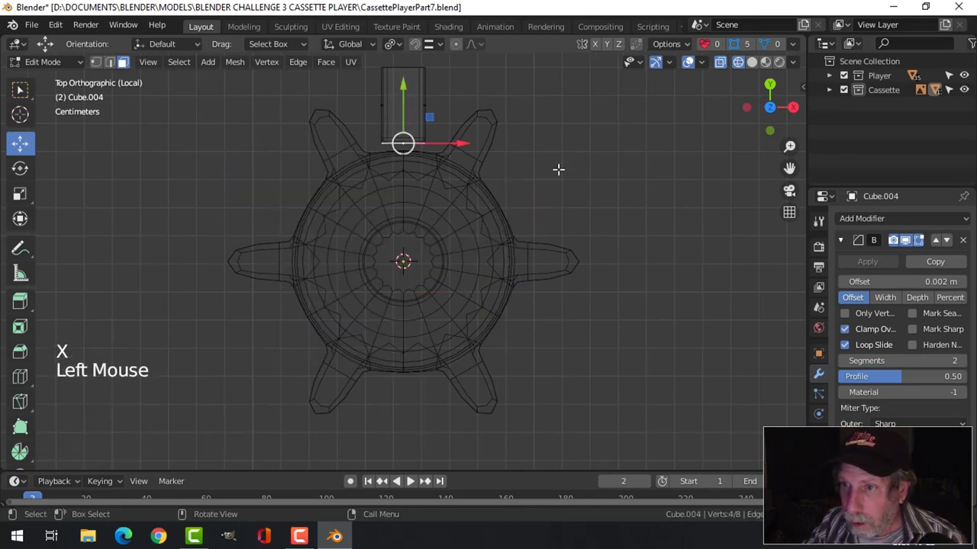
pyautogui.press('l')
pyautogui.press('ctrl+l')
pyautogui.press('Tab')
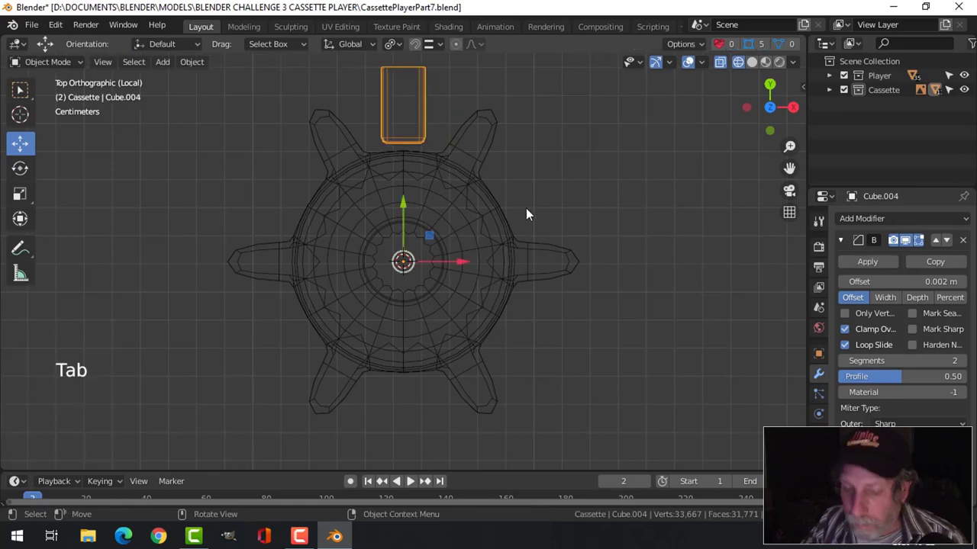
# Duplicate the peg block five times, rotating each copy about Z to ring the hub
pyautogui.press('shift+d')
pyautogui.press('r')
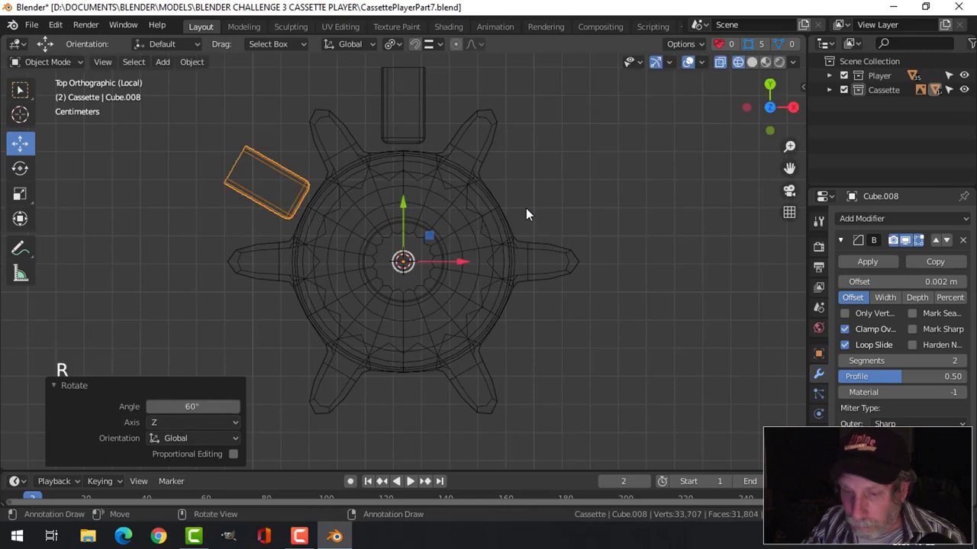
pyautogui.press('shift+d')
pyautogui.press('r')
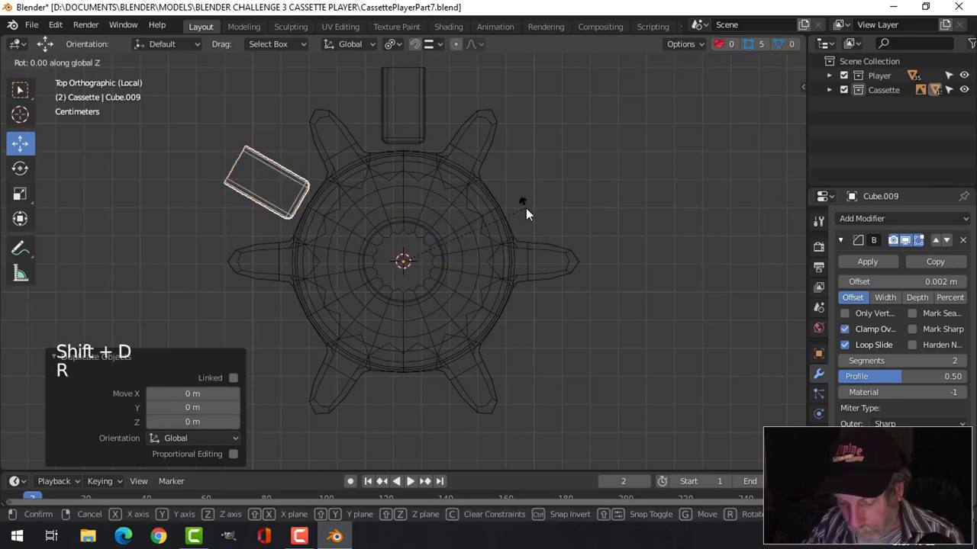
pyautogui.press('shift+d')
pyautogui.press('r')
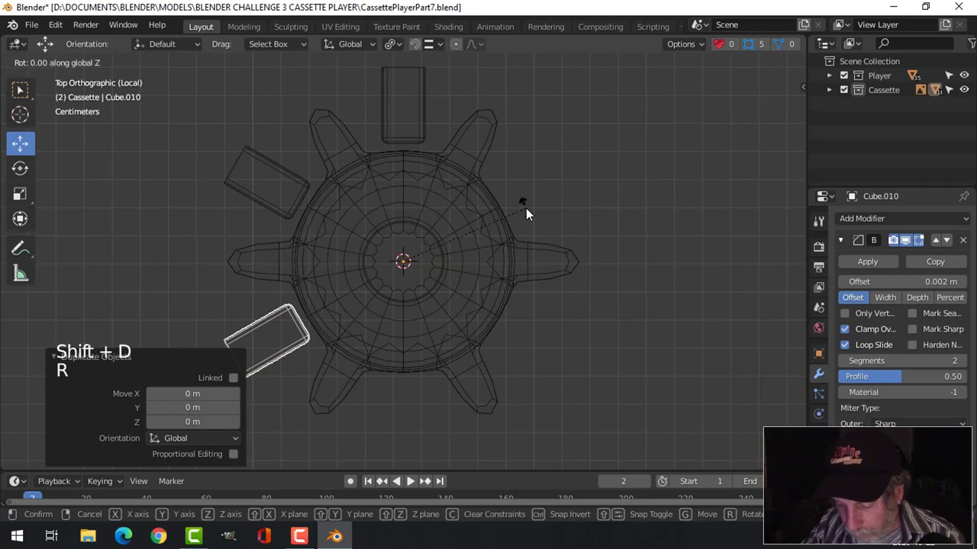
pyautogui.press('shift+d')
pyautogui.press('r')
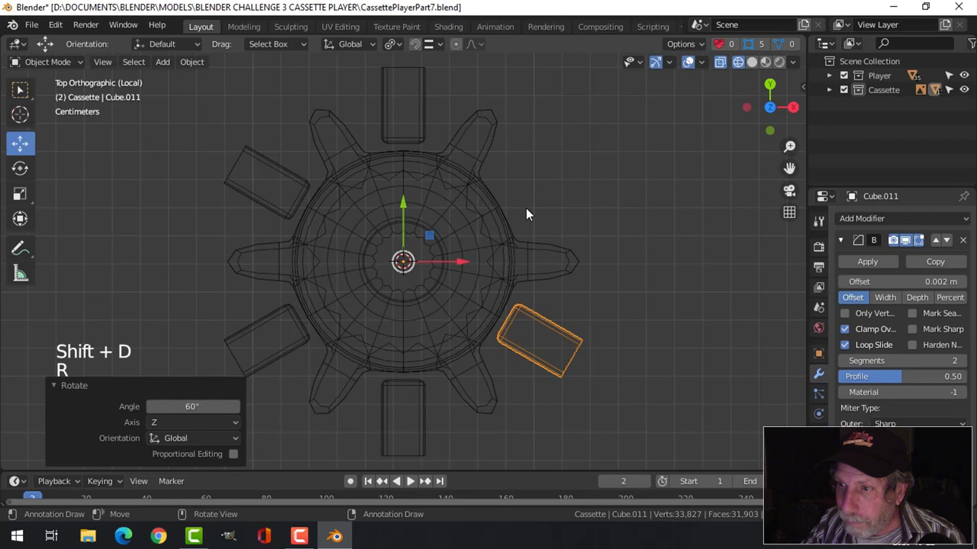
pyautogui.press('shift+d')
pyautogui.press('r')
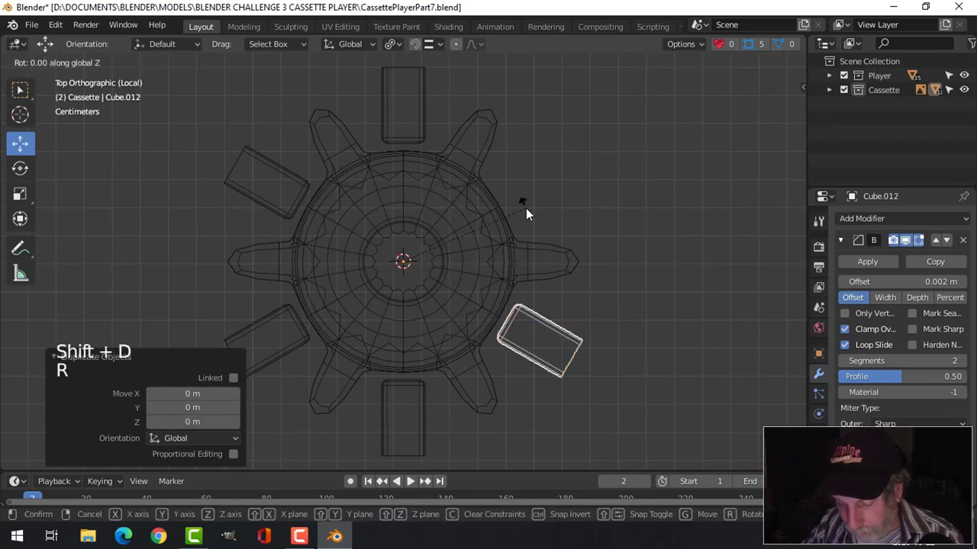
pyautogui.press('alt+a')
# Rotate the toothed reel hub about the vertical axis to sit between the pegs
pyautogui.click(466, 197)
pyautogui.press('r')
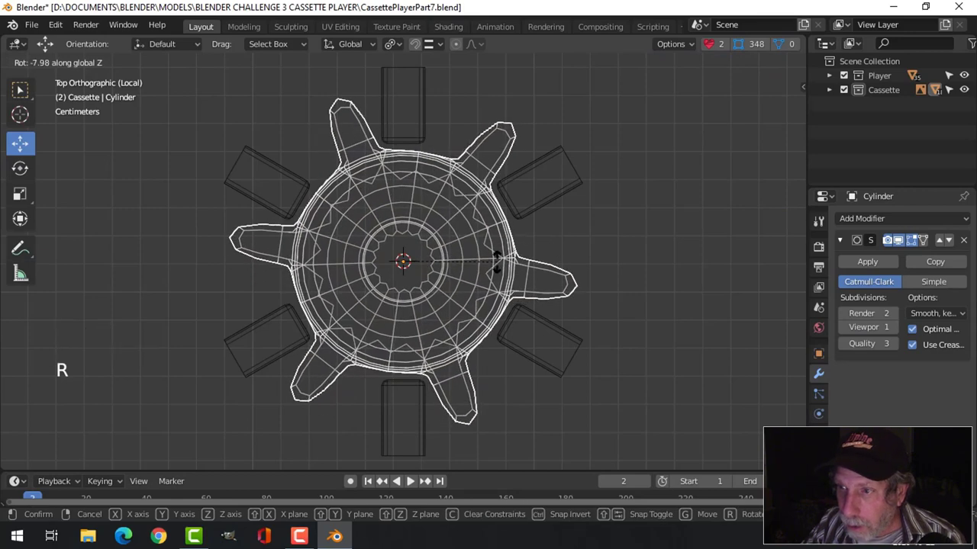
pyautogui.press('alt+a')
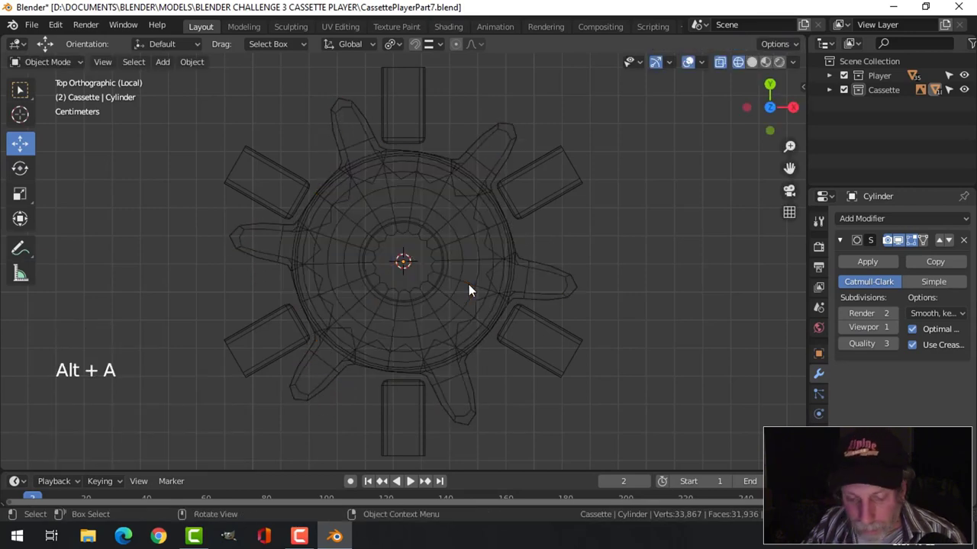
# Return to solid shading and the full cassette scene, hiding the side panel
pyautogui.press('z')
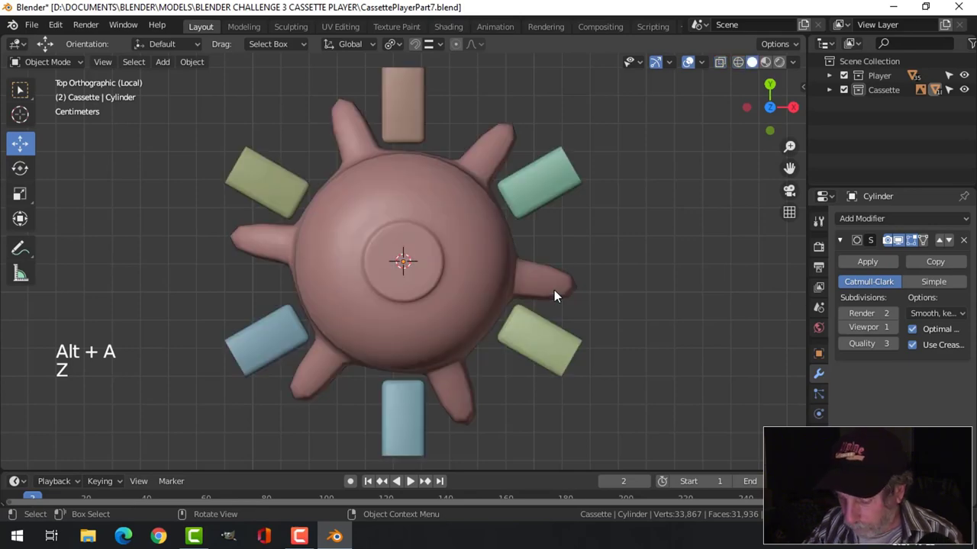
pyautogui.press('/')
pyautogui.scroll(-3)
pyautogui.press('alt+a')
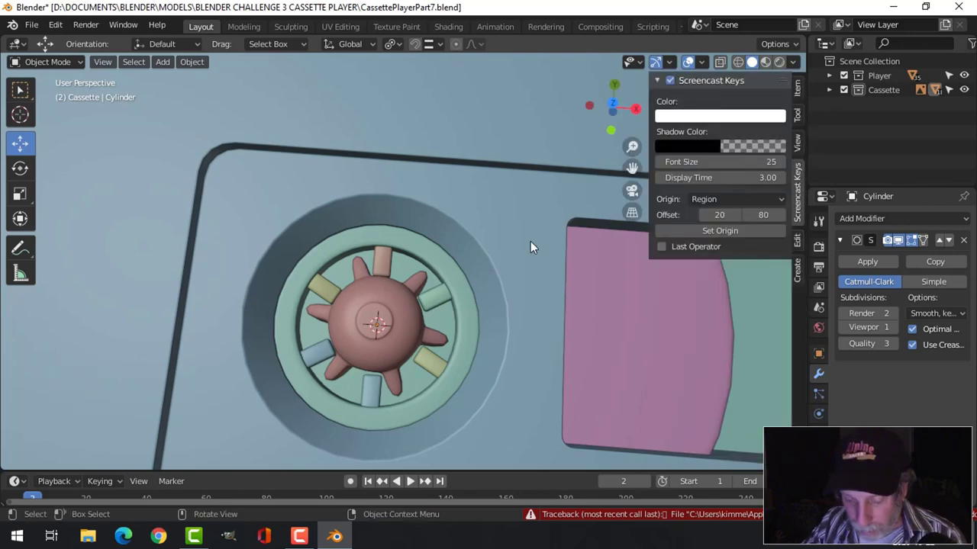
pyautogui.press('n')
pyautogui.scroll(-3)
pyautogui.middleClick(476, 349)
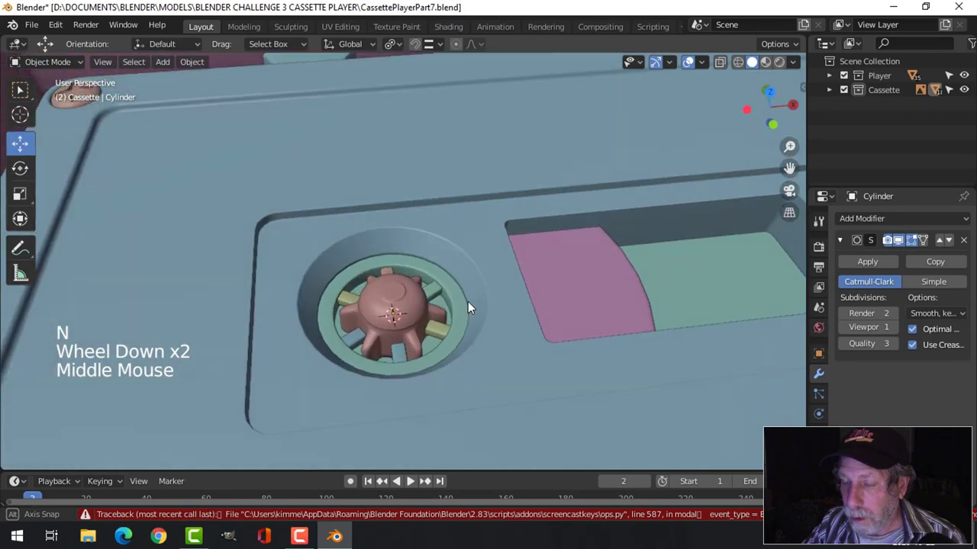
pyautogui.scroll(3)
pyautogui.middleClick(486, 352)
pyautogui.scroll(3)
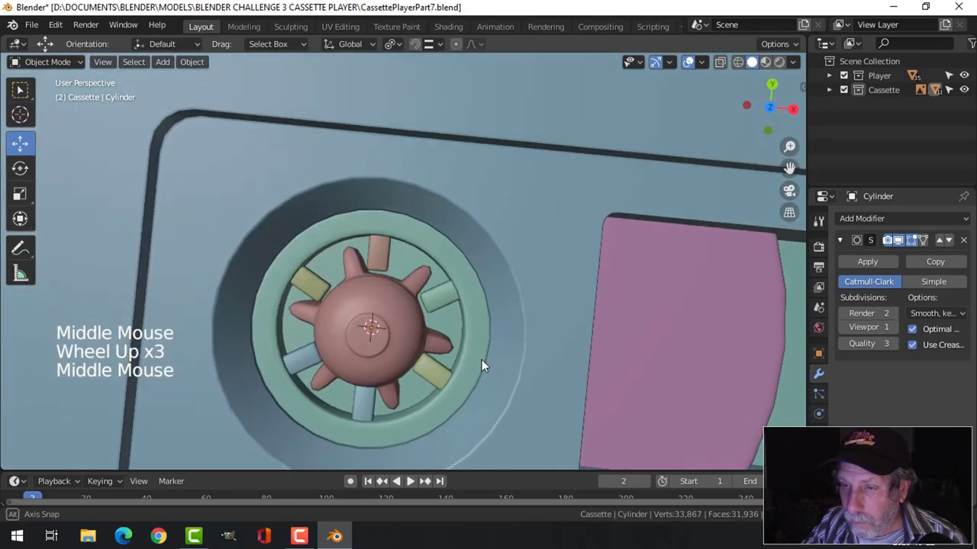
pyautogui.middleClick(497, 353)
pyautogui.middleClick(468, 316)
pyautogui.middleClick(466, 324)
# Select all the rectangular pegs plus the toothed hub and join them into one object
pyautogui.click(432, 268)
pyautogui.click(433, 351)
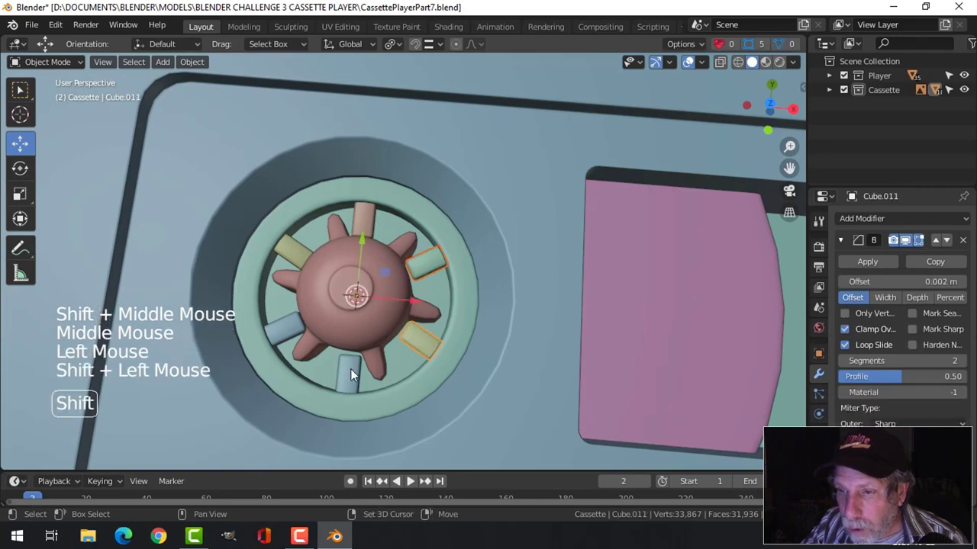
pyautogui.doubleClick(355, 375)
pyautogui.doubleClick(301, 258)
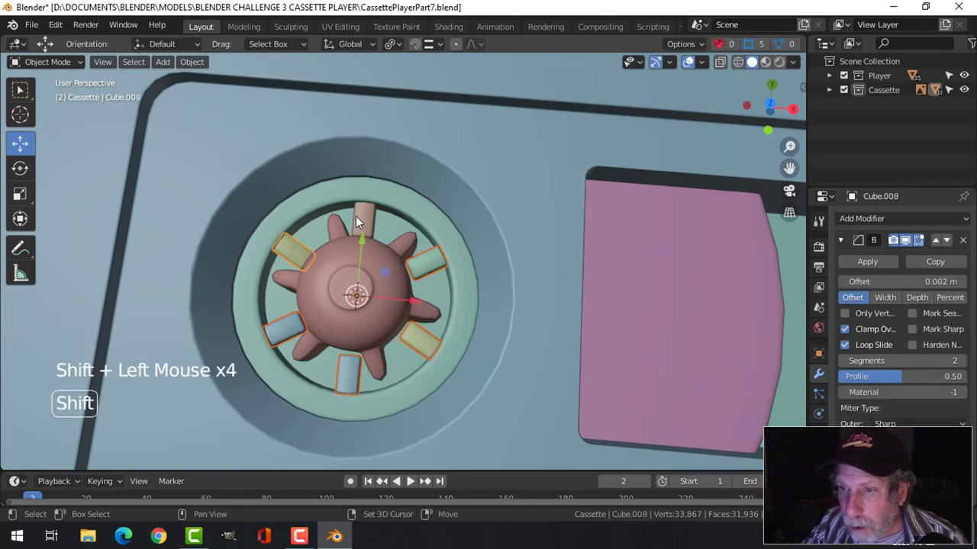
pyautogui.click(359, 221)
pyautogui.press('j')
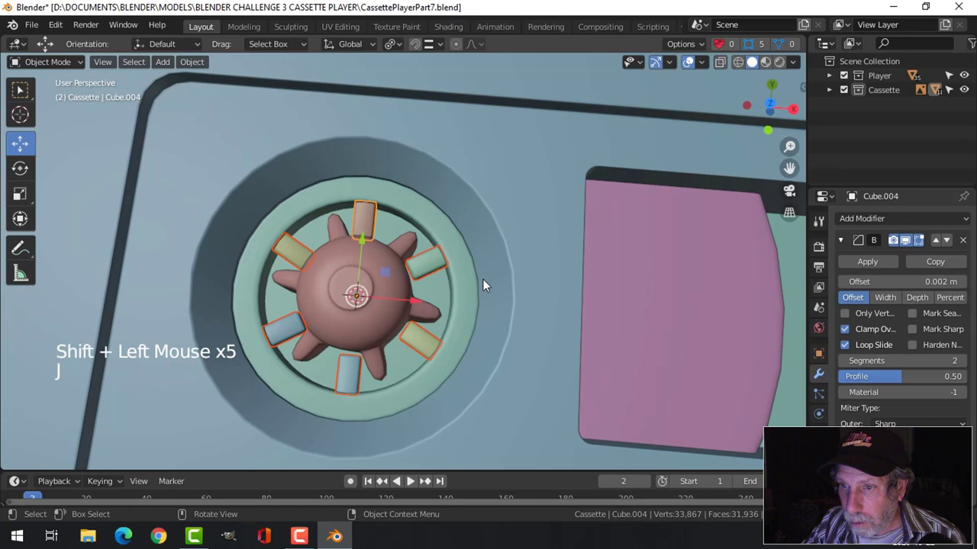
pyautogui.press('ctrl+j')
pyautogui.click(435, 228)
pyautogui.click(967, 244)
pyautogui.scroll(-3)
pyautogui.press('alt+a')
pyautogui.middleClick(477, 325)
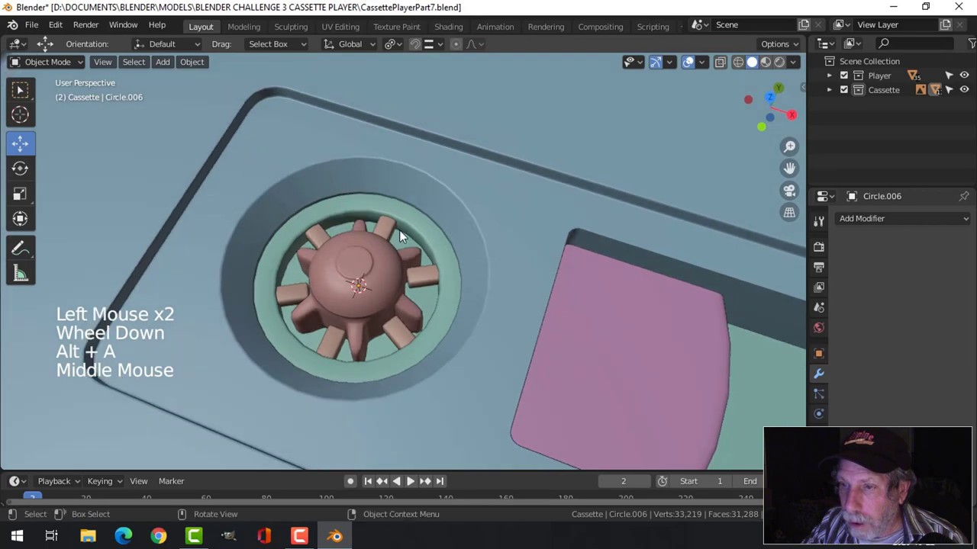
# Join the hub ring and toothed hub into one finished reel object and inspect it
pyautogui.click(397, 232)
pyautogui.click(414, 226)
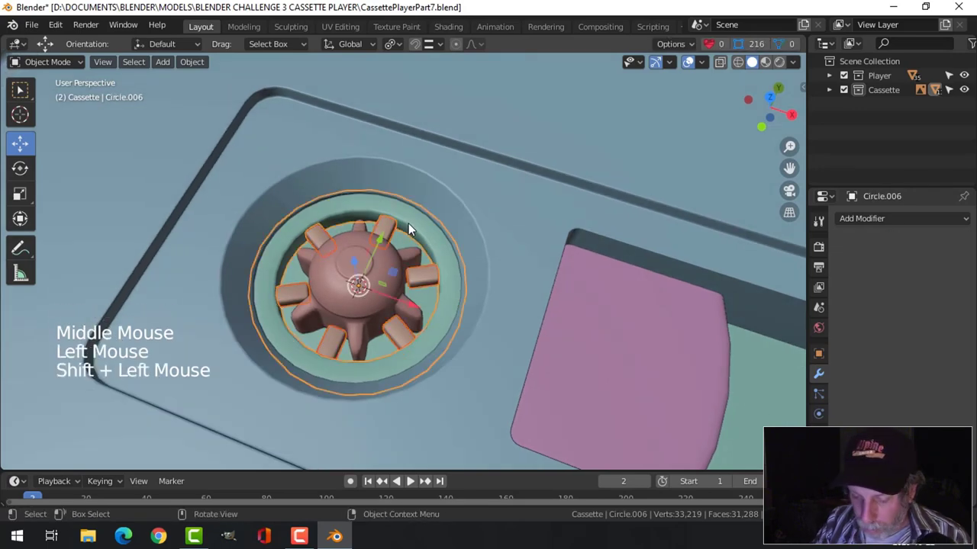
pyautogui.press('ctrl+j')
pyautogui.press('alt+a')
pyautogui.scroll(-3)
pyautogui.middleClick(461, 283)
pyautogui.scroll(3)
pyautogui.middleClick(506, 245)
pyautogui.middleClick(509, 251)
pyautogui.middleClick(507, 277)
pyautogui.middleClick(503, 276)
pyautogui.click(480, 250)
pyautogui.click(867, 229)
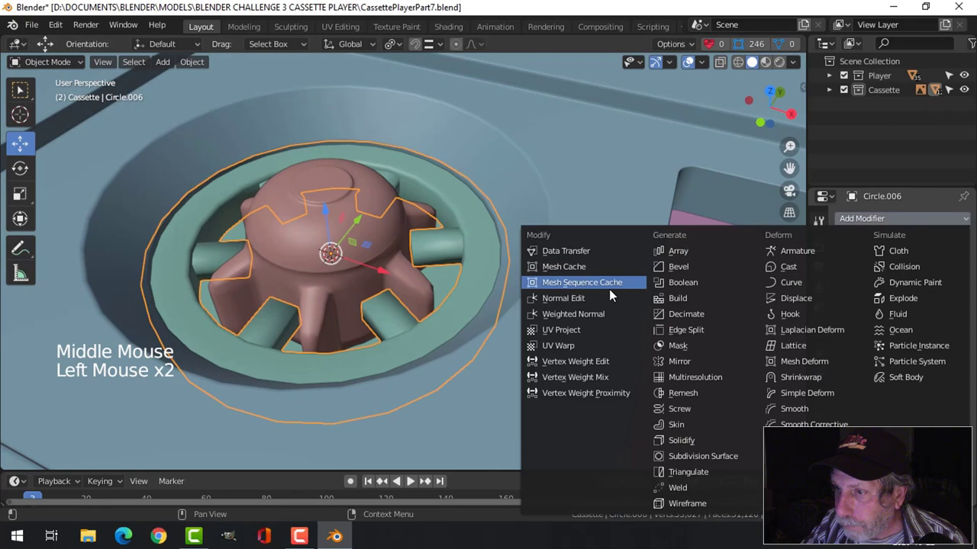
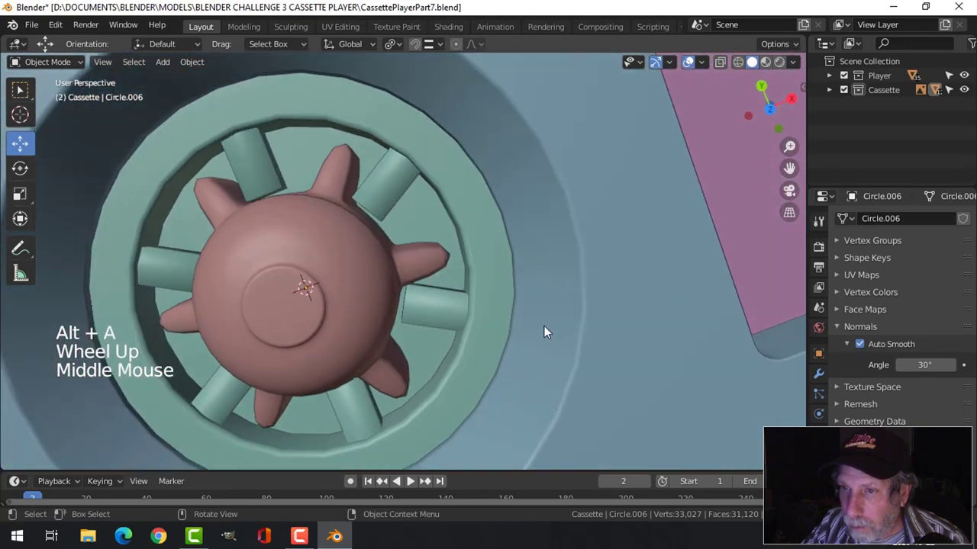
# Delete the old right-hand reel and its hub pieces with X
pyautogui.scroll(-3)
pyautogui.middleClick(488, 329)
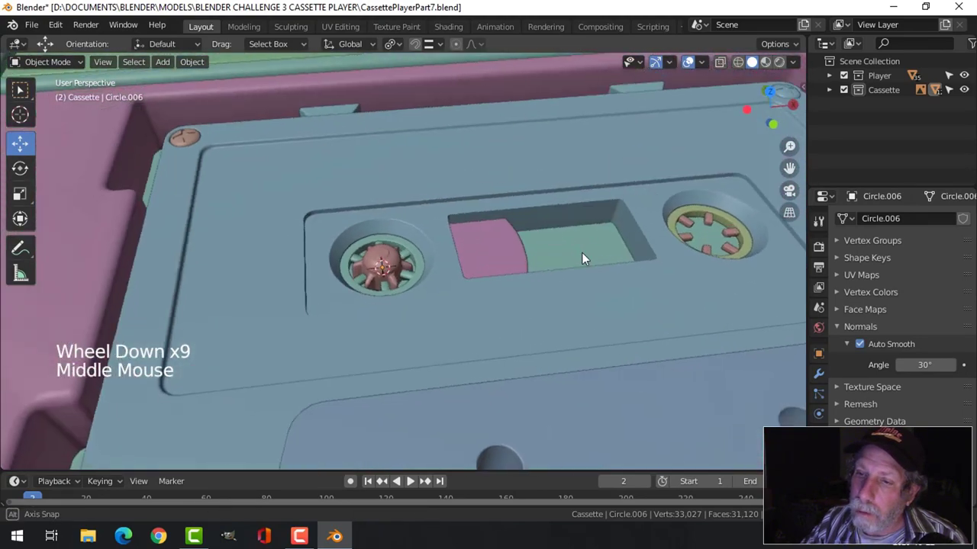
pyautogui.scroll(-3)
pyautogui.middleClick(488, 321)
pyautogui.scroll(3)
pyautogui.middleClick(476, 323)
pyautogui.click(673, 272)
pyautogui.click(713, 260)
pyautogui.press('x')
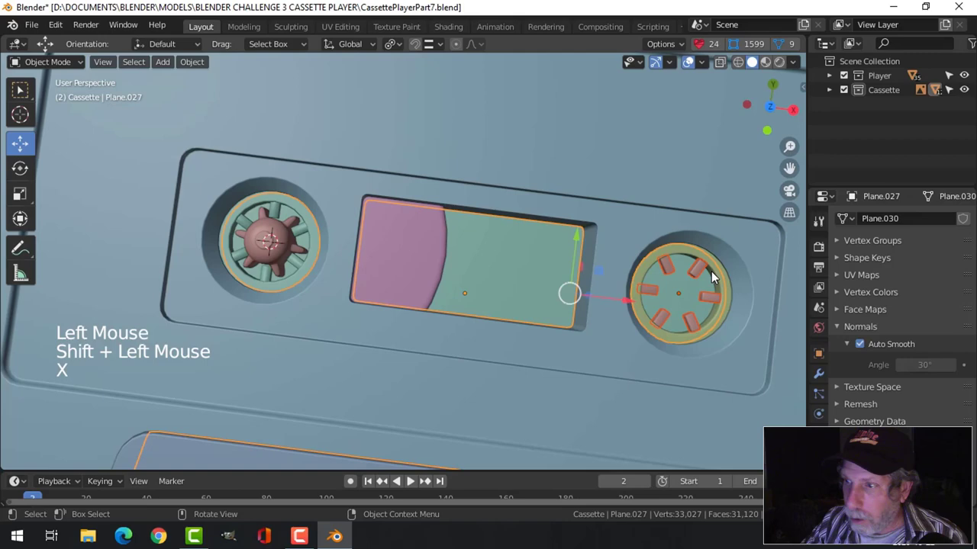
pyautogui.press('alt+a')
pyautogui.click(710, 274)
pyautogui.click(721, 271)
pyautogui.click(704, 276)
pyautogui.press('x')
pyautogui.click(718, 273)
pyautogui.press('x')
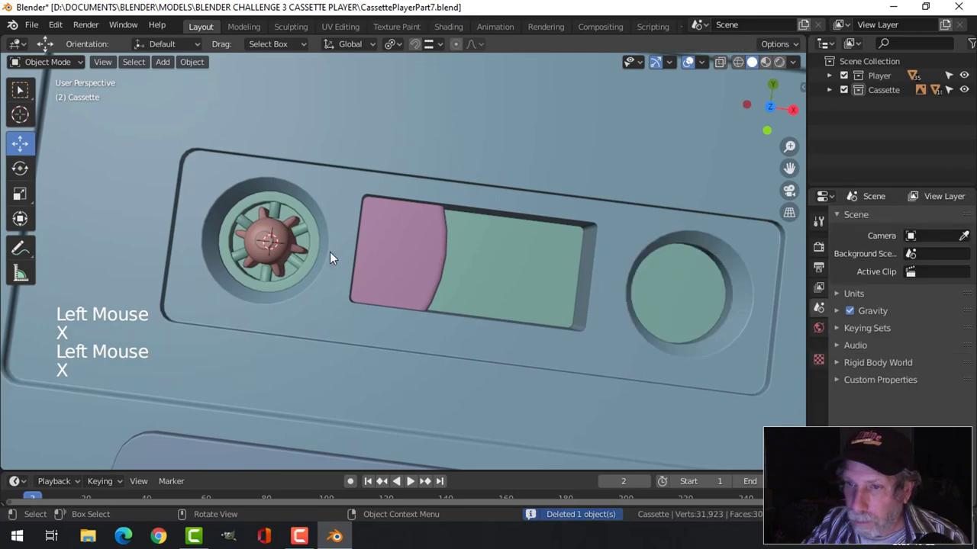
# Duplicate the finished toothed reel with Shift+D and move the copy into the right socket in top view
pyautogui.click(309, 235)
pyautogui.press('KP_7')
pyautogui.click(283, 254)
pyautogui.scroll(-3)
pyautogui.middleClick(484, 301)
pyautogui.press('shift+d')
pyautogui.press('shift+d')
pyautogui.click(267, 240)
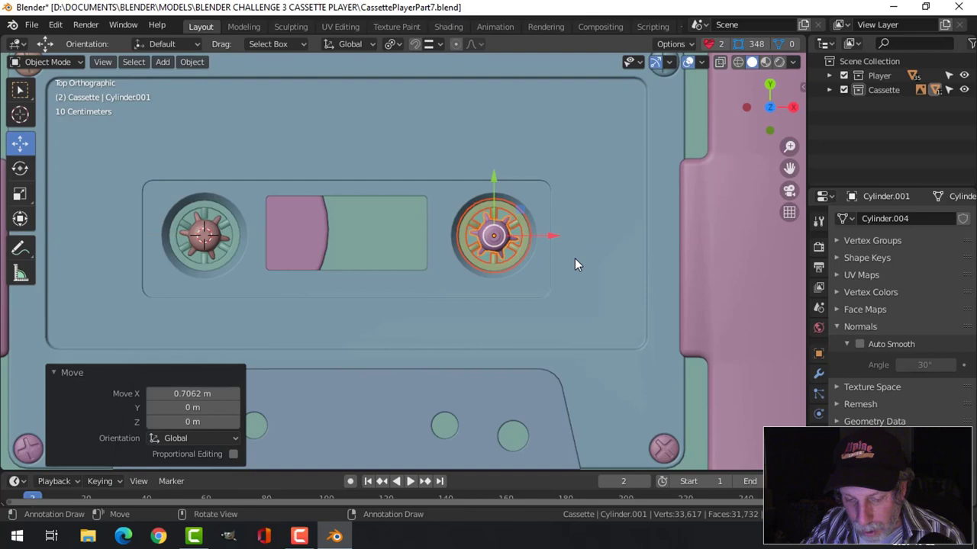
pyautogui.press('r')
pyautogui.press('alt+a')
# Deselect everything and orbit around the player to check both reels
pyautogui.click(407, 53)
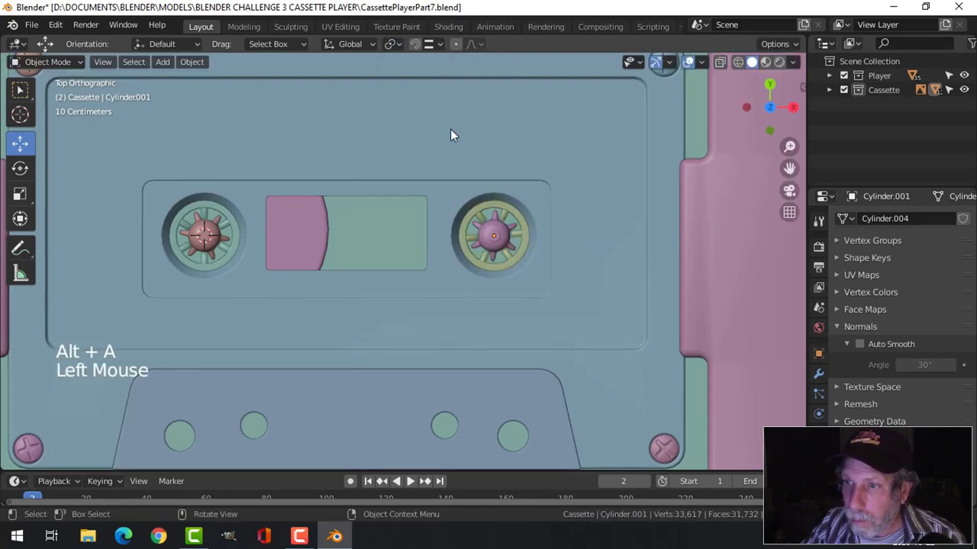
pyautogui.scroll(-3)
pyautogui.scroll(3)
pyautogui.scroll(-3)
pyautogui.middleClick(463, 307)
pyautogui.middleClick(520, 256)
pyautogui.scroll(3)
pyautogui.middleClick(519, 274)
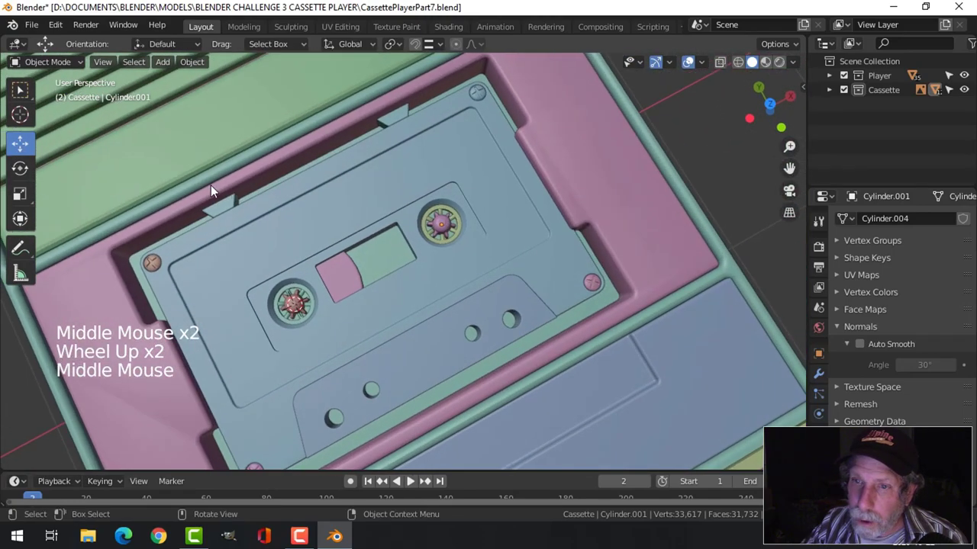
# Select the pink bay panel Plane.008 and remove its stray Boolean modifier
pyautogui.scroll(-3)
pyautogui.middleClick(475, 298)
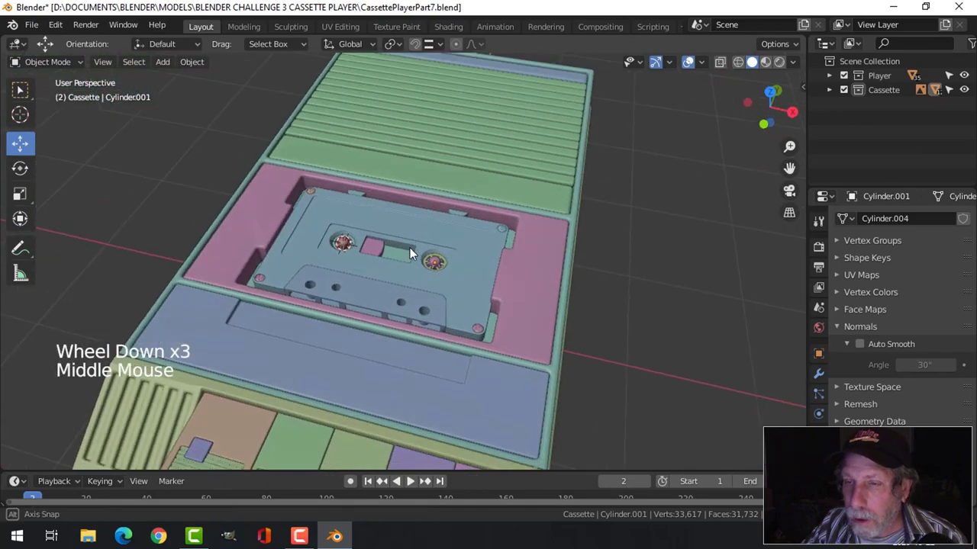
pyautogui.middleClick(404, 248)
pyautogui.click(257, 251)
pyautogui.click(864, 348)
pyautogui.middleClick(389, 266)
pyautogui.middleClick(400, 259)
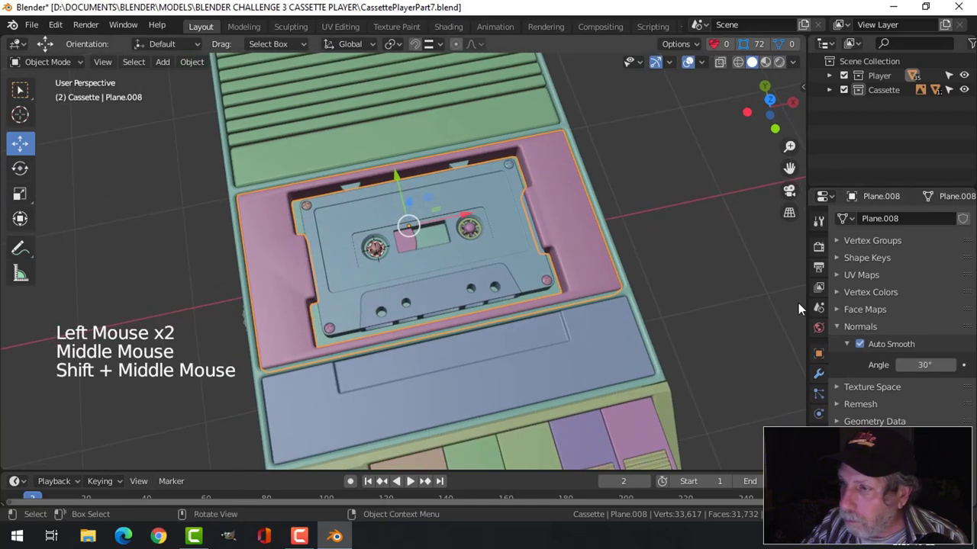
pyautogui.click(825, 380)
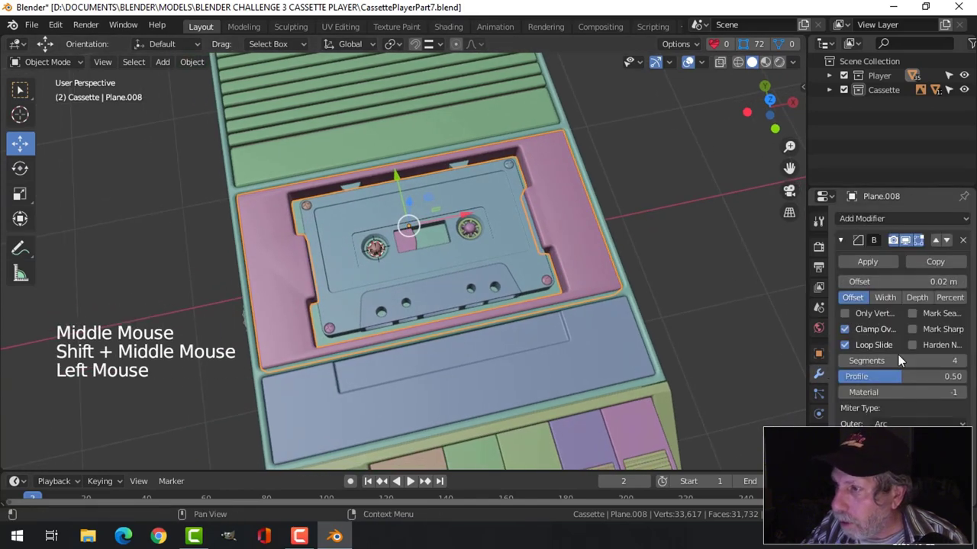
pyautogui.click(848, 249)
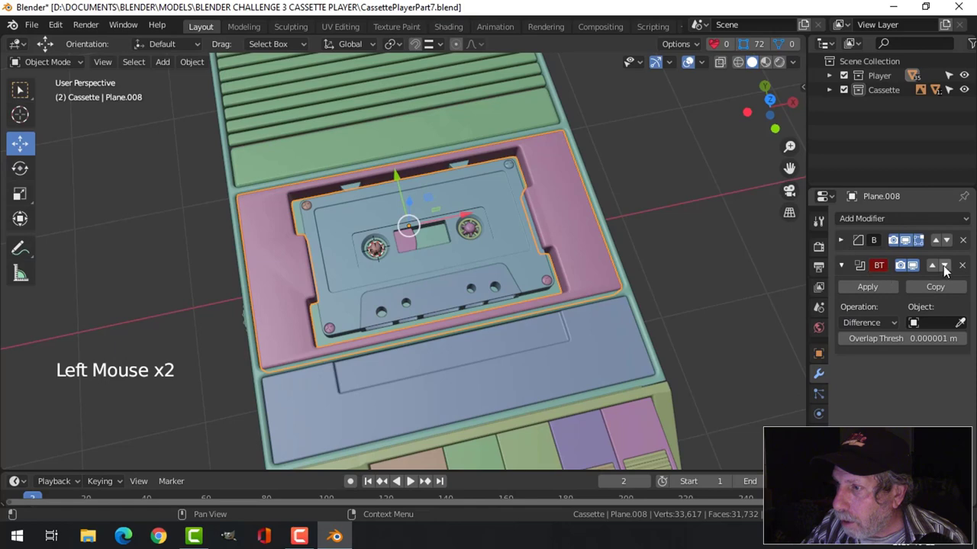
pyautogui.click(851, 246)
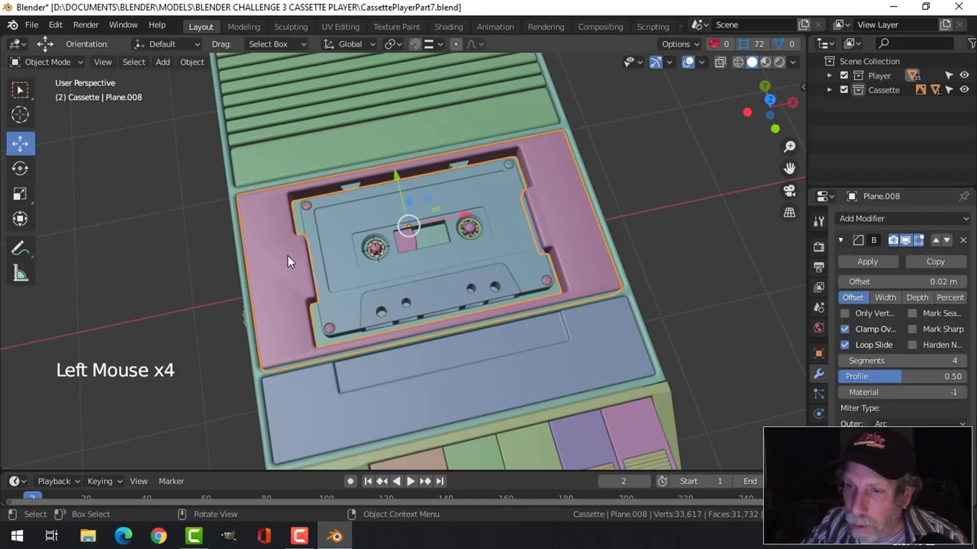
# Add a Weighted Normal modifier to the bay panel on top of its bevel
pyautogui.middleClick(285, 256)
pyautogui.click(846, 247)
pyautogui.click(874, 226)
pyautogui.middleClick(576, 295)
pyautogui.press('alt+a')
pyautogui.middleClick(623, 301)
pyautogui.middleClick(551, 290)
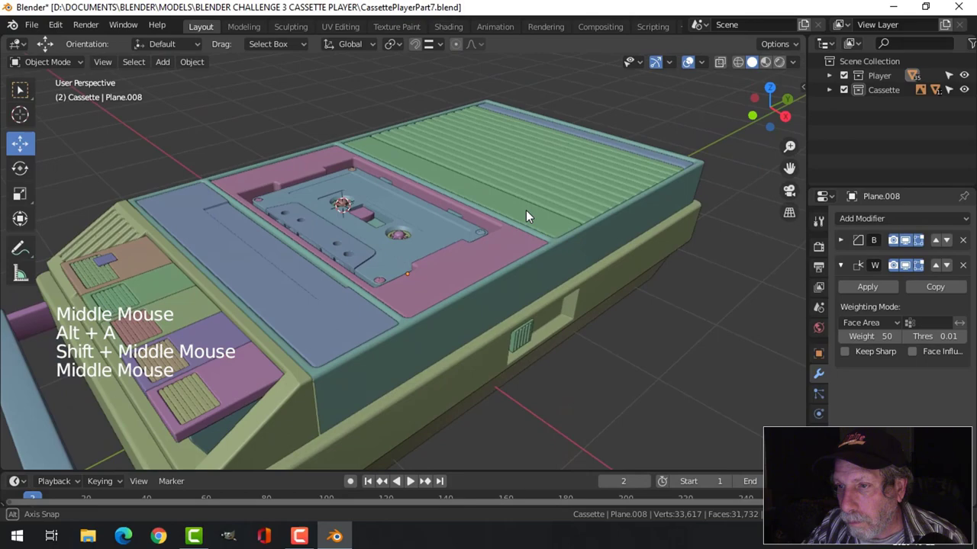
# Orbit around the player to inspect the shading, then select the wavy finger-notch shape
pyautogui.scroll(-3)
pyautogui.middleClick(539, 247)
pyautogui.middleClick(460, 242)
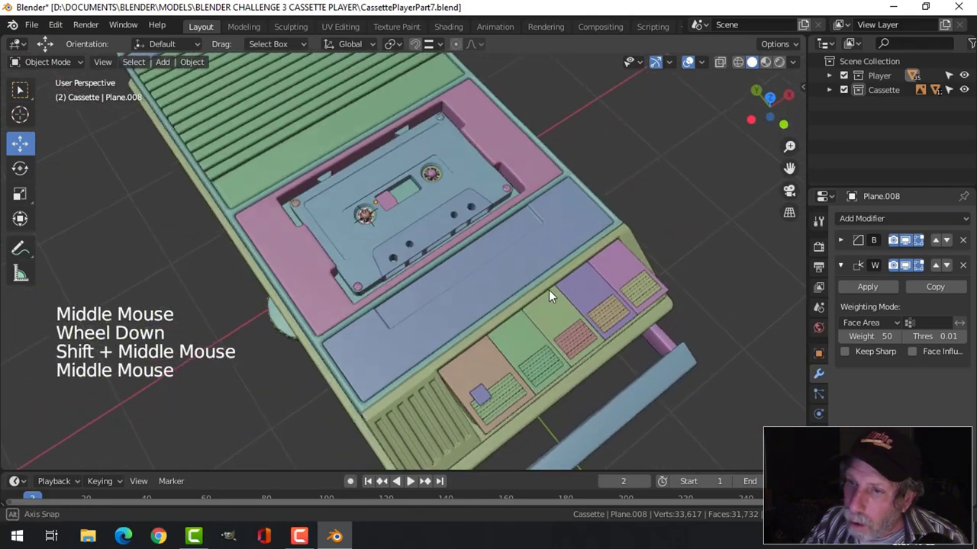
pyautogui.scroll(3)
pyautogui.middleClick(438, 254)
pyautogui.scroll(3)
pyautogui.scroll(-3)
pyautogui.middleClick(503, 285)
pyautogui.middleClick(479, 273)
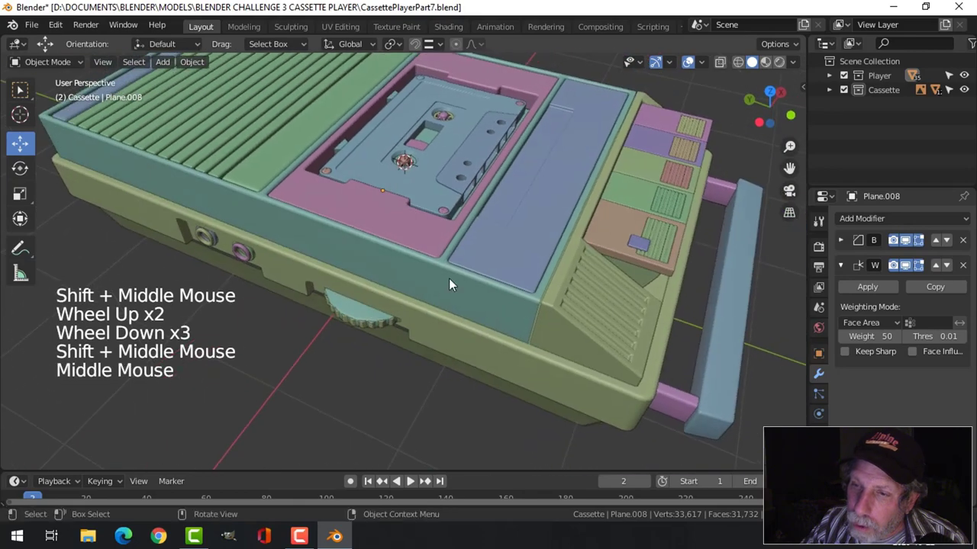
pyautogui.middleClick(406, 338)
pyautogui.scroll(3)
pyautogui.middleClick(387, 324)
pyautogui.middleClick(411, 318)
pyautogui.click(395, 336)
pyautogui.middleClick(480, 354)
pyautogui.scroll(3)
# Scale the selected side-slot parts up slightly with S, checking them from several angles
pyautogui.middleClick(415, 326)
pyautogui.middleClick(518, 266)
pyautogui.press('s')
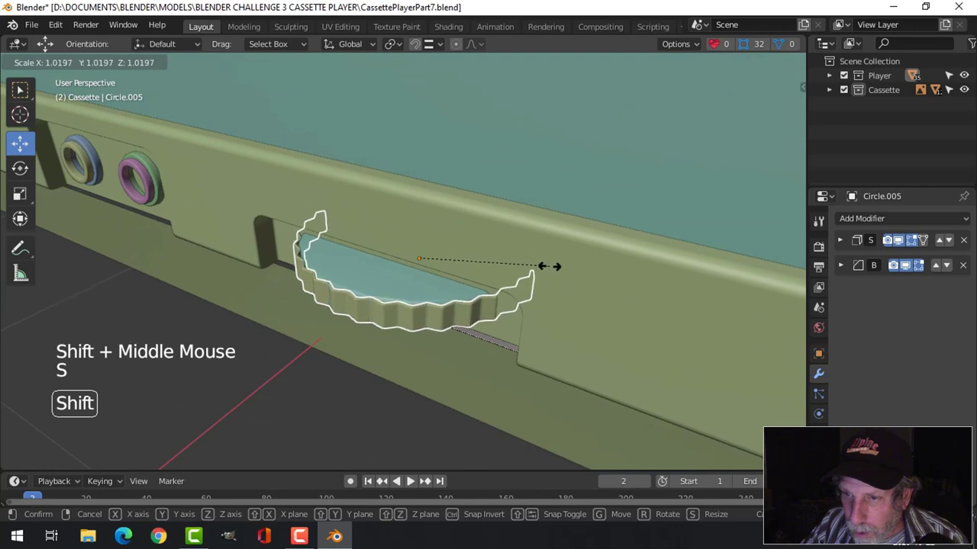
pyautogui.press('alt+a')
pyautogui.middleClick(466, 265)
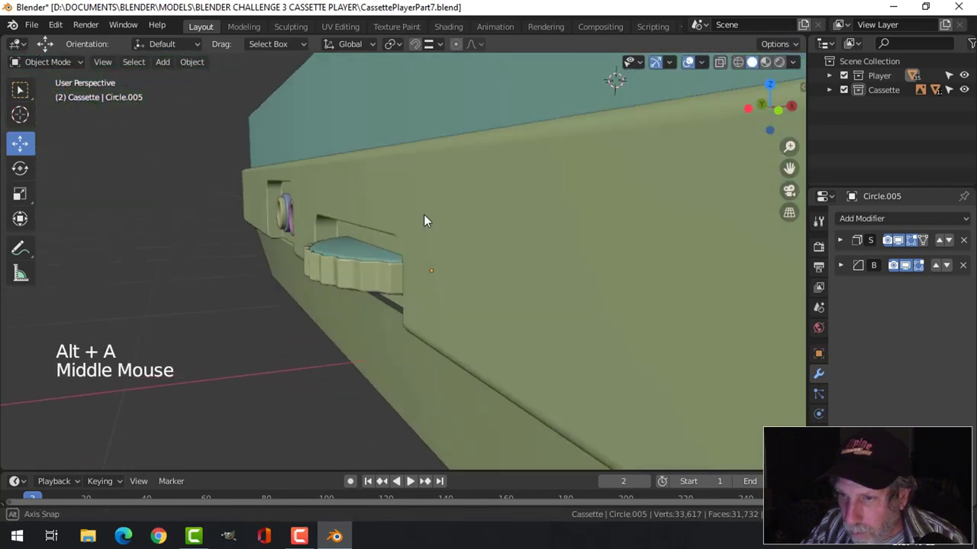
pyautogui.click(420, 273)
pyautogui.middleClick(470, 302)
pyautogui.press('s')
pyautogui.press('alt+a')
pyautogui.middleClick(478, 295)
pyautogui.click(363, 298)
pyautogui.click(321, 313)
pyautogui.middleClick(426, 334)
pyautogui.click(491, 261)
pyautogui.press('alt+a')
# Select another small part of the player and scale it slightly with S
pyautogui.middleClick(444, 315)
pyautogui.scroll(-3)
pyautogui.middleClick(495, 267)
pyautogui.scroll(3)
pyautogui.click(433, 265)
pyautogui.middleClick(453, 288)
pyautogui.click(449, 263)
pyautogui.press('s')
pyautogui.press('alt+a')
# Orbit and zoom around the cassette, then bring up the Viewport Overlays dropdown
pyautogui.middleClick(510, 325)
pyautogui.scroll(-3)
pyautogui.middleClick(523, 329)
pyautogui.middleClick(359, 290)
pyautogui.scroll(3)
pyautogui.middleClick(512, 299)
pyautogui.scroll(-3)
pyautogui.middleClick(615, 288)
pyautogui.middleClick(604, 293)
pyautogui.scroll(3)
pyautogui.middleClick(687, 101)
# Turn on the Face Orientation overlay and inspect the cassette for red inside-out parts
pyautogui.scroll(-3)
pyautogui.click(706, 69)
pyautogui.middleClick(545, 271)
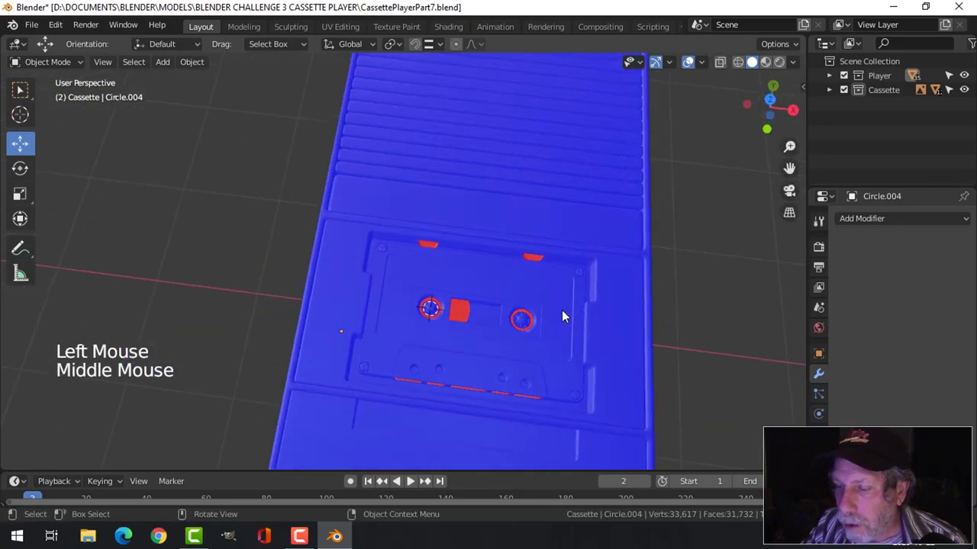
pyautogui.scroll(3)
pyautogui.middleClick(543, 318)
pyautogui.middleClick(543, 327)
pyautogui.scroll(3)
pyautogui.click(457, 123)
pyautogui.scroll(3)
pyautogui.scroll(-3)
pyautogui.middleClick(553, 238)
# Recalculate the first red reel part's normals so all its faces point outward
pyautogui.press('Tab')
pyautogui.press('a')
pyautogui.press('alt+n')
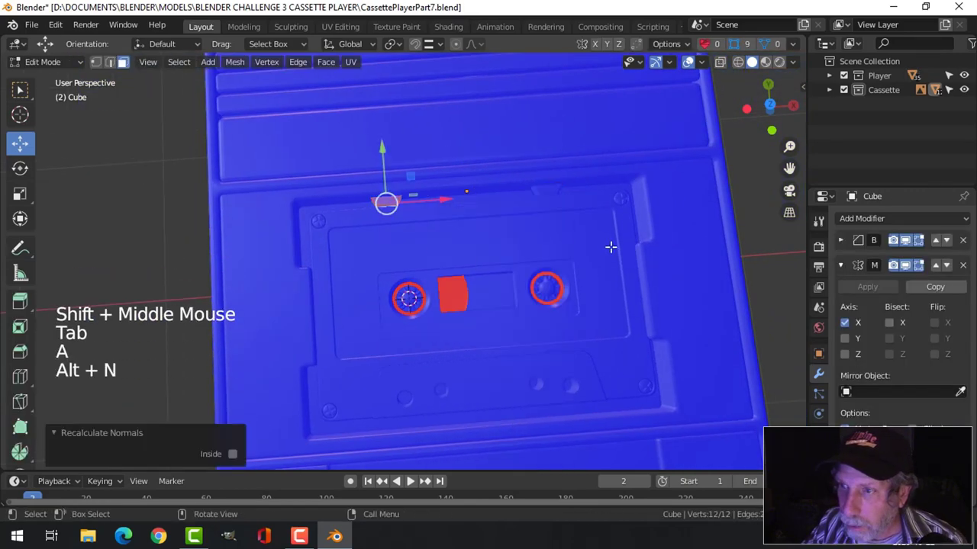
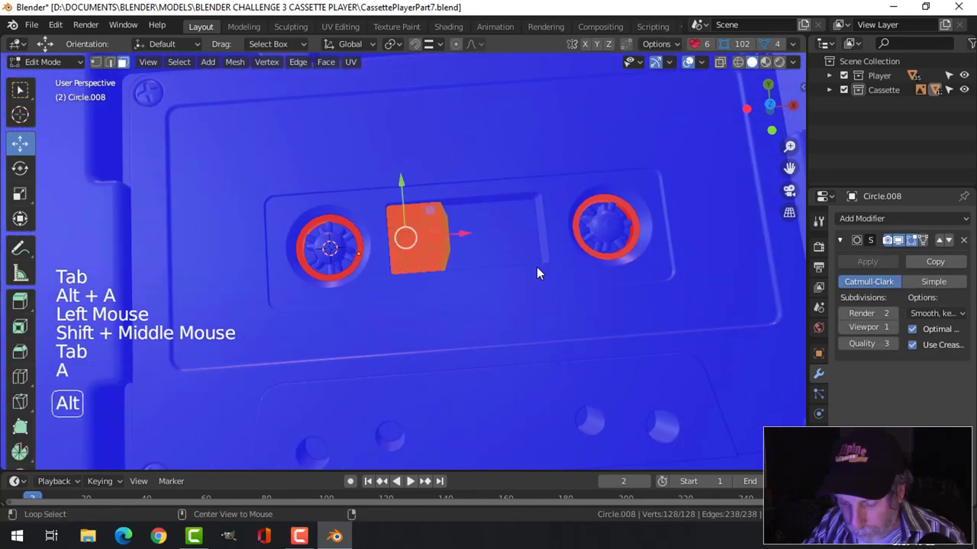
pyautogui.press('alt+n')
pyautogui.press('alt+a')
pyautogui.press('Tab')
# Recalculate the second red part's normals to face outward
pyautogui.click(621, 207)
pyautogui.press('Tab')
pyautogui.press('a')
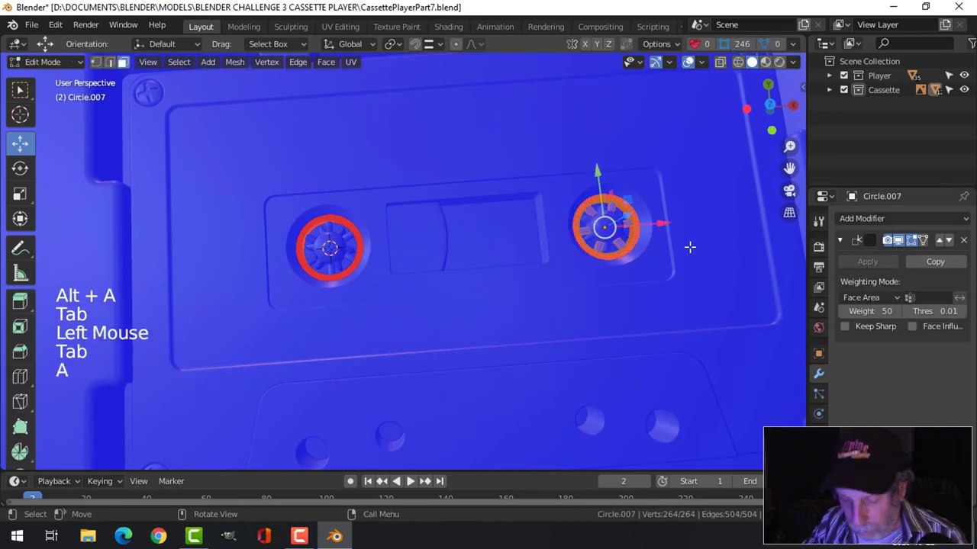
pyautogui.press('alt+n')
pyautogui.press('alt+a')
pyautogui.press('Tab')
# Recalculate the remaining hub pieces' normals so the whole cassette shows blue, then view it from the side
pyautogui.click(362, 229)
pyautogui.press('Tab')
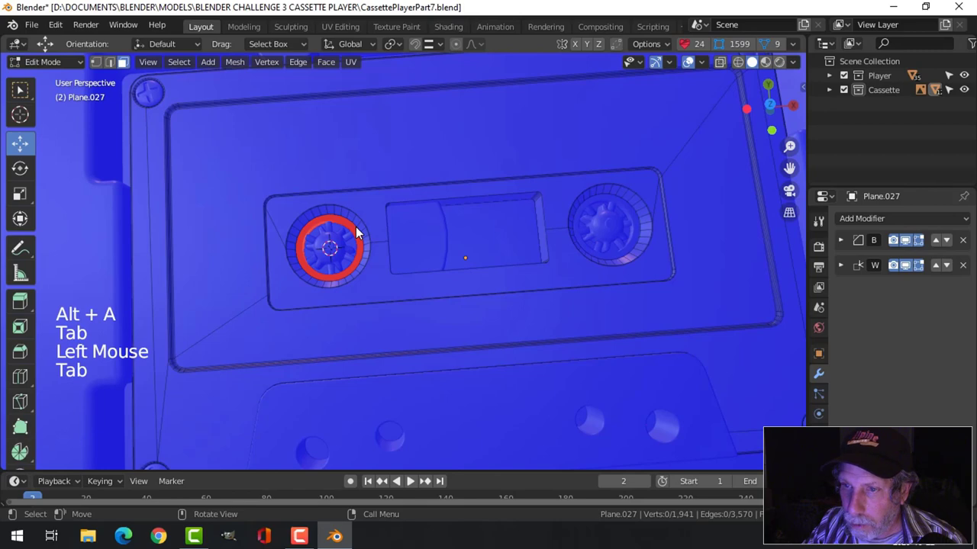
pyautogui.press('Tab')
pyautogui.click(346, 229)
pyautogui.press('Tab')
pyautogui.press('a')
pyautogui.press('alt+n')
pyautogui.press('alt+a')
pyautogui.press('Tab')
pyautogui.scroll(-3)
pyautogui.press('alt+a')
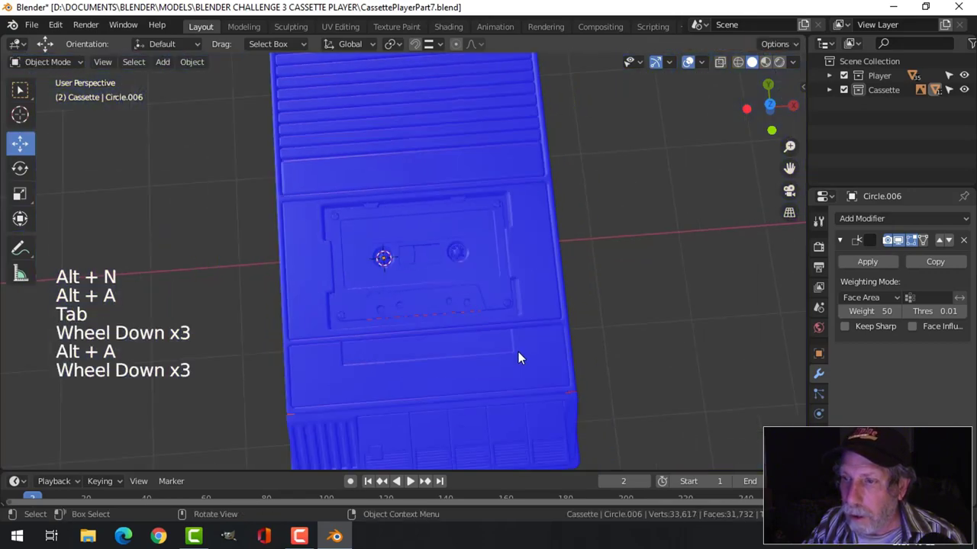
pyautogui.middleClick(498, 364)
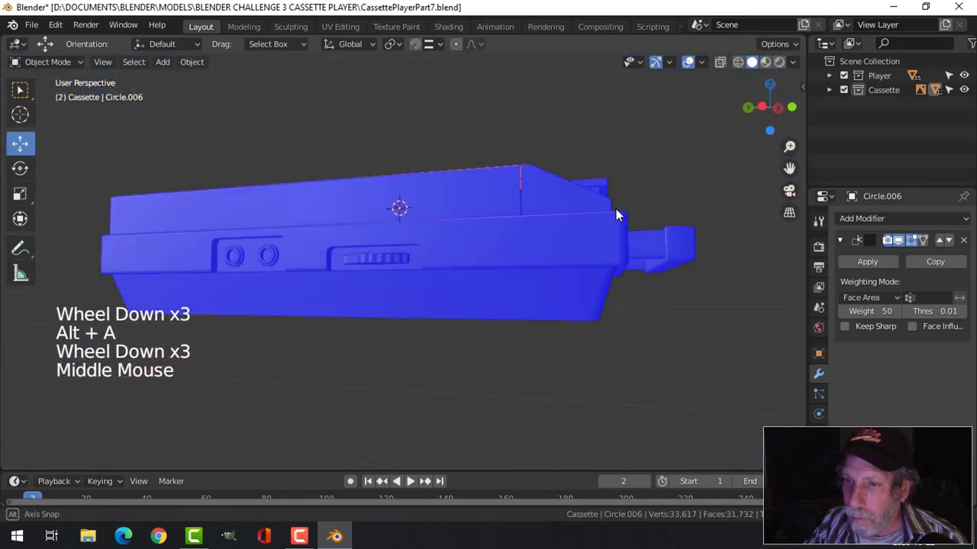
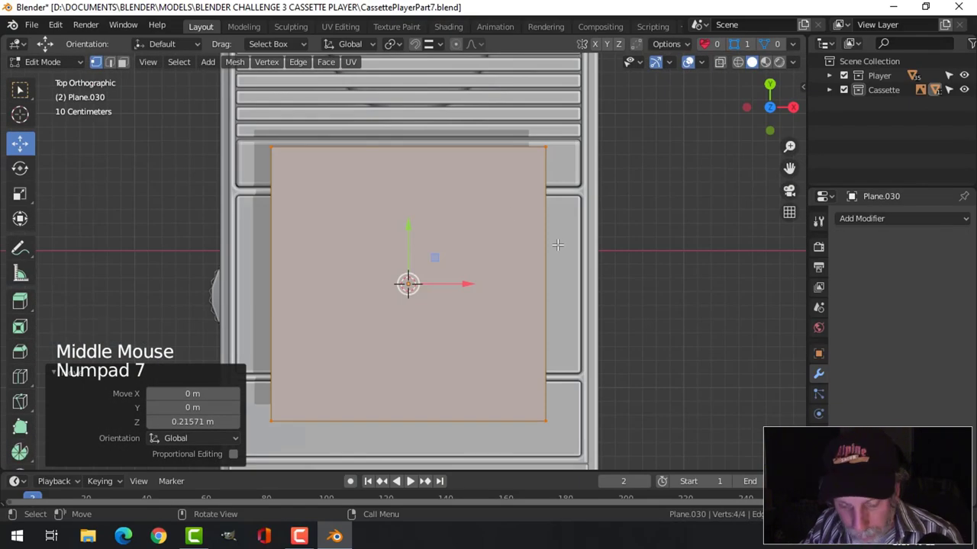
# Check the new plane's alignment over the cassette bay in X-ray and top orthographic view
pyautogui.press('z')
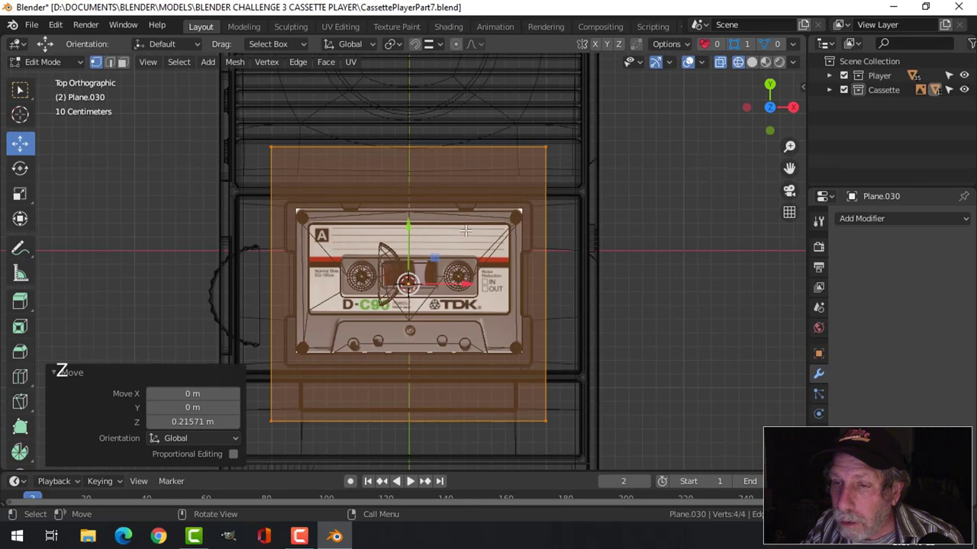
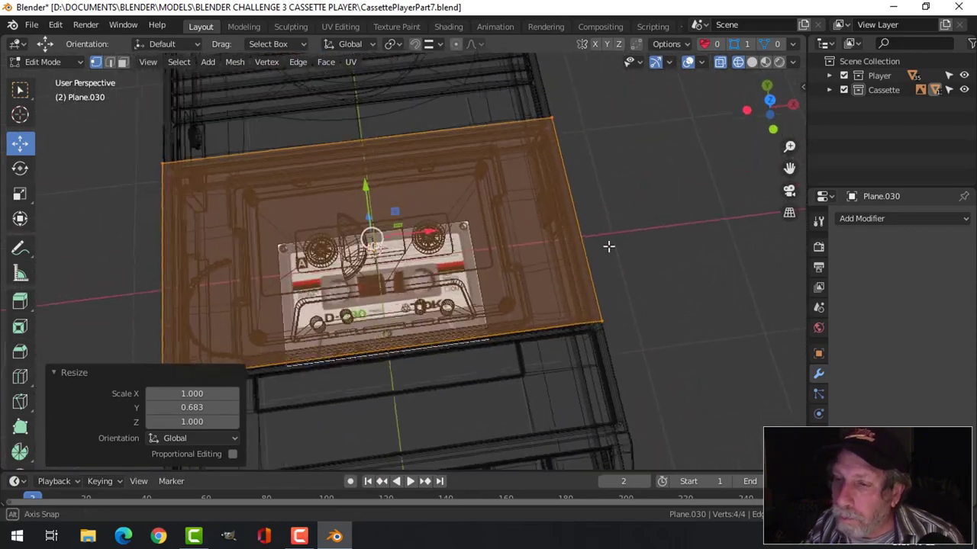
pyautogui.press('KP_7')
pyautogui.press('z')
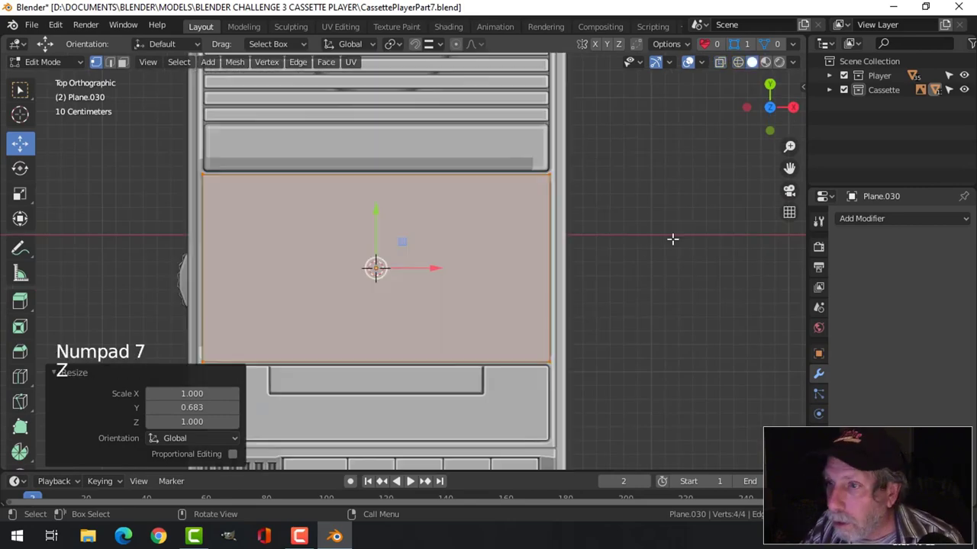
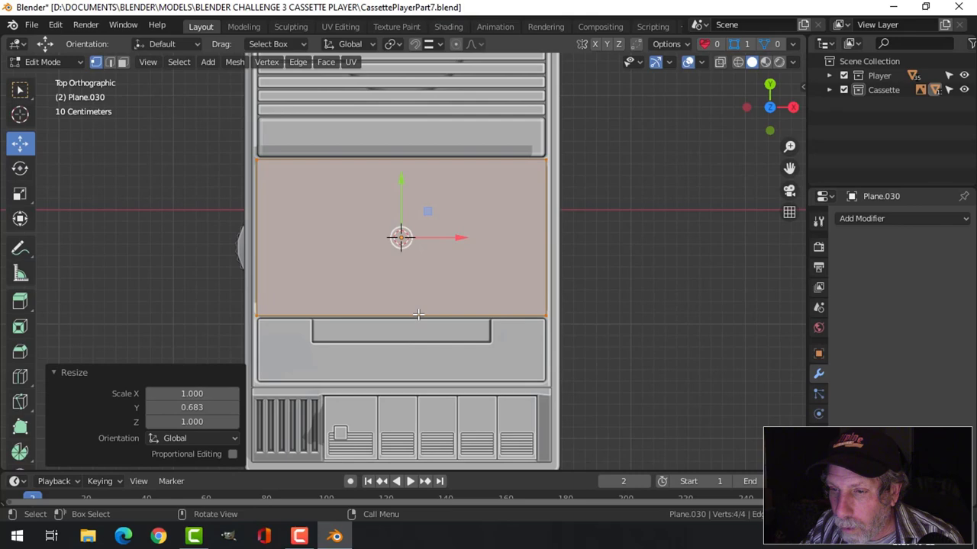
# Add a loop cut across the lid plane, bevel it into two parallel edges, and add another loop cut
pyautogui.press('ctrl+r')
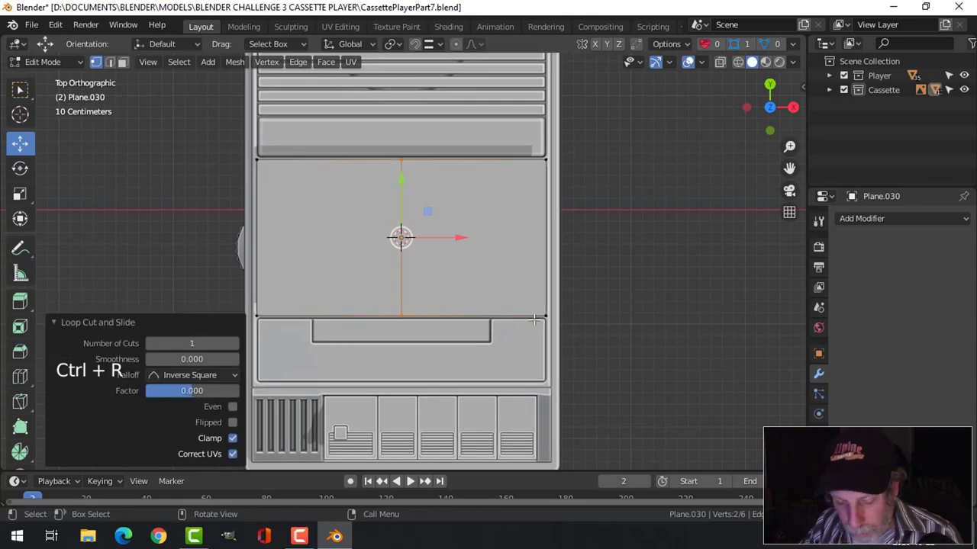
pyautogui.press('ctrl+b')
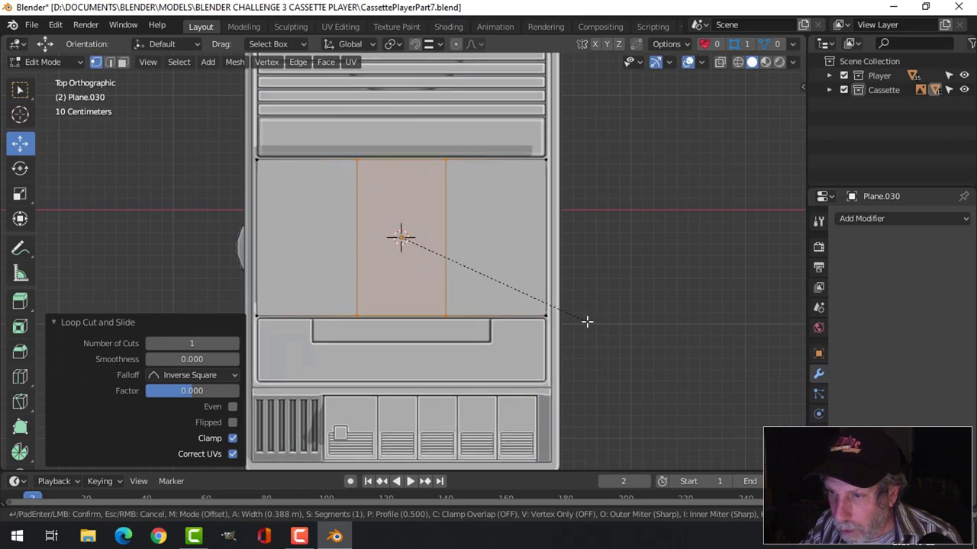
pyautogui.press('ctrl+r')
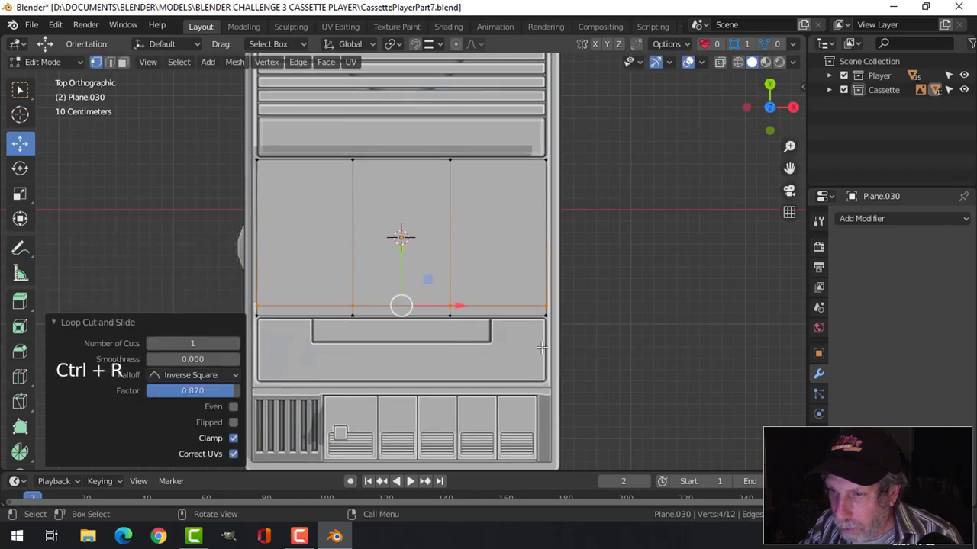
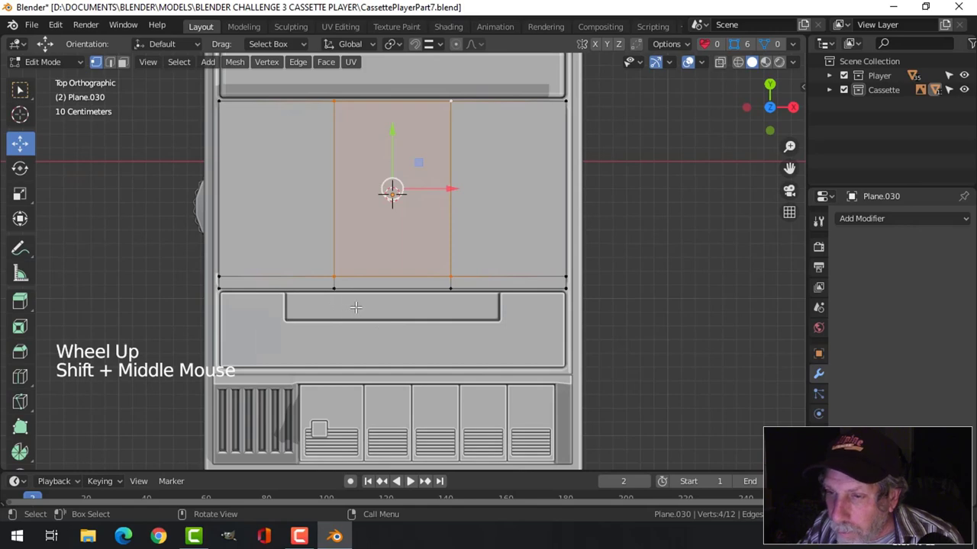
pyautogui.scroll(3)
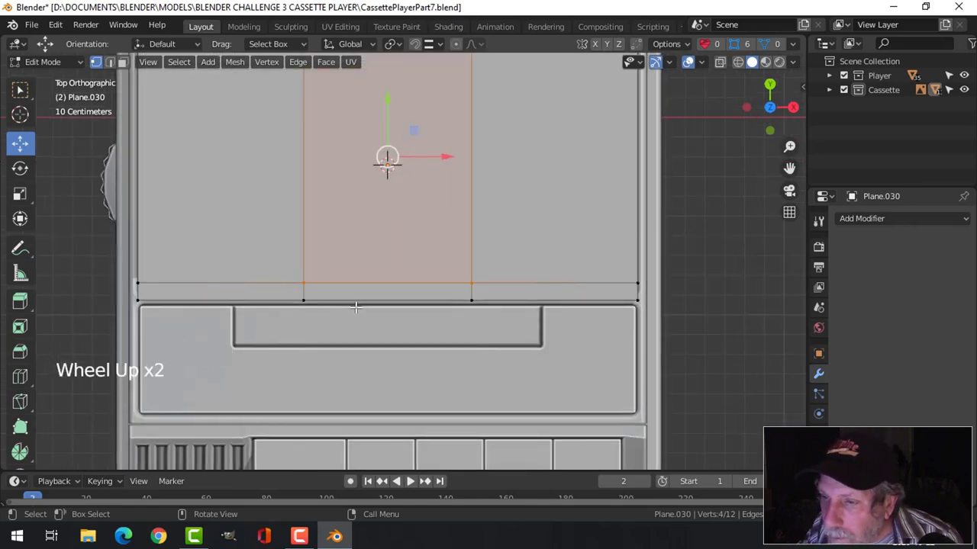
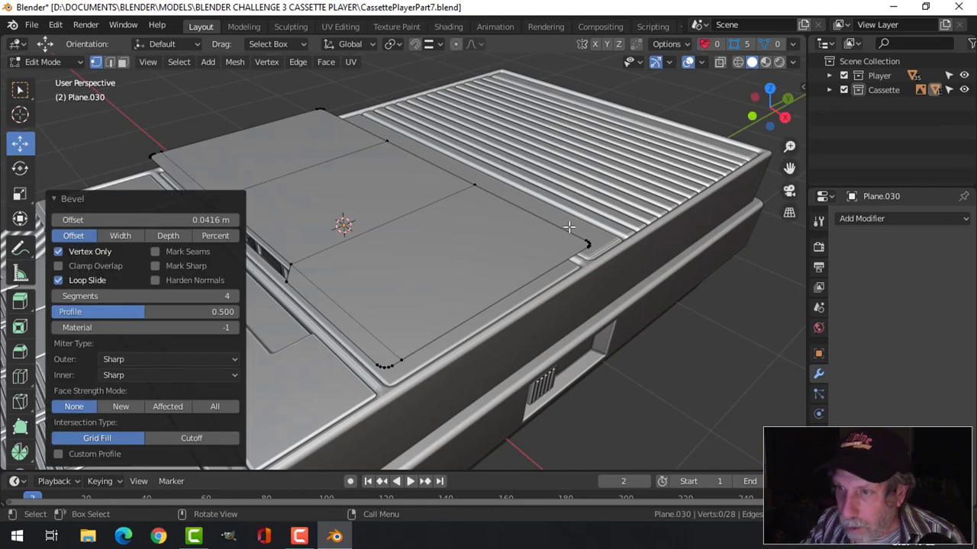
# Review the rounded lid panel from above and leave Edit Mode with it sitting flat over the bay
pyautogui.press('KP_7')
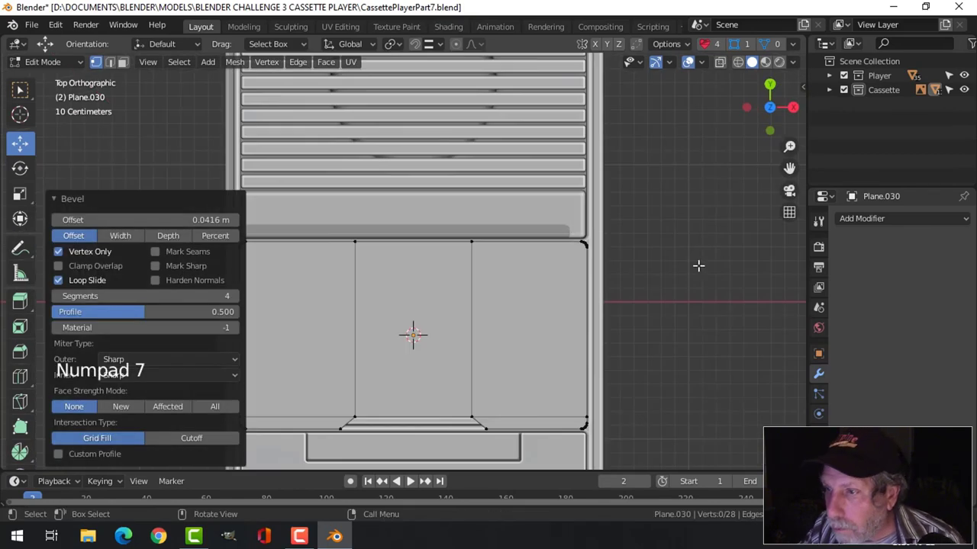
pyautogui.scroll(-3)
pyautogui.press('Tab')
pyautogui.middleClick(610, 289)
pyautogui.press('alt+a')
pyautogui.middleClick(505, 297)
pyautogui.scroll(3)
pyautogui.middleClick(457, 308)
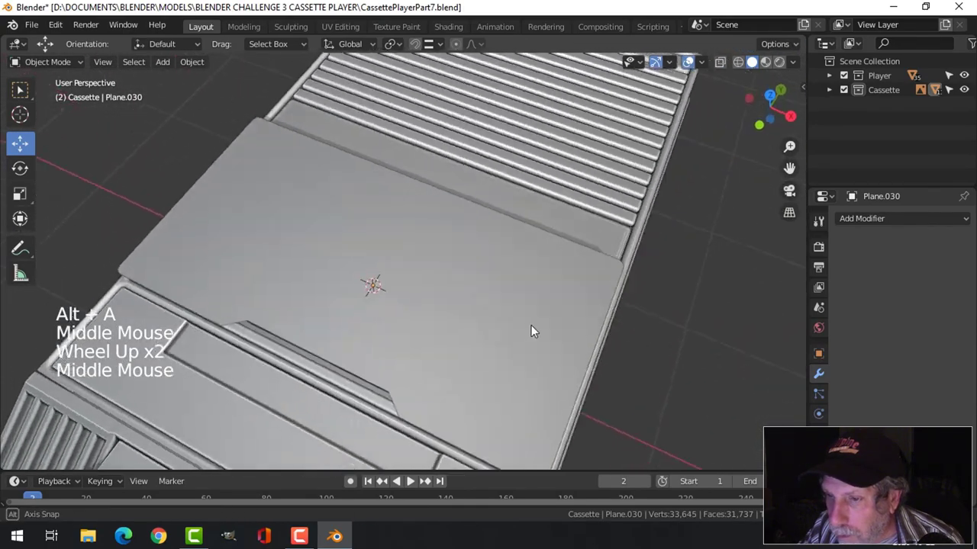
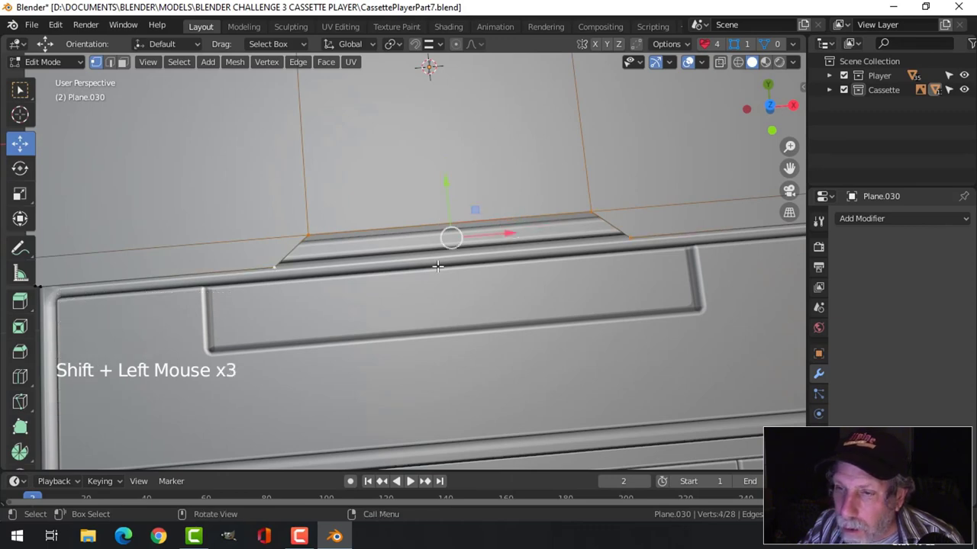
# Vertex-bevel the notch corners round and return the lid panel to Object Mode
pyautogui.press('ctrl+shift+b')
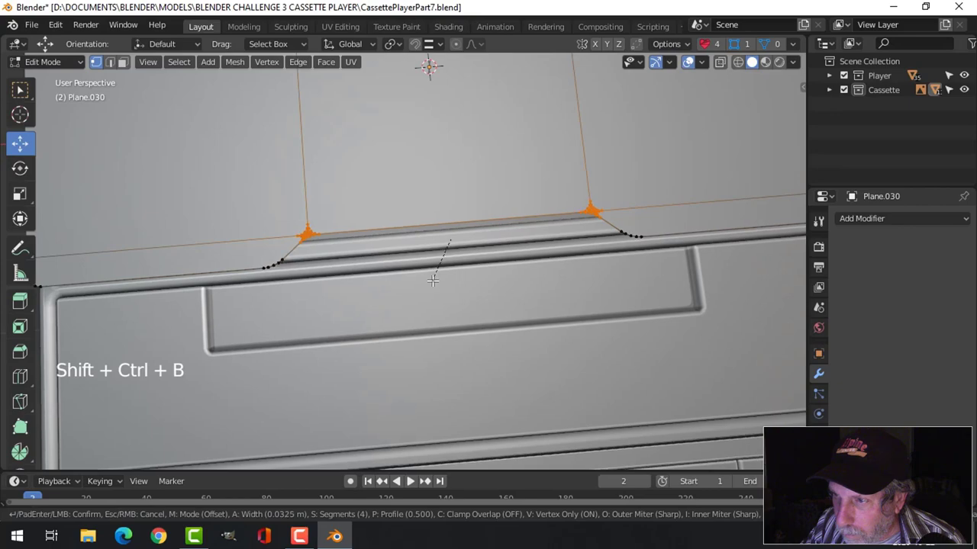
pyautogui.press('alt+a')
pyautogui.press('Tab')
pyautogui.scroll(-3)
pyautogui.press('alt+a')
pyautogui.middleClick(480, 297)
pyautogui.scroll(-3)
pyautogui.middleClick(534, 292)
pyautogui.middleClick(521, 244)
pyautogui.click(494, 218)
pyautogui.middleClick(523, 266)
# Add a Solidify modifier to give the lid panel a thin thickness
pyautogui.click(845, 225)
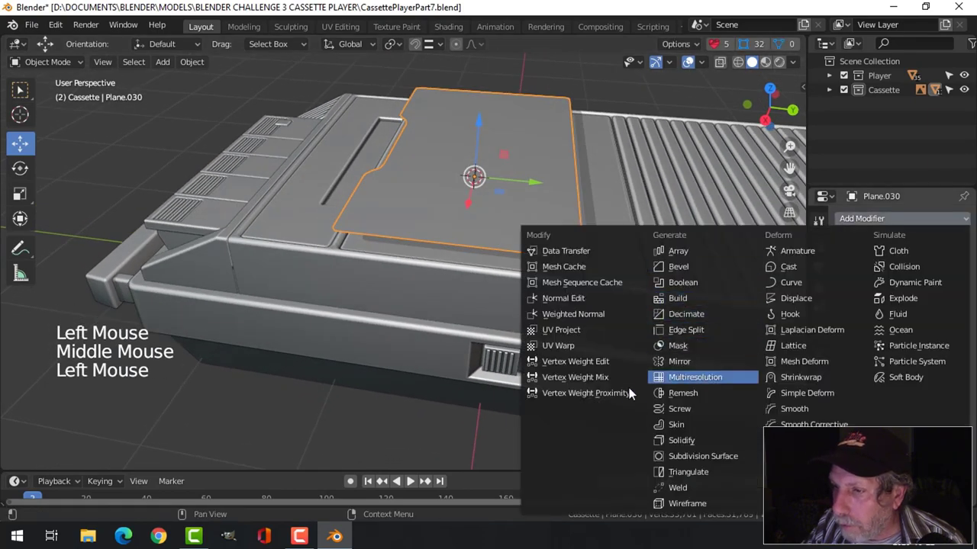
pyautogui.middleClick(578, 317)
pyautogui.click(477, 139)
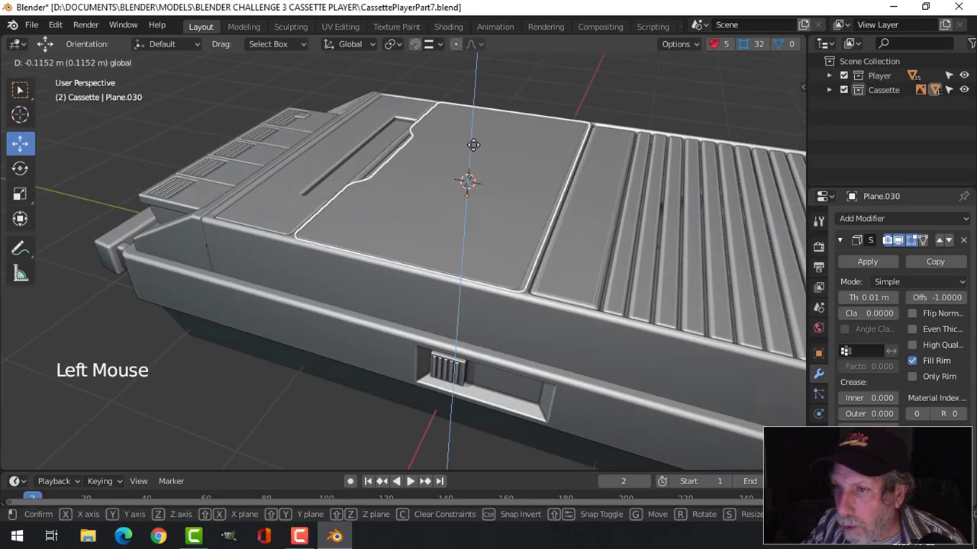
pyautogui.middleClick(557, 241)
pyautogui.middleClick(441, 250)
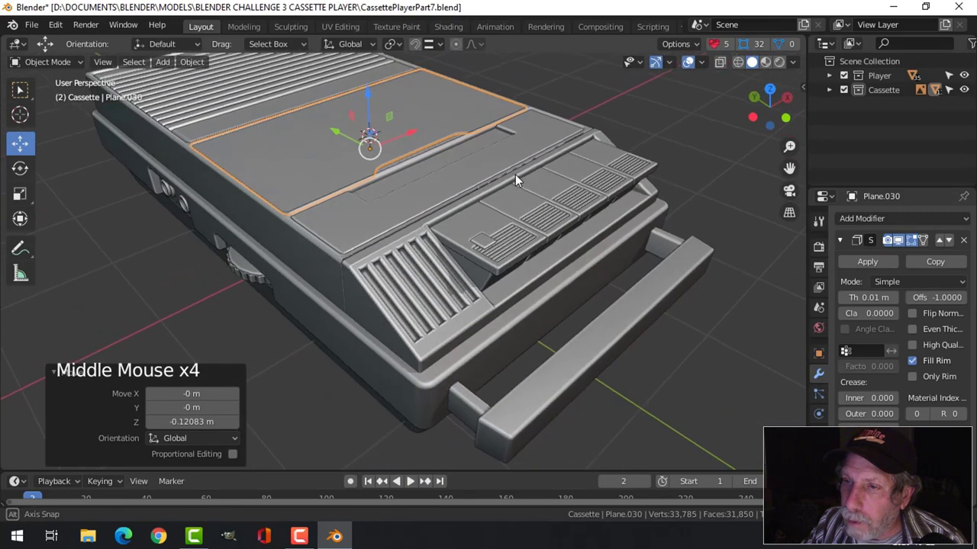
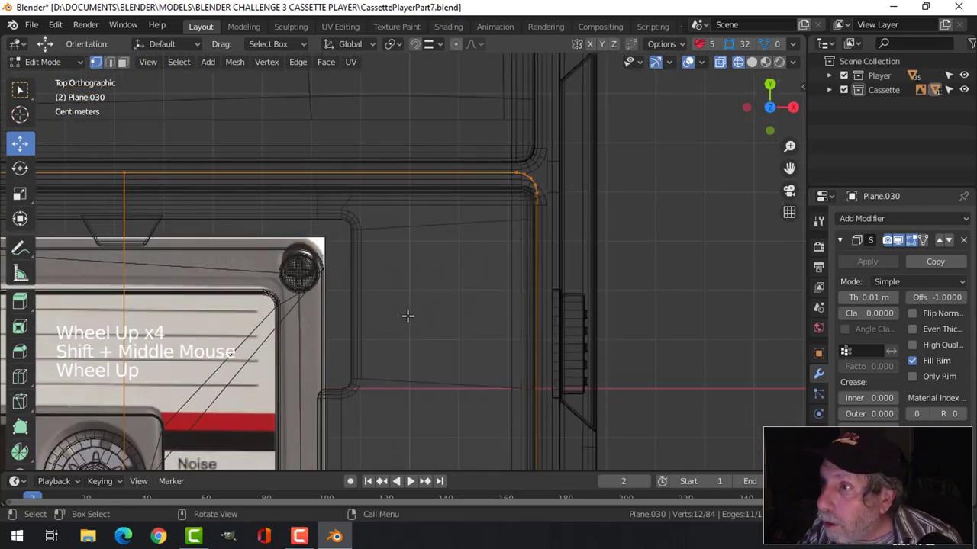
# Move the selected lid edge along the player's length, turn off X-ray, and orbit to inspect the lid
pyautogui.press('g')
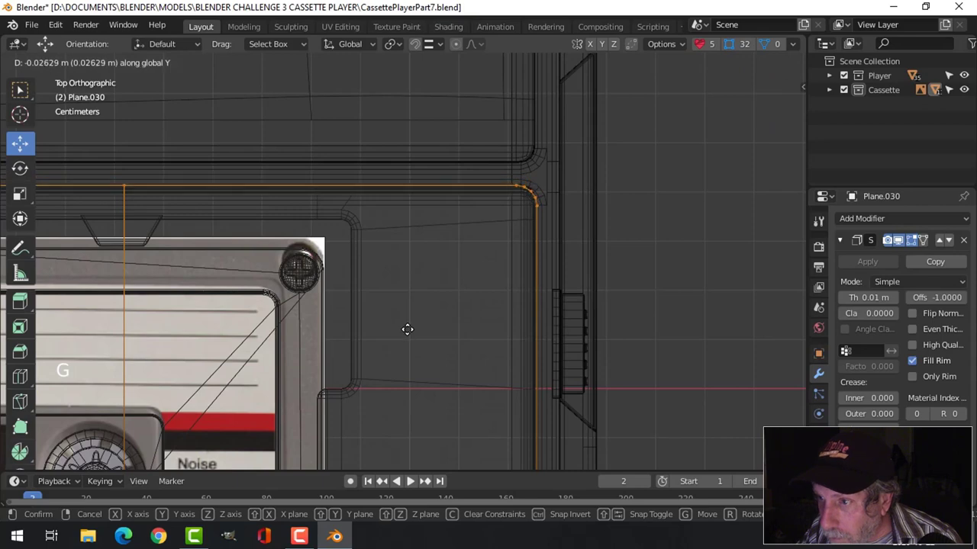
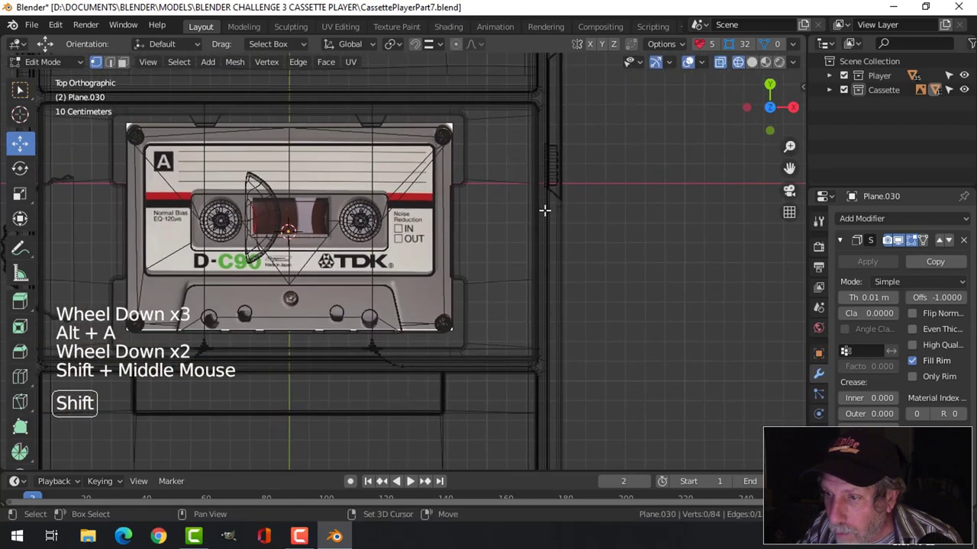
pyautogui.press('z')
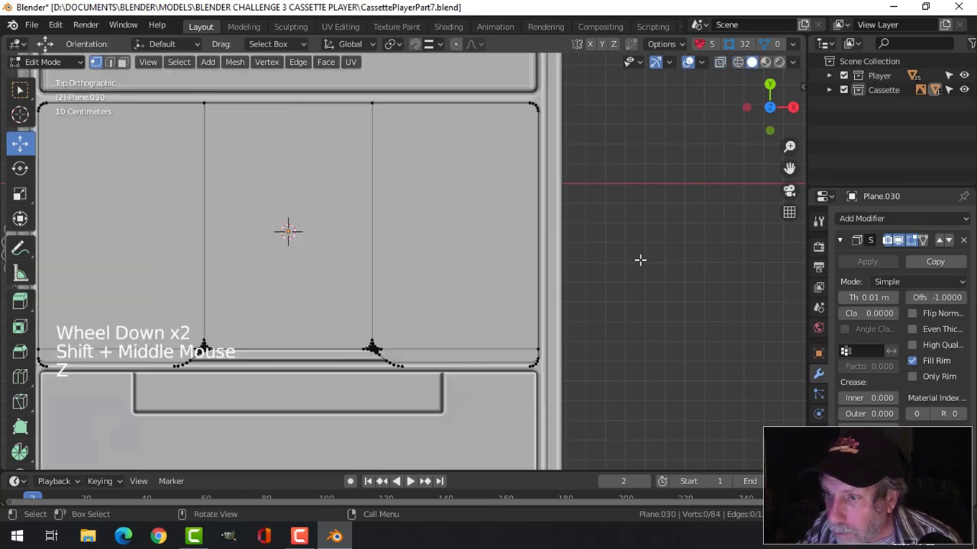
pyautogui.scroll(-3)
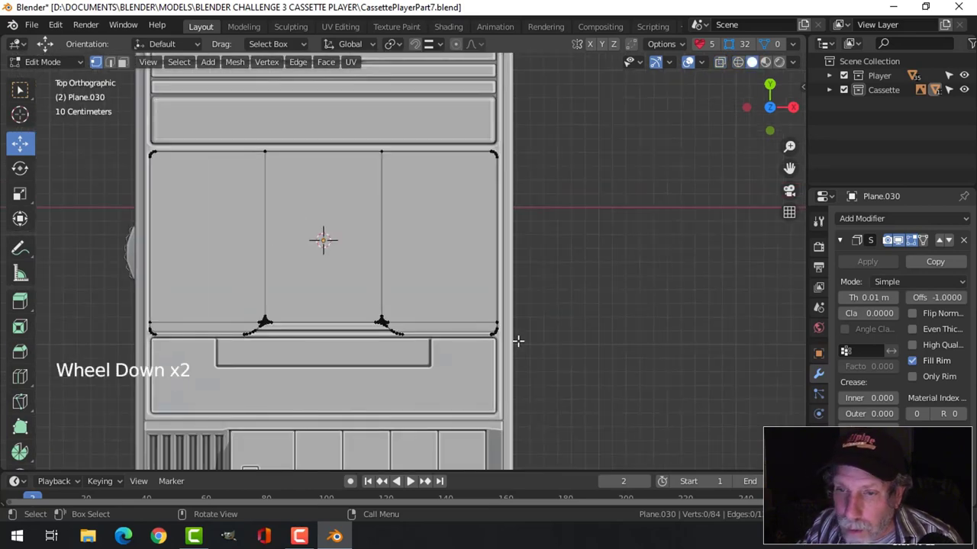
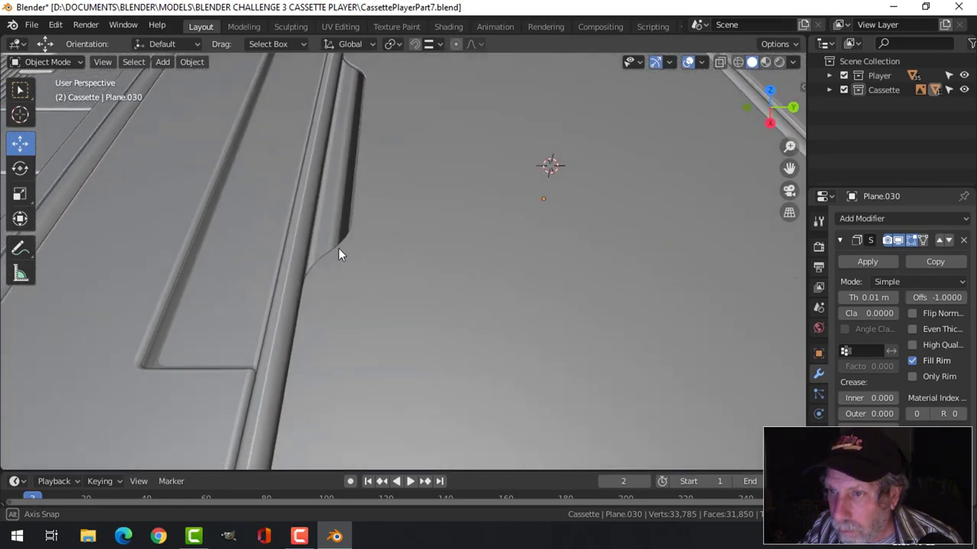
pyautogui.scroll(-3)
pyautogui.middleClick(506, 284)
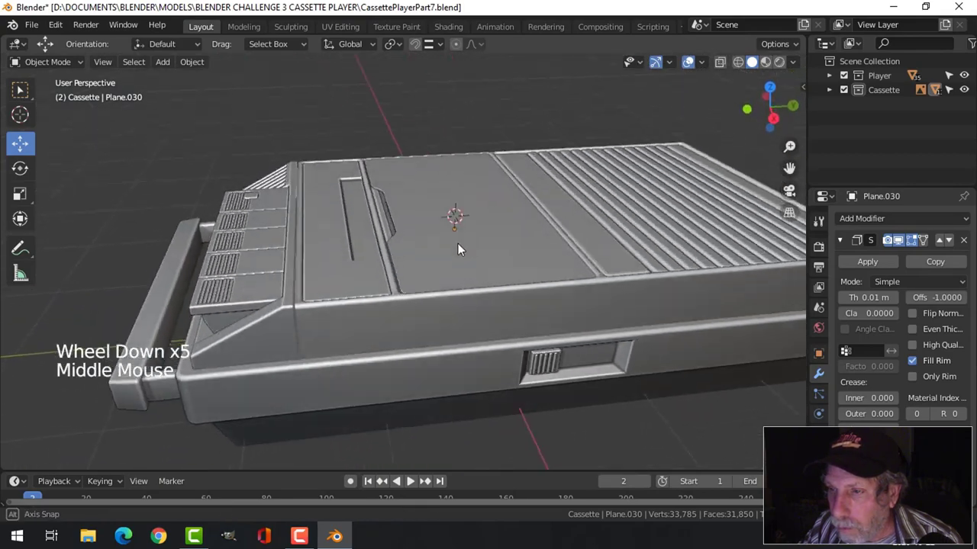
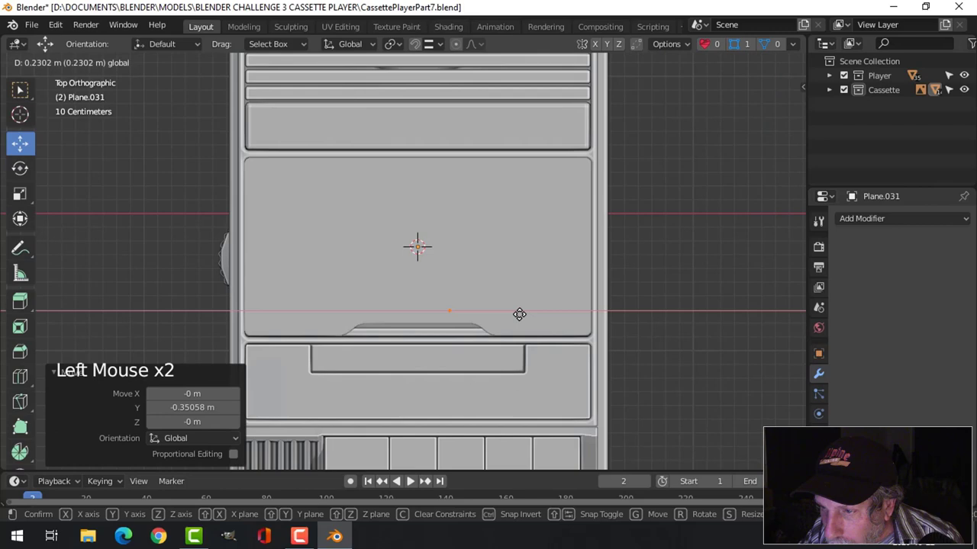
# Move the new plane toward the notch and reposition its vertices into a small triangle outline
pyautogui.press('e')
pyautogui.press('g')
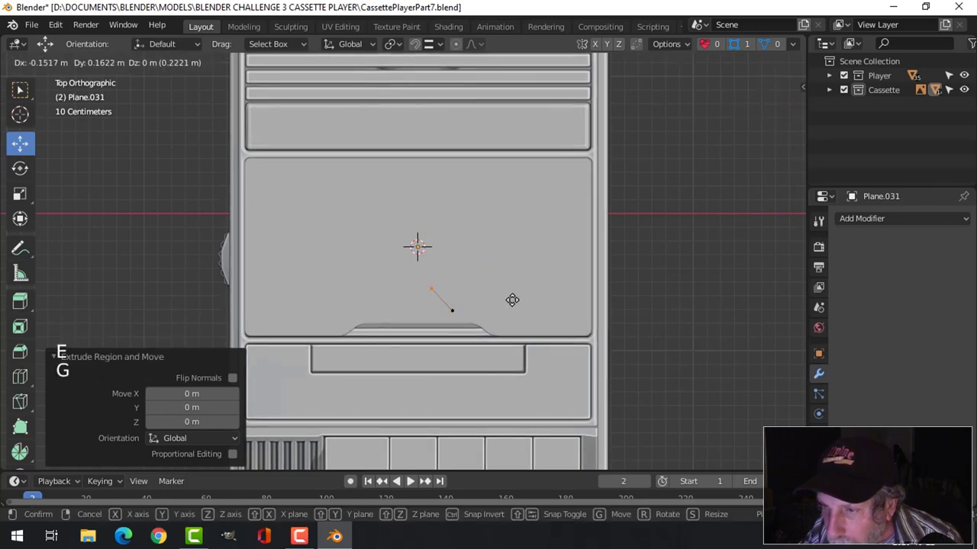
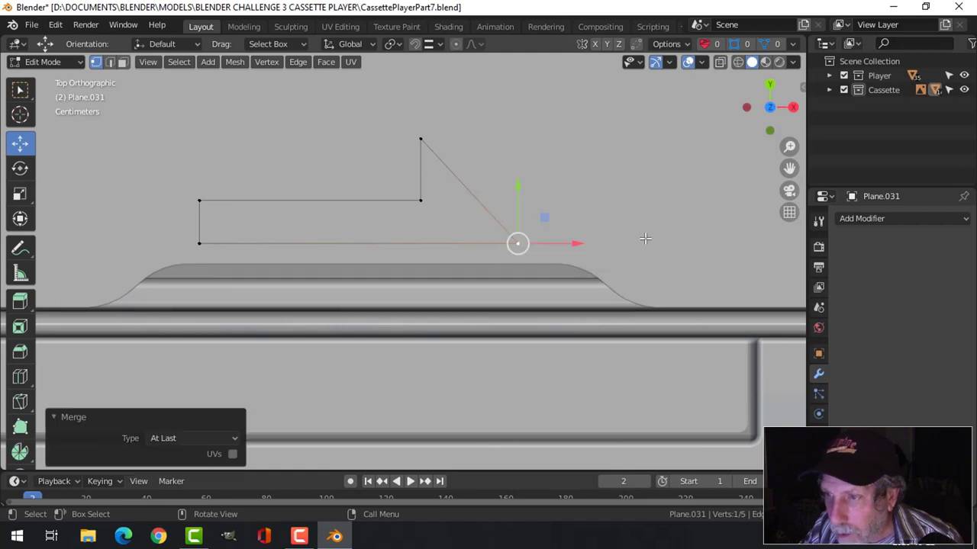
pyautogui.press('alt+a')
pyautogui.scroll(-3)
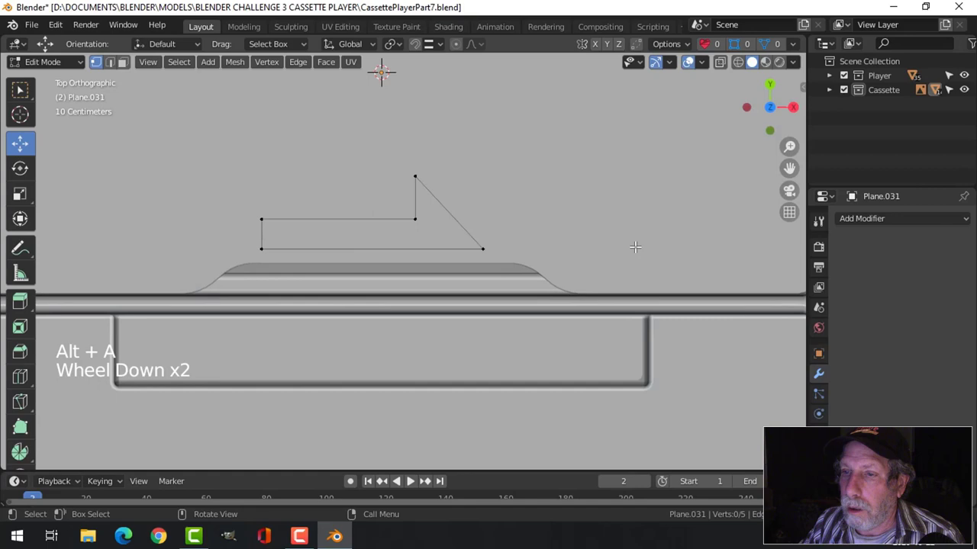
pyautogui.scroll(-3)
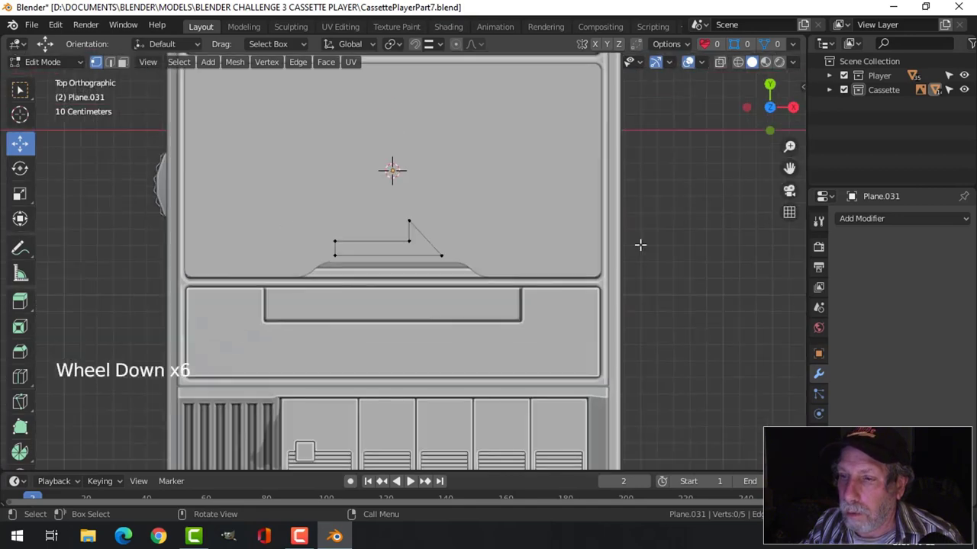
pyautogui.scroll(-3)
pyautogui.scroll(3)
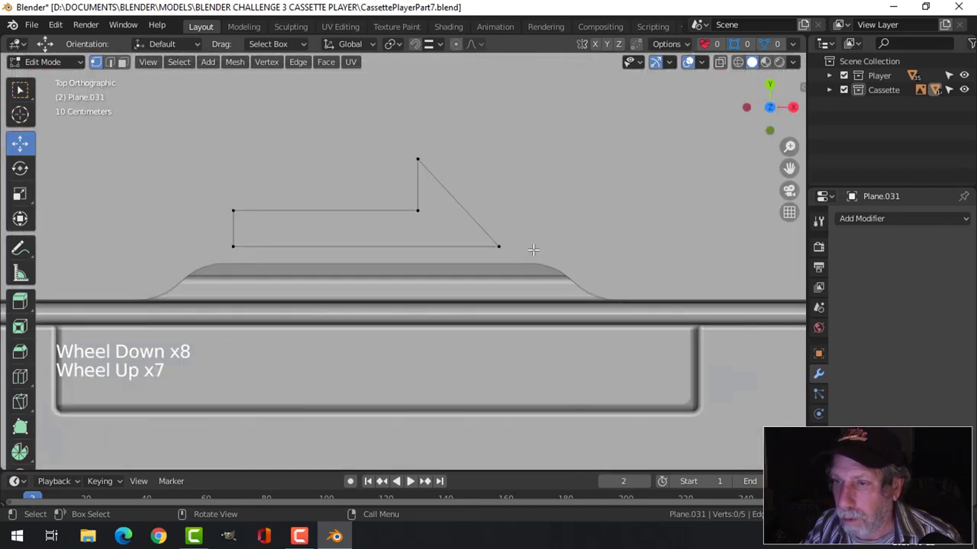
pyautogui.press('Tab')
pyautogui.press('Tab')
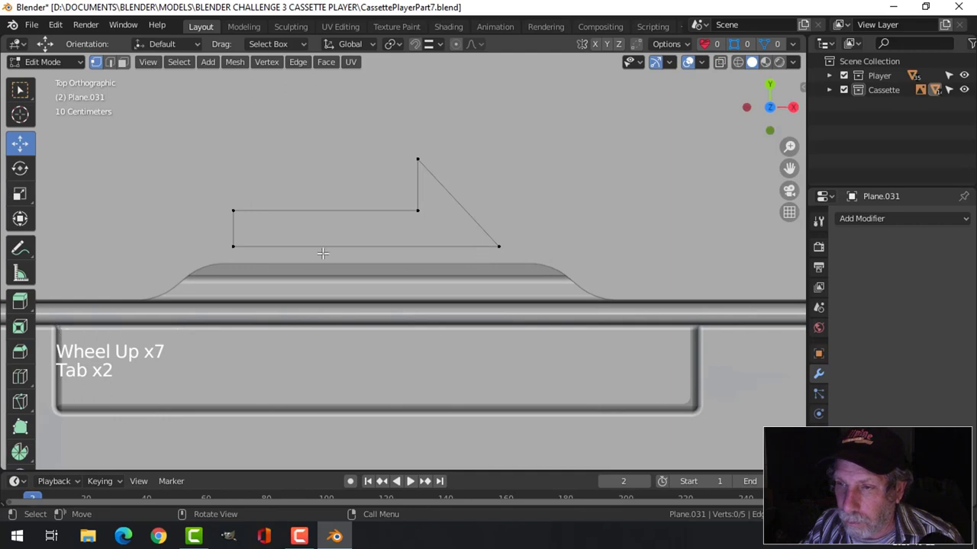
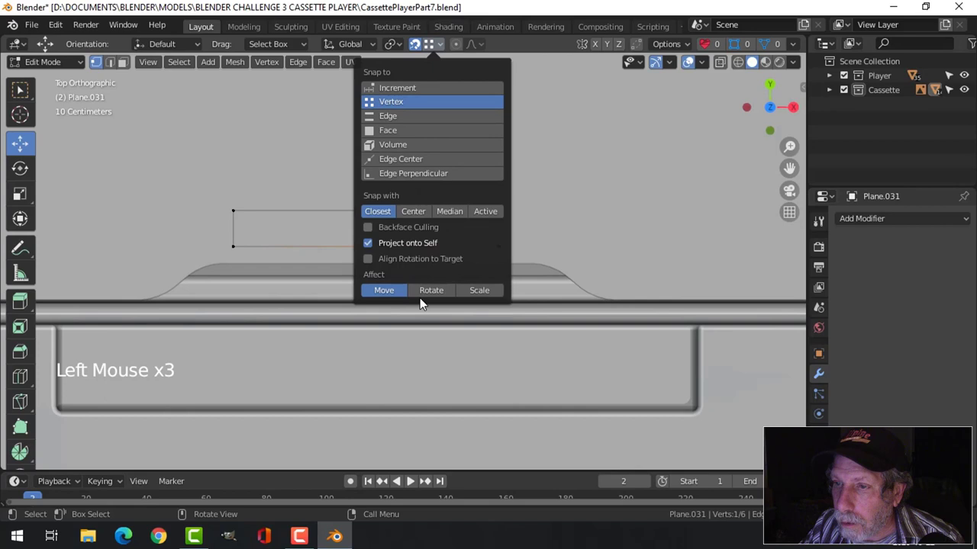
# Enable vertex snapping, place a new vertex on the triangle, and switch to edge selection
pyautogui.click(424, 239)
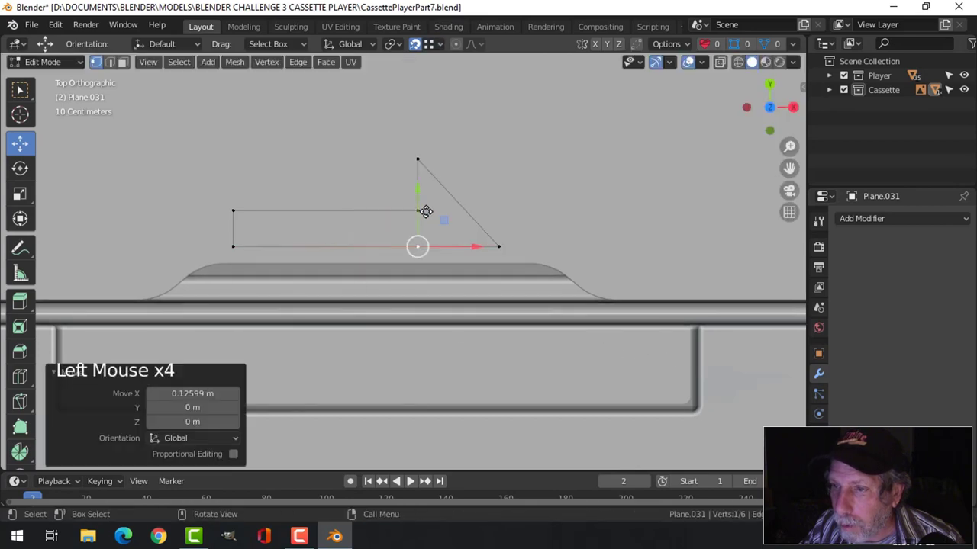
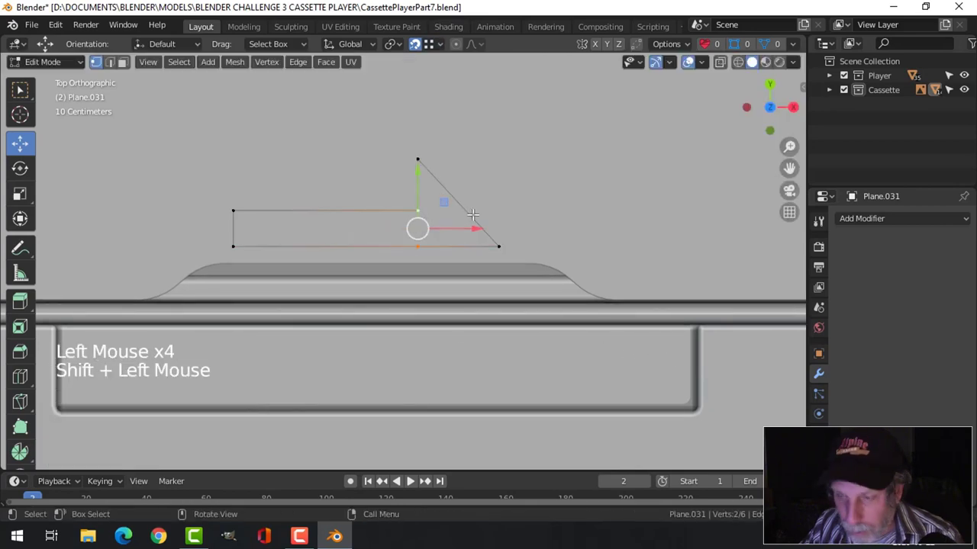
pyautogui.press('f')
pyautogui.press('alt+a')
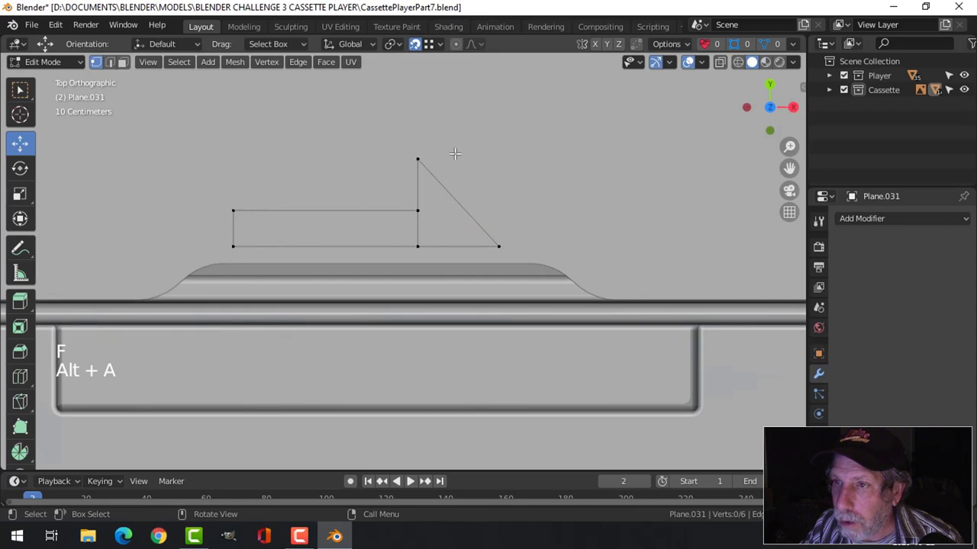
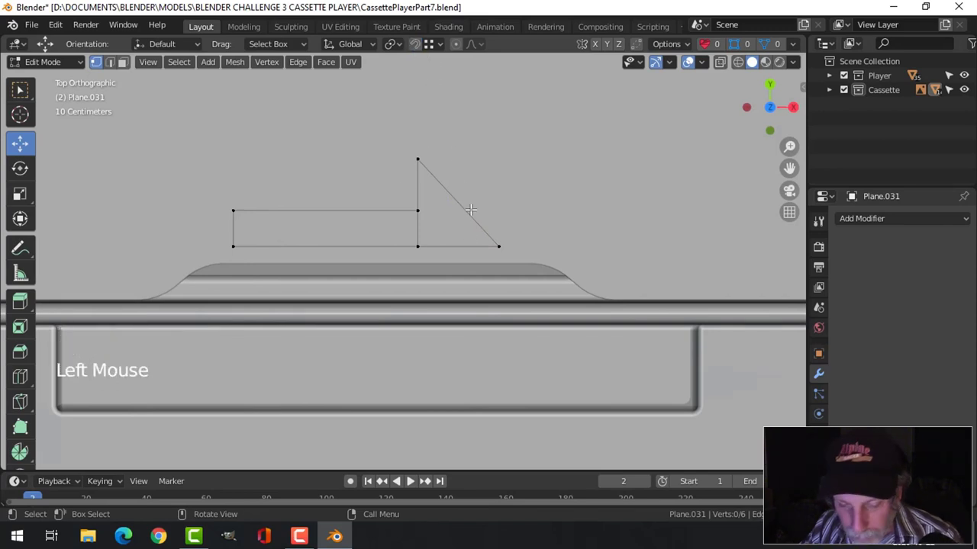
pyautogui.press('2')
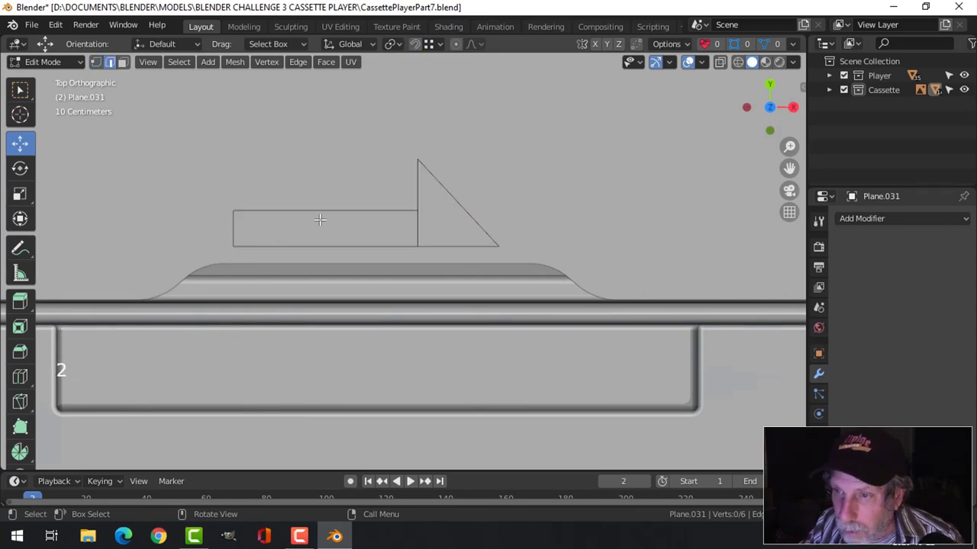
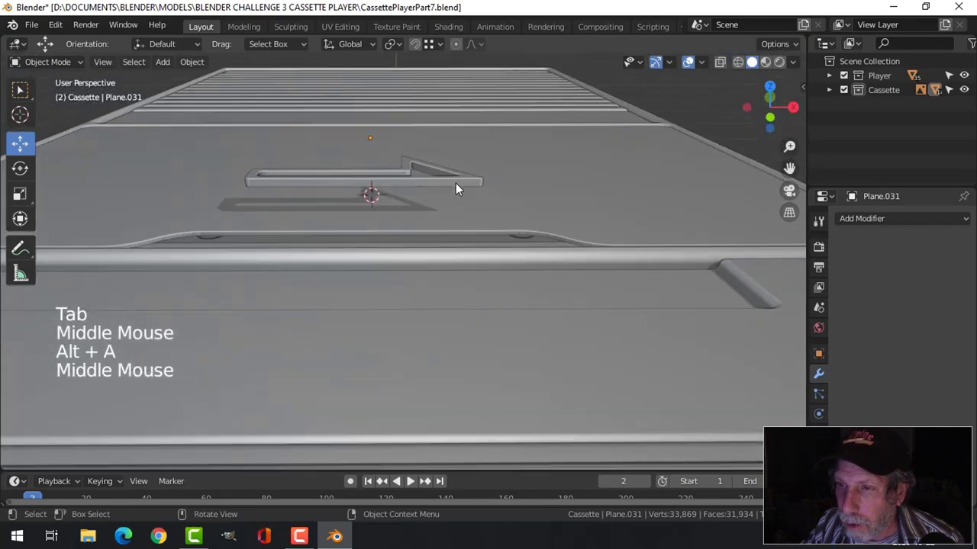
# Isolate the arrow emblem to inspect it, leave Edit Mode, and exit the isolated view
pyautogui.middleClick(487, 213)
pyautogui.middleClick(518, 245)
pyautogui.middleClick(557, 275)
pyautogui.middleClick(451, 254)
pyautogui.middleClick(456, 247)
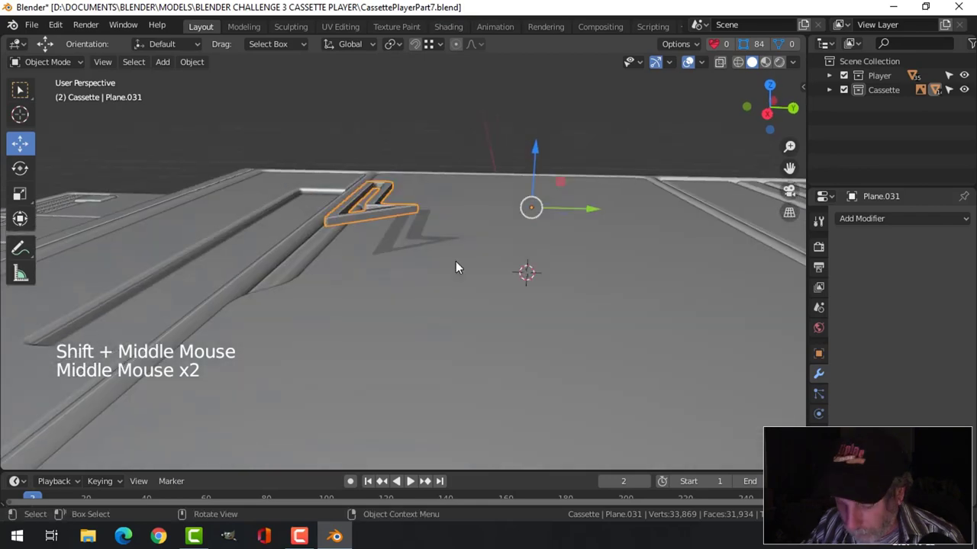
pyautogui.press('/')
pyautogui.middleClick(397, 251)
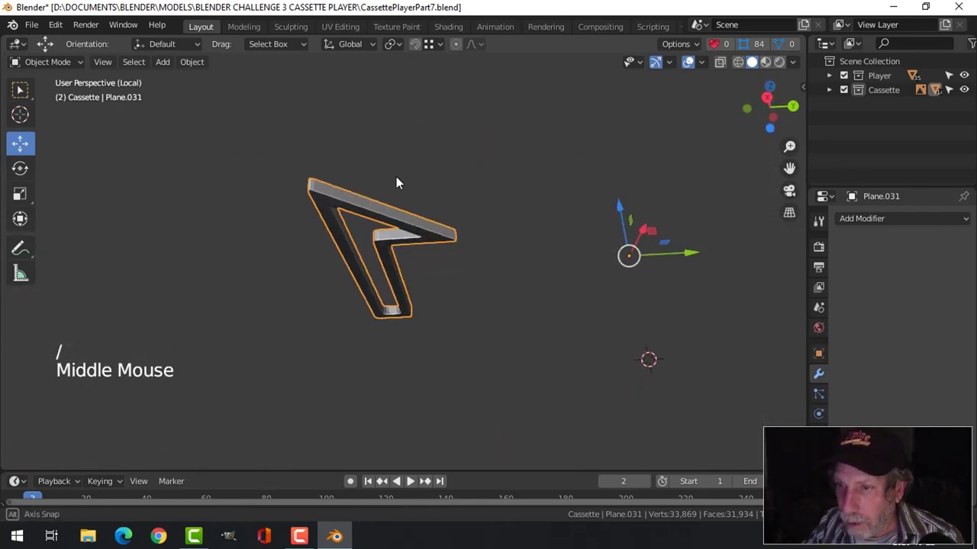
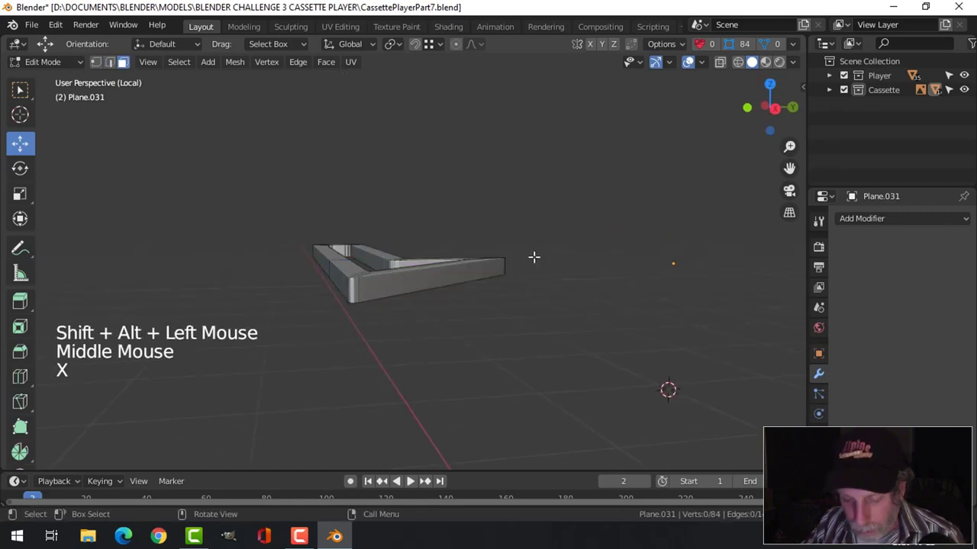
pyautogui.press('Tab')
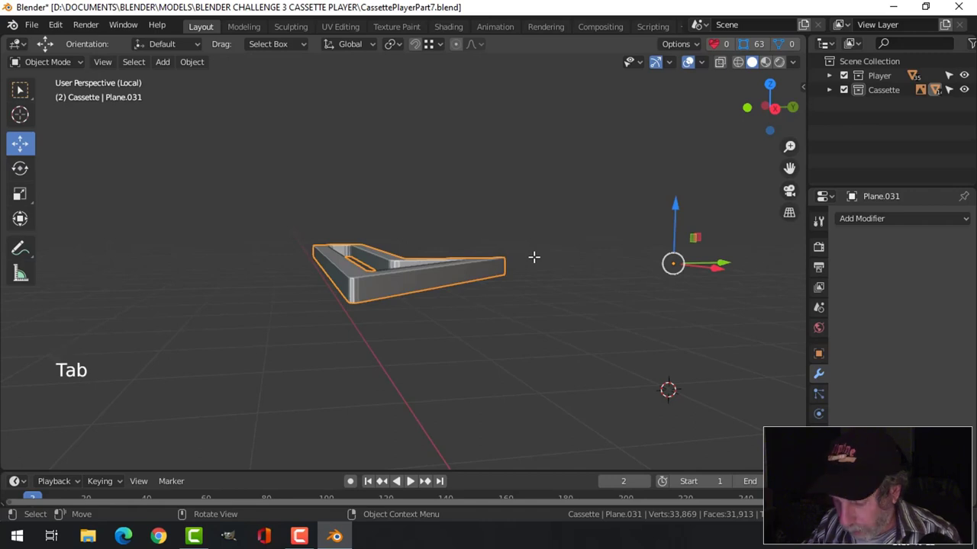
pyautogui.press('/')
pyautogui.scroll(-3)
pyautogui.press('alt+a')
# Set the emblem's origin to its geometry via Object > Set Origin
pyautogui.click(390, 236)
pyautogui.middleClick(427, 258)
pyautogui.click(200, 69)
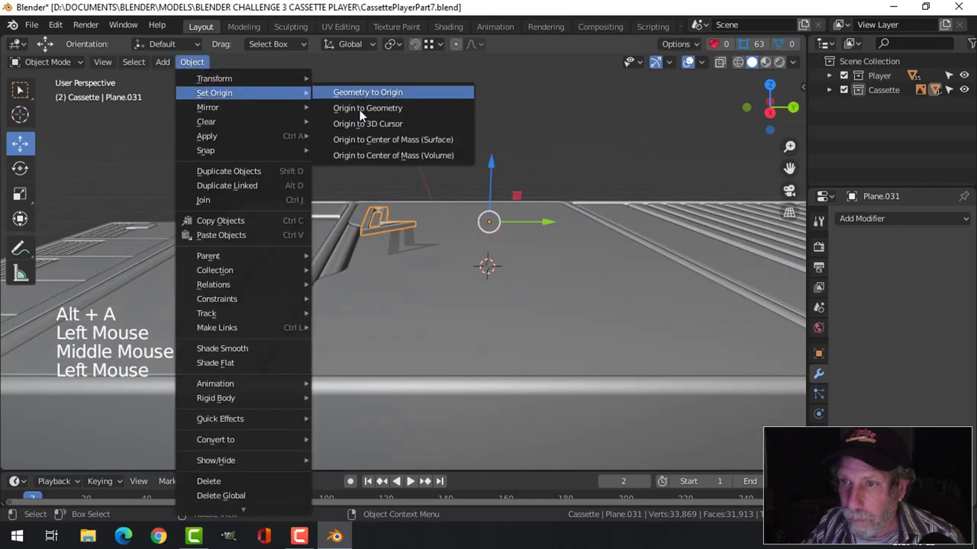
pyautogui.click(386, 166)
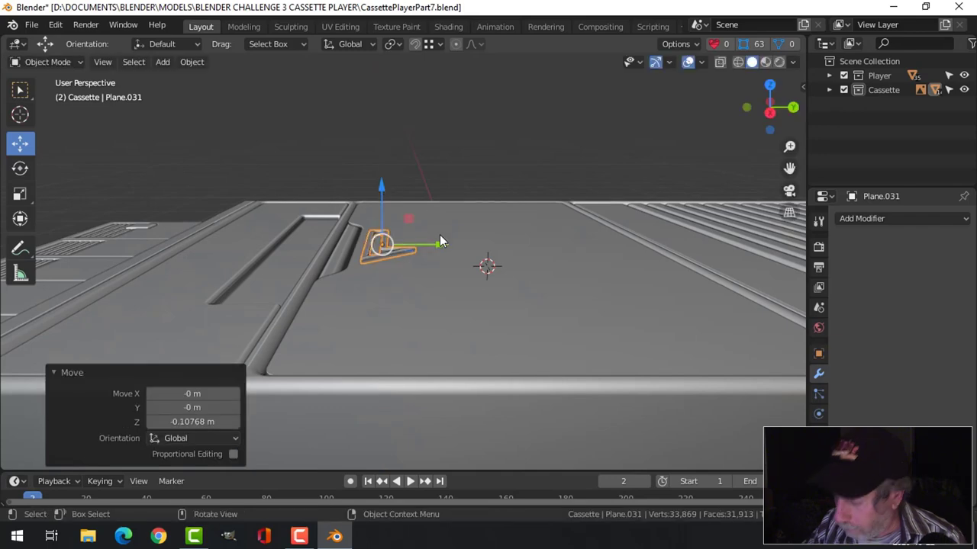
# Select the emblem with the lid panel and join them into one object
pyautogui.press('KP_Decimal')
pyautogui.scroll(3)
pyautogui.middleClick(428, 278)
pyautogui.scroll(3)
pyautogui.middleClick(466, 278)
pyautogui.click(453, 194)
pyautogui.scroll(-3)
pyautogui.press('alt+a')
pyautogui.middleClick(487, 317)
pyautogui.middleClick(409, 317)
pyautogui.scroll(3)
pyautogui.middleClick(404, 334)
# Bevel the emblem's edge loop with 3 segments and confirm
pyautogui.press('Tab')
pyautogui.scroll(3)
pyautogui.press('2')
pyautogui.click(376, 284)
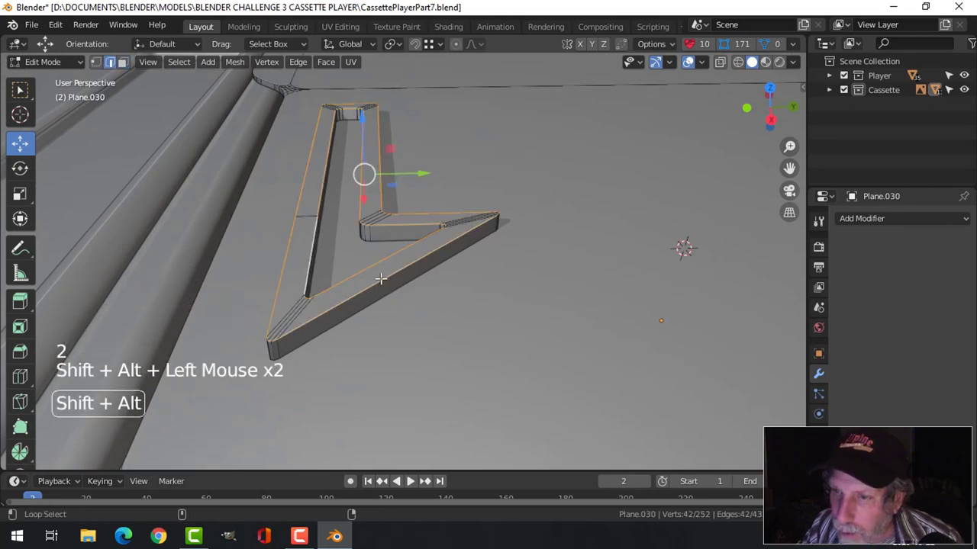
pyautogui.middleClick(431, 279)
pyautogui.scroll(3)
pyautogui.middleClick(432, 308)
pyautogui.press('ctrl+b')
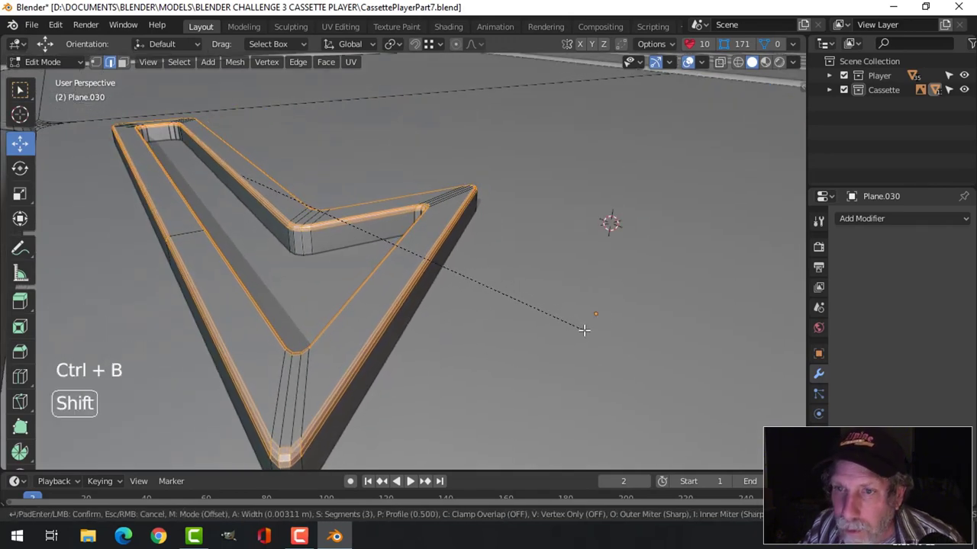
pyautogui.press('alt+a')
pyautogui.scroll(-3)
pyautogui.middleClick(419, 270)
pyautogui.press('Tab')
# Back in Object Mode, shade the lid smooth and add a Weighted Normal modifier
pyautogui.scroll(-3)
pyautogui.press('alt+a')
pyautogui.middleClick(460, 299)
pyautogui.click(435, 295)
pyautogui.rightClick(438, 301)
pyautogui.scroll(-3)
pyautogui.middleClick(458, 288)
pyautogui.scroll(-3)
pyautogui.middleClick(525, 293)
# Enable Auto Smooth normals on the lid panel so its rounded edges shade smoothly
pyautogui.click(857, 221)
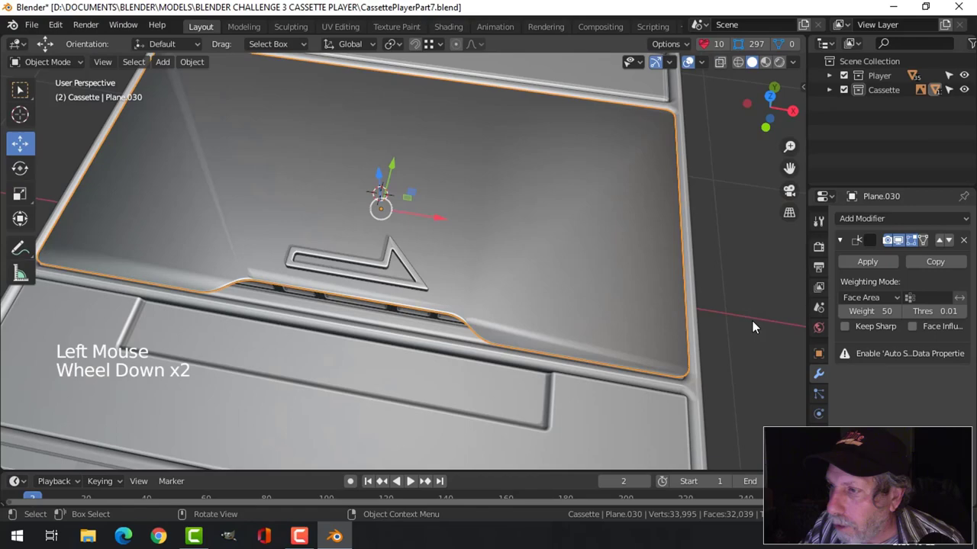
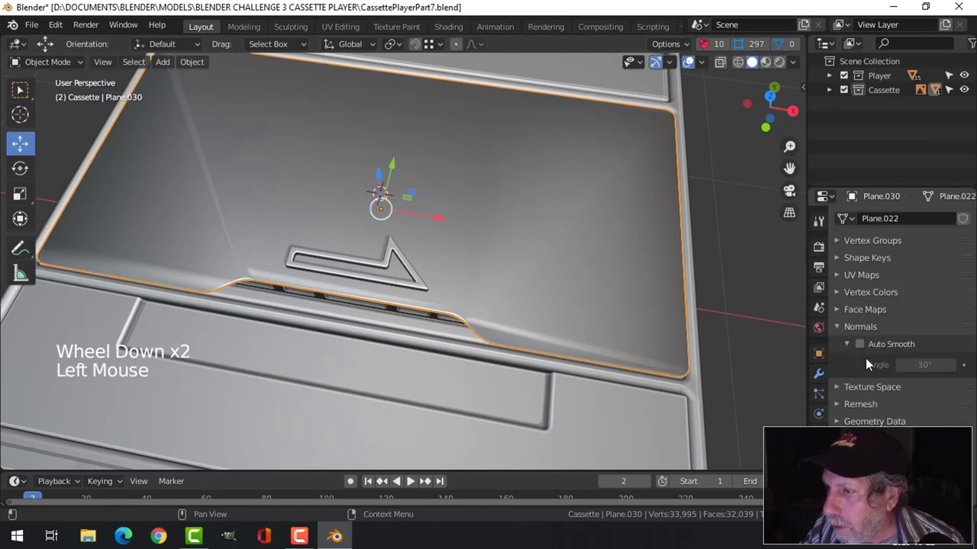
pyautogui.click(867, 348)
pyautogui.middleClick(529, 325)
pyautogui.press('alt+a')
pyautogui.middleClick(553, 333)
pyautogui.scroll(3)
pyautogui.middleClick(484, 242)
pyautogui.scroll(-3)
pyautogui.middleClick(480, 241)
# Hide the viewport overlays to show the player in plain grey shading
pyautogui.click(483, 202)
pyautogui.press('h')
pyautogui.click(663, 70)
pyautogui.click(669, 72)
pyautogui.scroll(3)
pyautogui.middleClick(454, 300)
pyautogui.middleClick(476, 286)
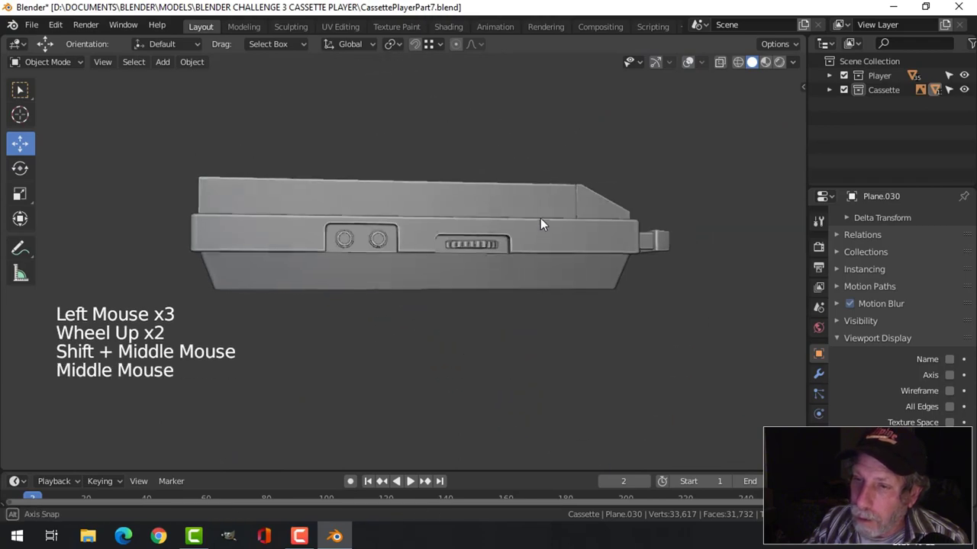
pyautogui.scroll(-3)
# Orbit around the finished player to inspect the lid, emblem and tape deck
pyautogui.middleClick(439, 314)
pyautogui.middleClick(346, 315)
pyautogui.middleClick(335, 318)
pyautogui.middleClick(399, 335)
pyautogui.scroll(3)
pyautogui.middleClick(424, 334)
pyautogui.scroll(3)
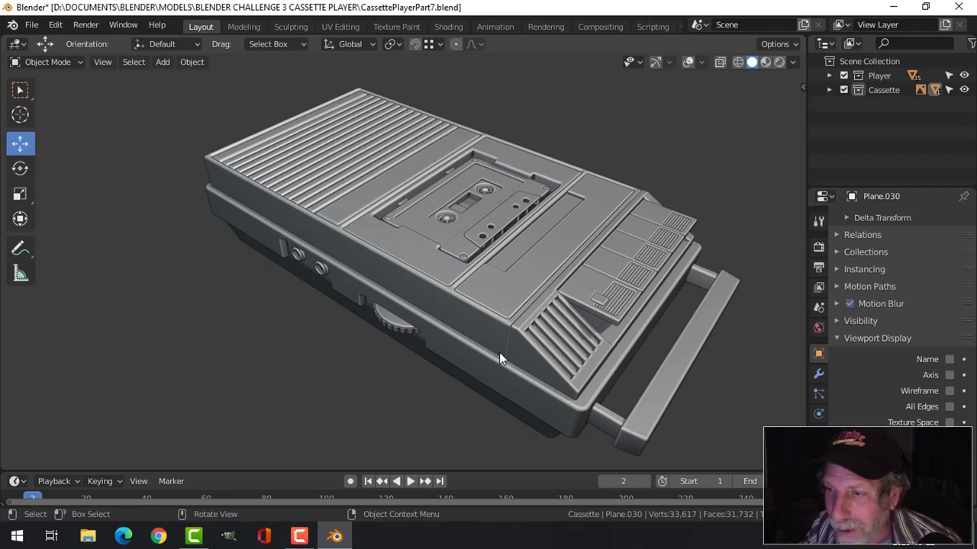
pyautogui.middleClick(498, 318)
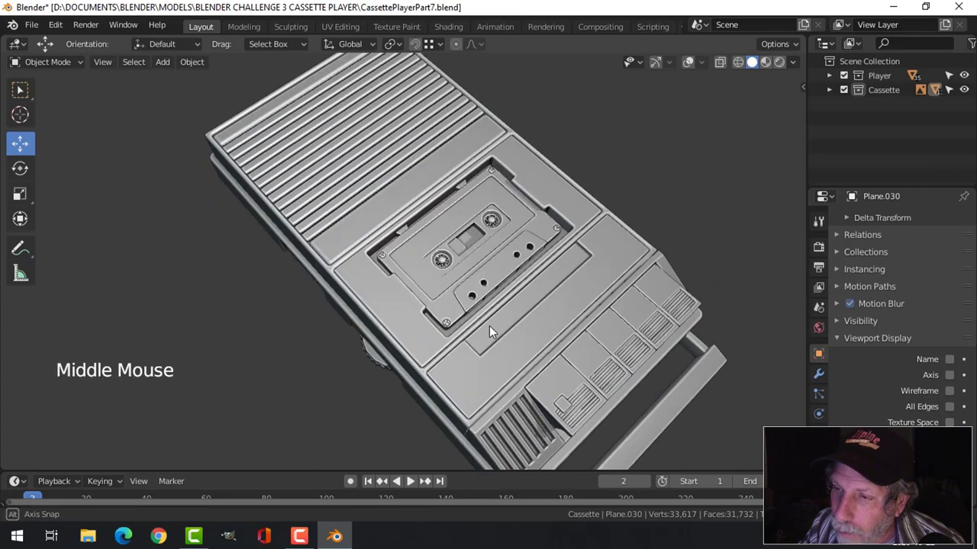